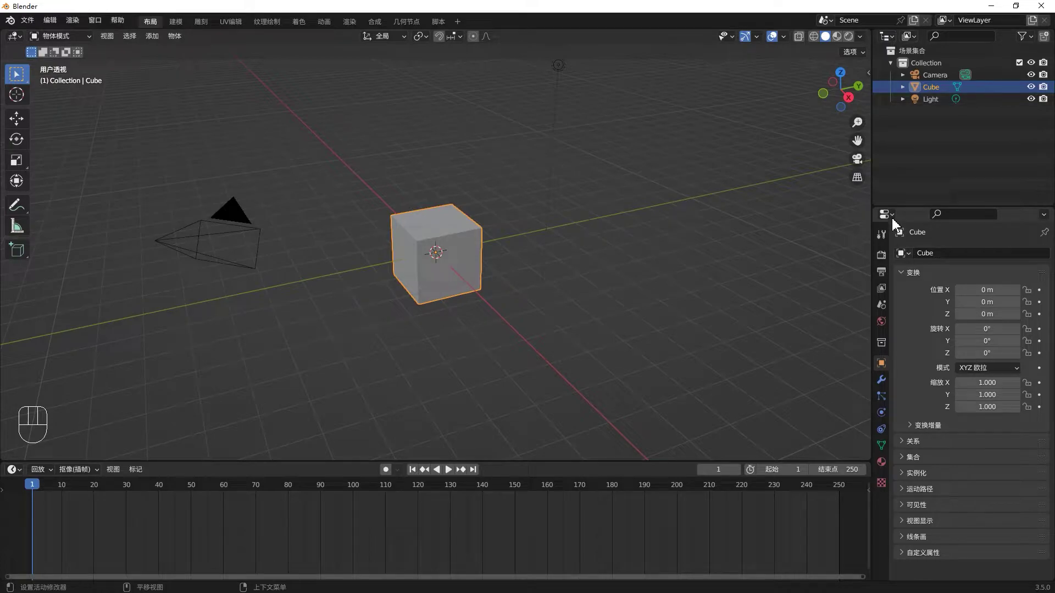
# Step: Switch the main 3D viewport area to an Outliner listing Camera, Cube and Light
pyautogui.moveTo(889, 42); pyautogui.dragTo(47, 81)
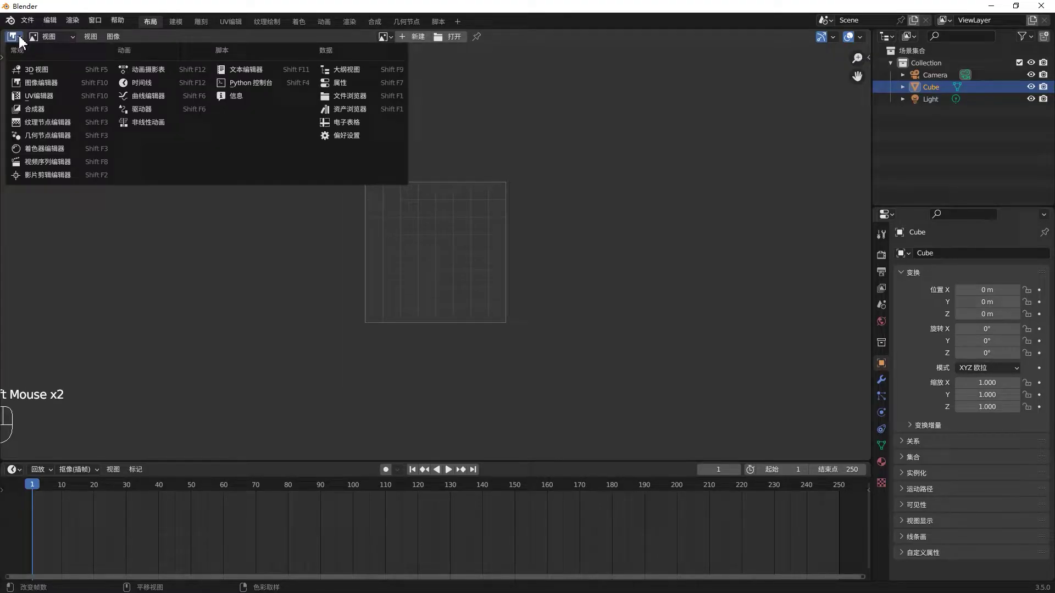
pyautogui.click(349, 70)
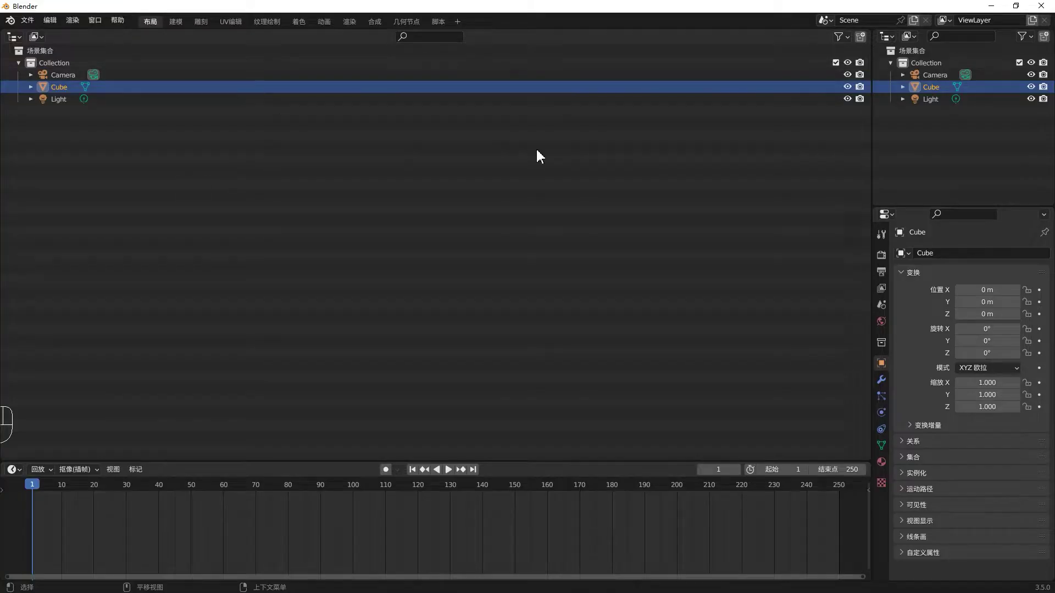
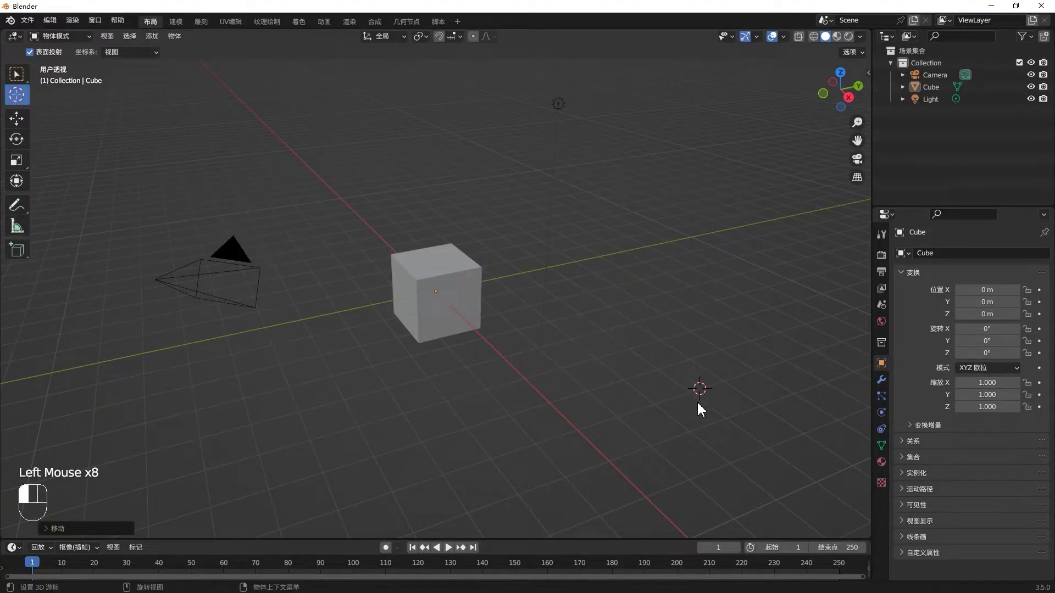
# Step: Place the 3D cursor up-left of the cube with Shift+right-click and deselect the cube
pyautogui.click(545, 491)
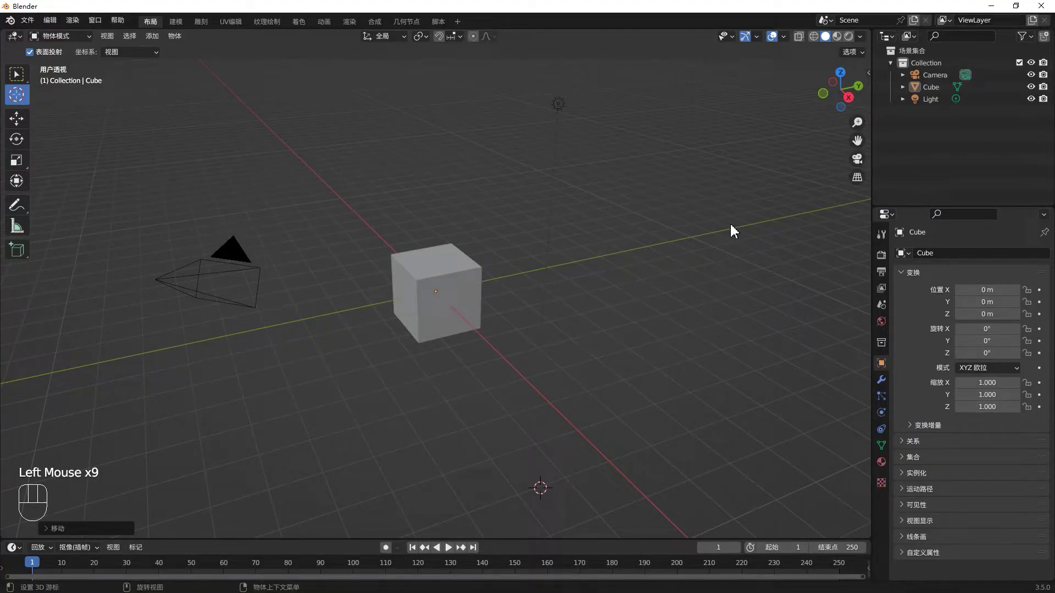
pyautogui.rightClick(735, 219)
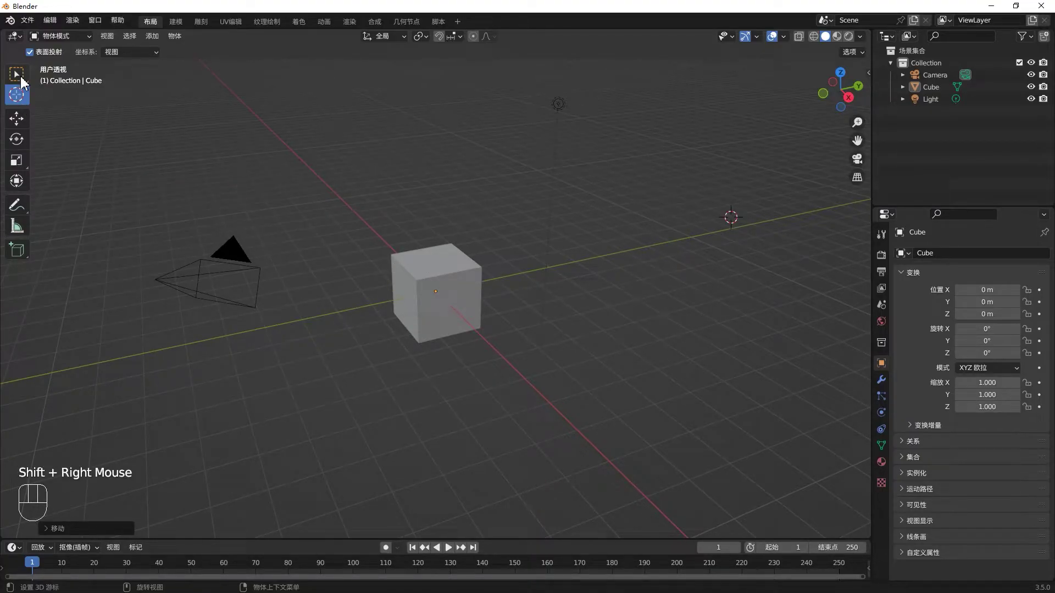
pyautogui.click(24, 82)
pyautogui.rightClick(771, 406)
pyautogui.moveTo(772, 406); pyautogui.dragTo(247, 211)
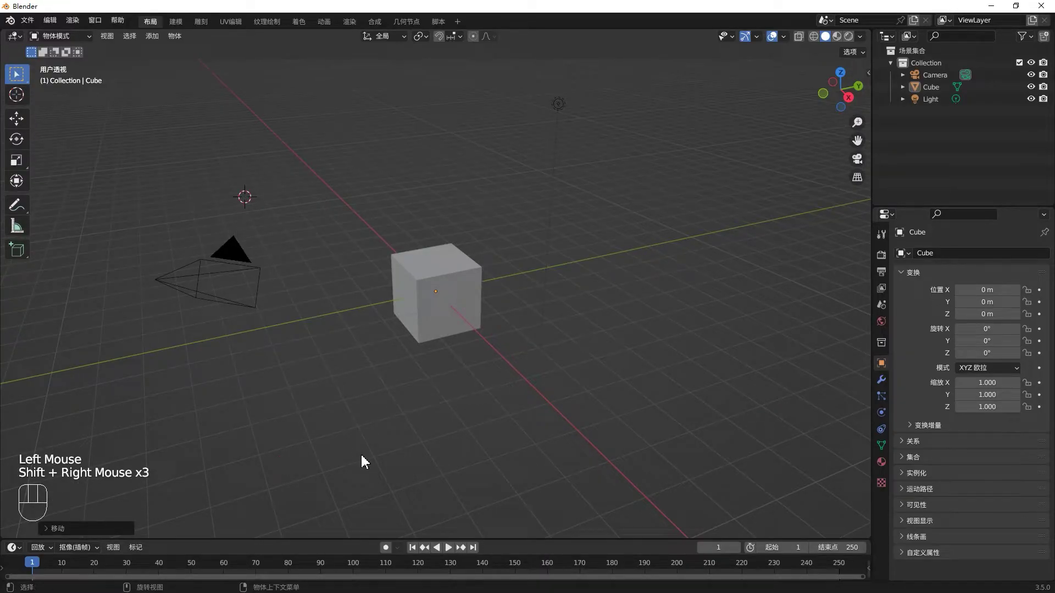
pyautogui.click(453, 313)
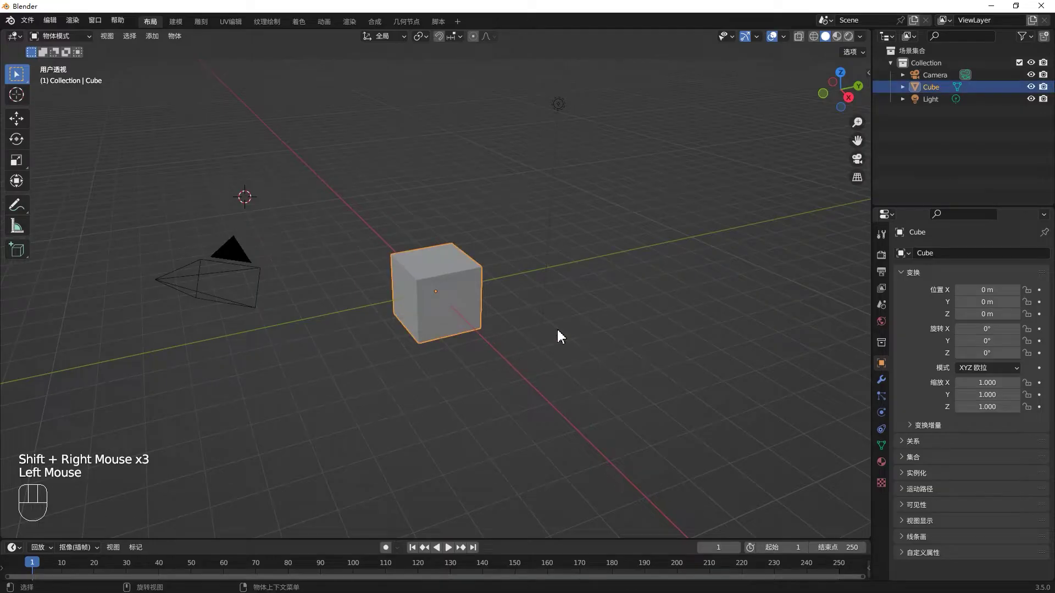
pyautogui.middleClick(562, 333)
pyautogui.click(619, 314)
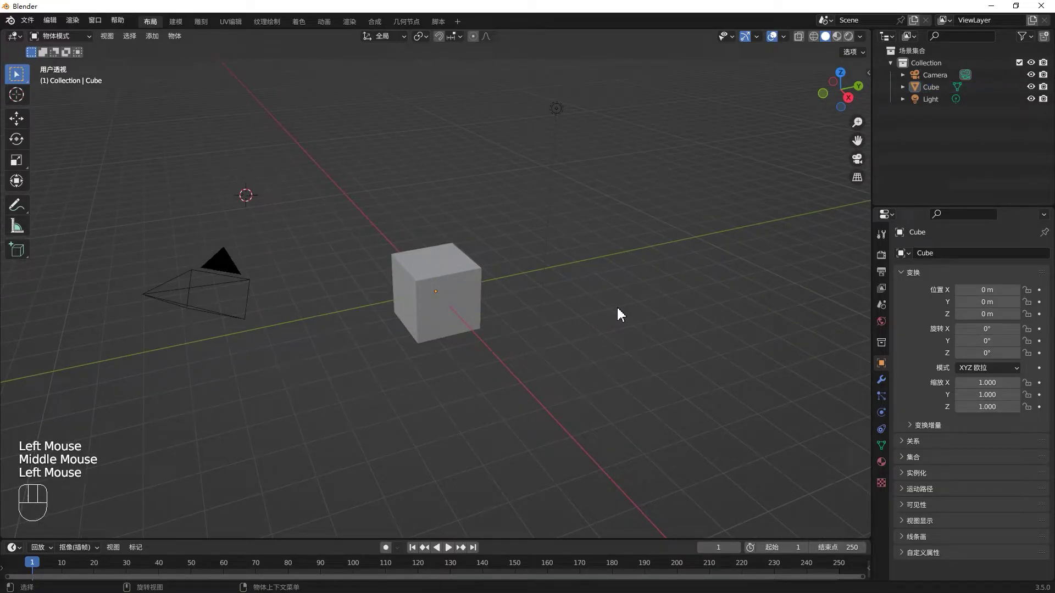
# Step: Add a monkey head at the 3D cursor, move the cursor to the upper right and select the cube
pyautogui.press('shift+a')
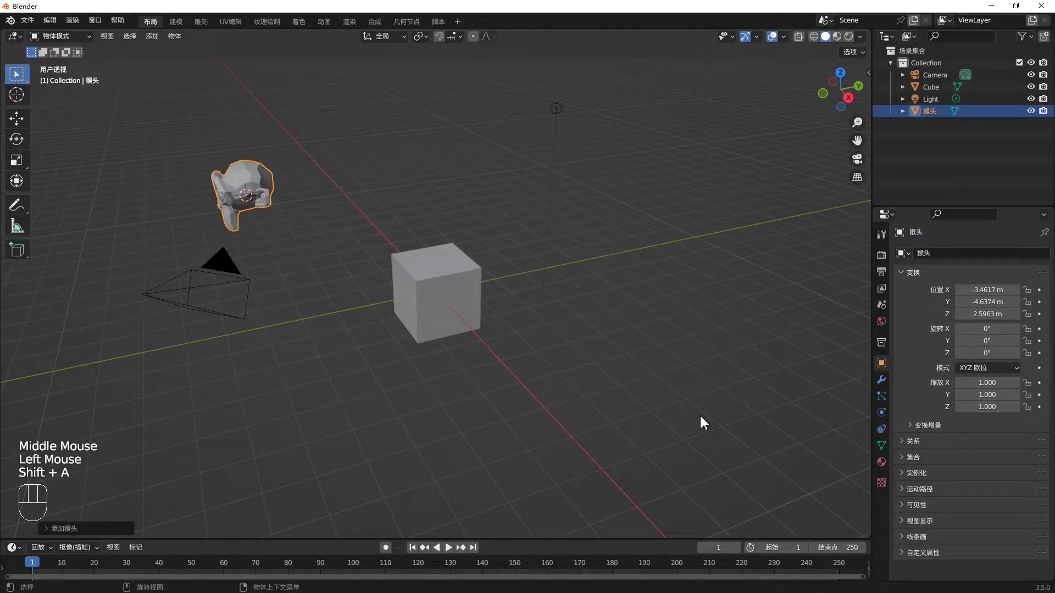
pyautogui.click(631, 250)
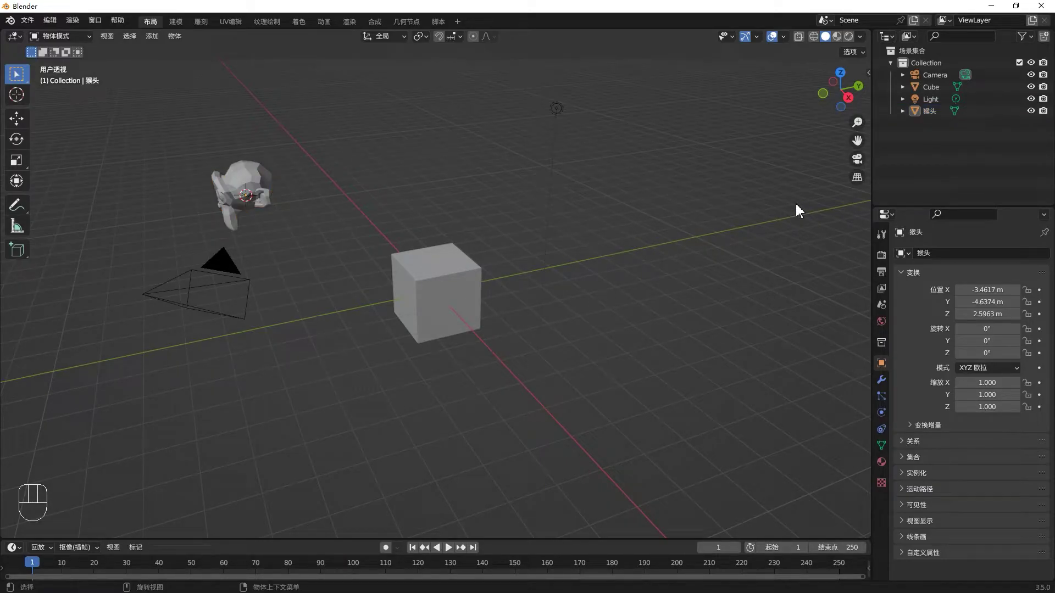
pyautogui.moveTo(798, 210); pyautogui.dragTo(449, 313)
pyautogui.click(449, 313)
pyautogui.click(457, 311)
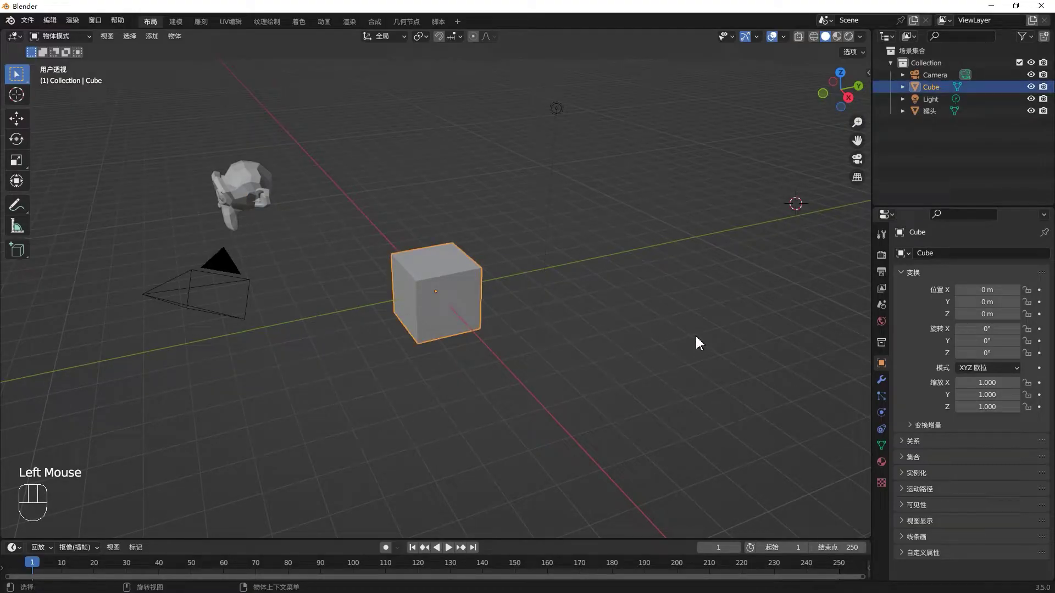
# Step: Snap the cube and then the monkey head onto the 3D cursor with Shift+S Selection to Cursor
pyautogui.press('shift+s')
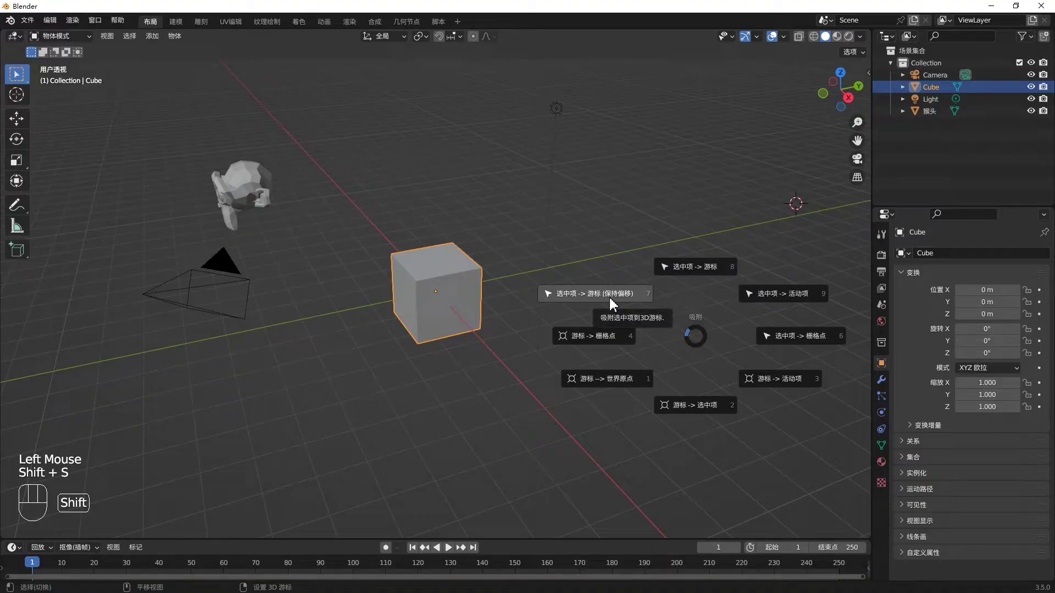
pyautogui.click(242, 179)
pyautogui.press('shift+s')
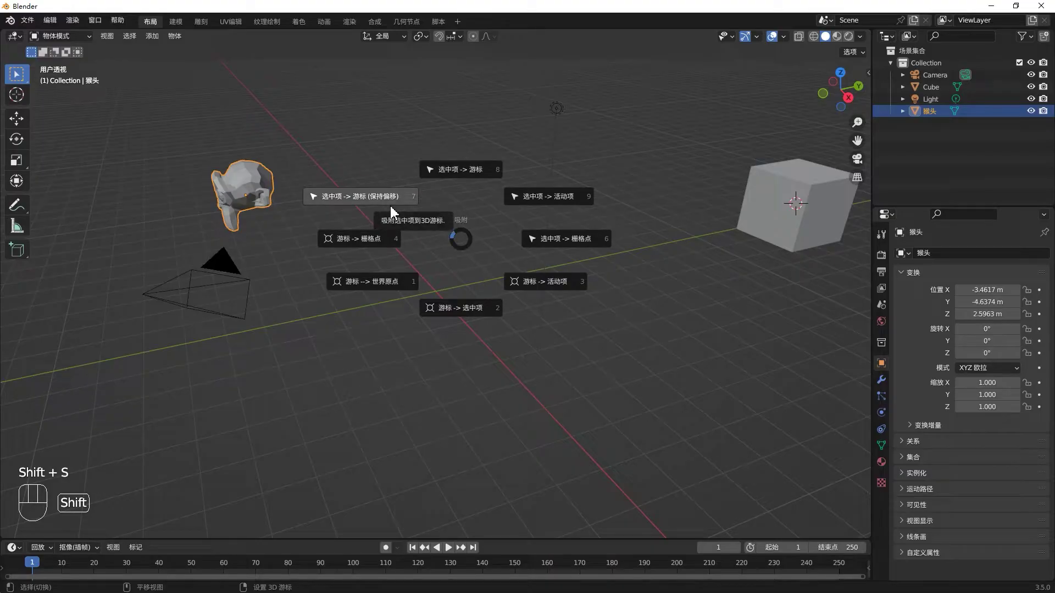
pyautogui.click(552, 303)
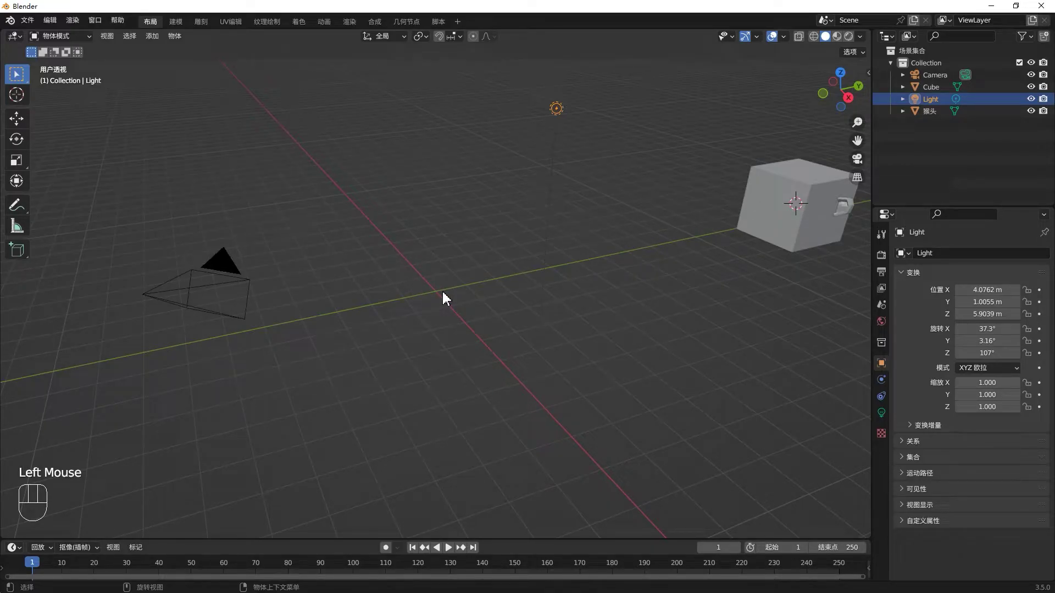
pyautogui.click(437, 298)
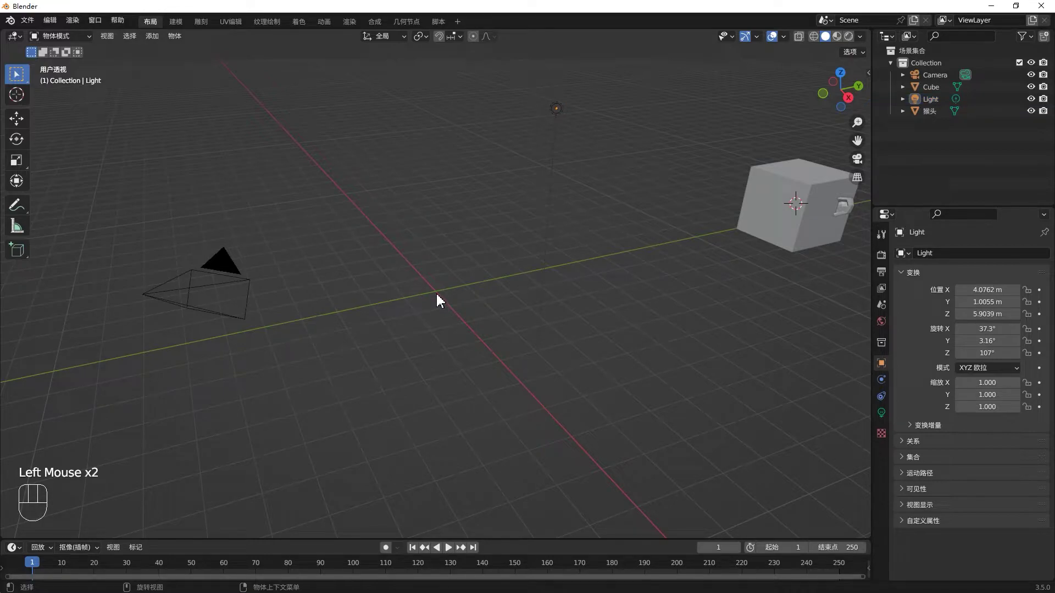
pyautogui.moveTo(439, 297); pyautogui.dragTo(504, 241)
pyautogui.click(505, 241)
pyautogui.rightClick(437, 296)
# Step: Recenter the view and 3D cursor with Shift+C, then select the cube
pyautogui.moveTo(514, 259); pyautogui.dragTo(514, 300)
pyautogui.moveTo(521, 281); pyautogui.dragTo(701, 376)
pyautogui.rightClick(701, 377)
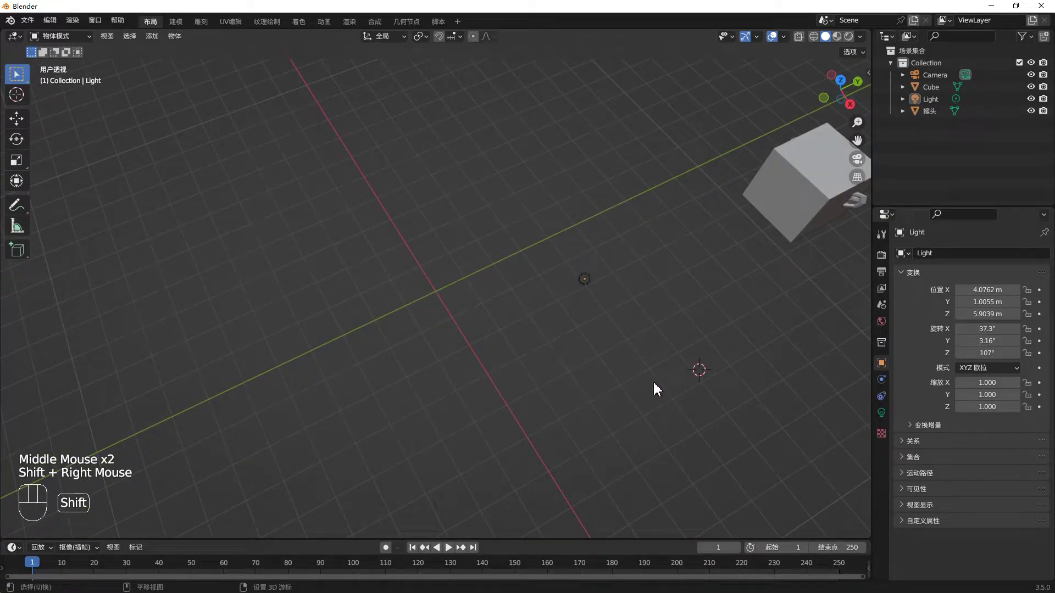
pyautogui.press('shift+c')
pyautogui.scroll(3)
pyautogui.middleClick(340, 279)
pyautogui.scroll(3)
pyautogui.click(809, 166)
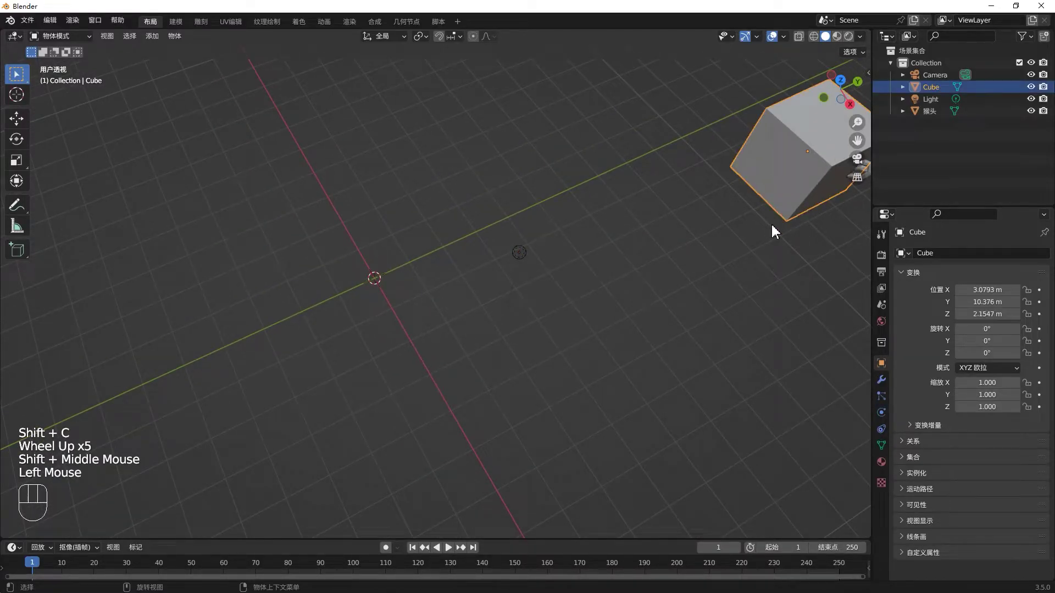
# Step: Snap the 3D cursor from the cube onto the monkey head at about X 3.08, Y 10.38, Z 2.15 m
pyautogui.press('shift+s')
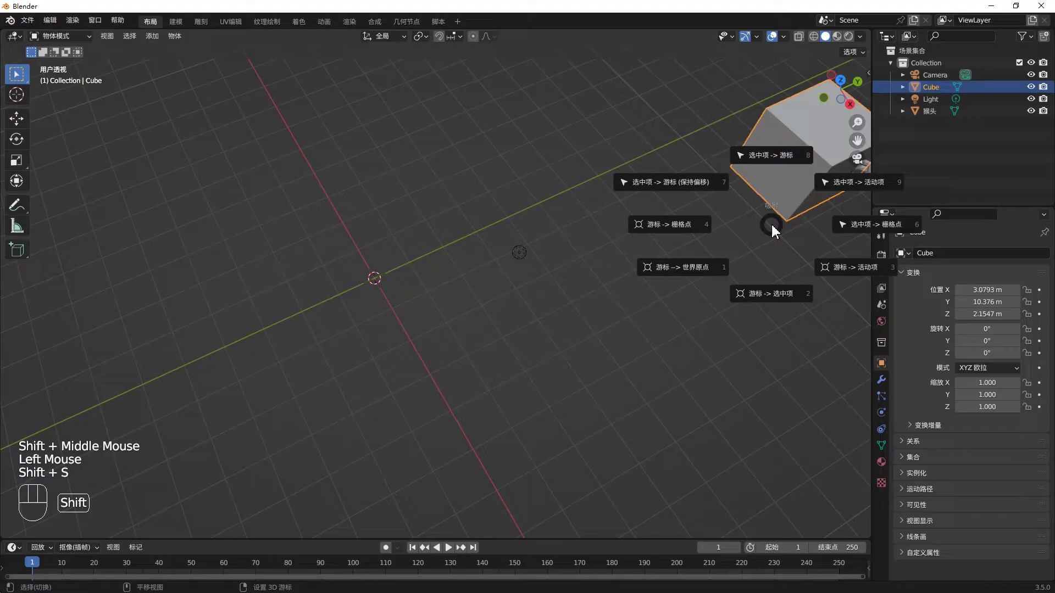
pyautogui.click(832, 150)
pyautogui.moveTo(628, 311); pyautogui.dragTo(636, 264)
pyautogui.scroll(-3)
pyautogui.scroll(-3)
pyautogui.moveTo(630, 300); pyautogui.dragTo(589, 339)
pyautogui.press('shift+s')
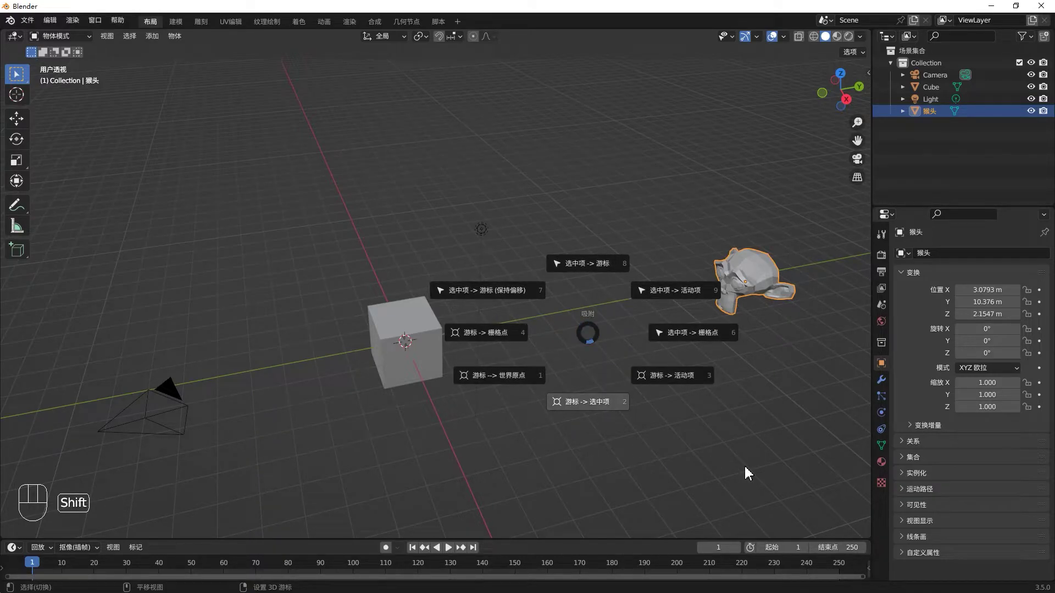
pyautogui.moveTo(640, 425); pyautogui.dragTo(665, 436)
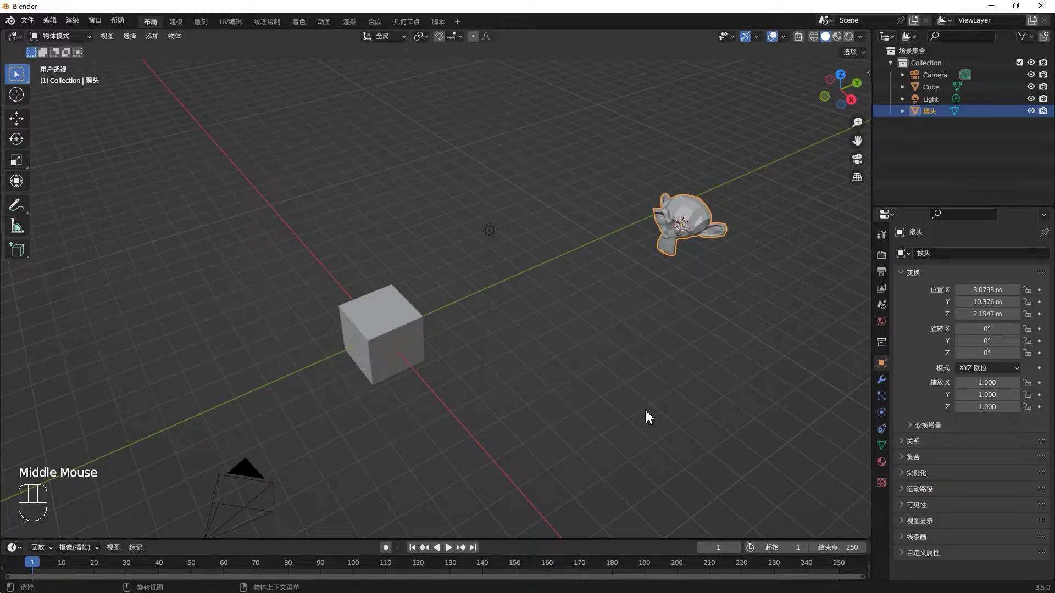
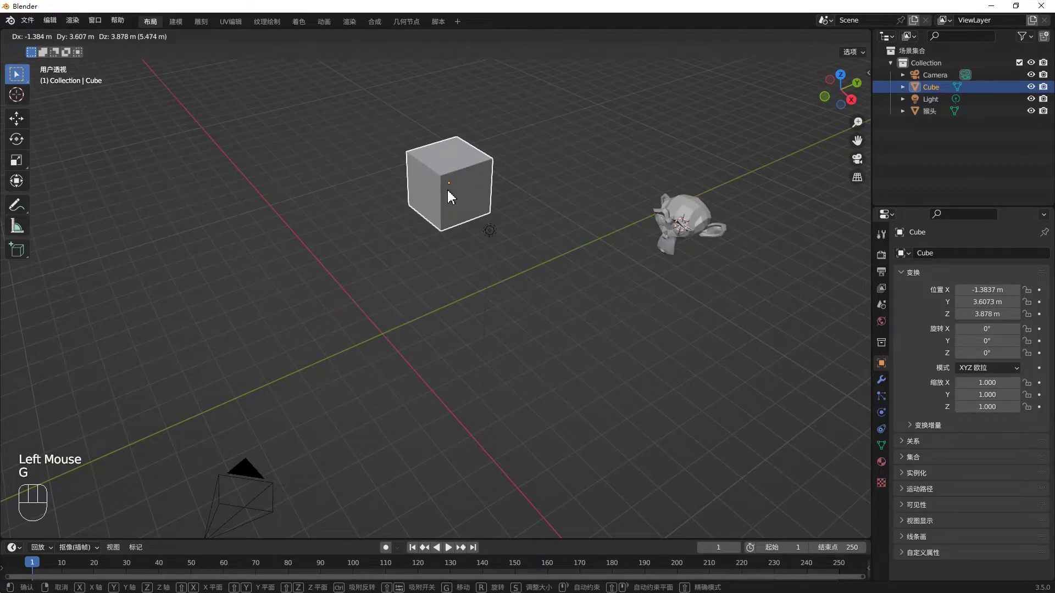
pyautogui.click(474, 334)
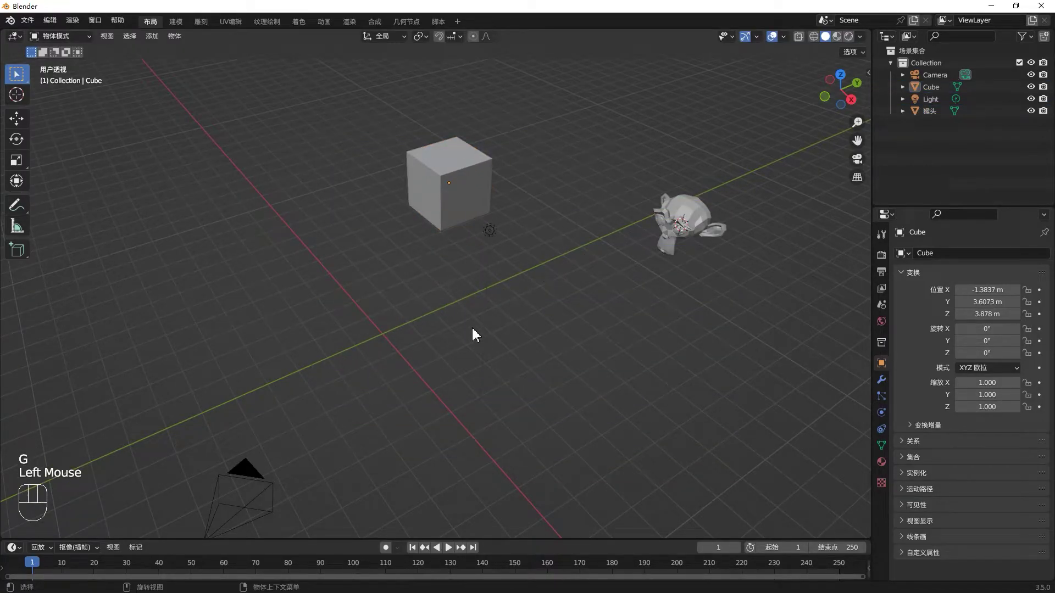
pyautogui.moveTo(134, 231); pyautogui.dragTo(599, 410)
pyautogui.middleClick(594, 412)
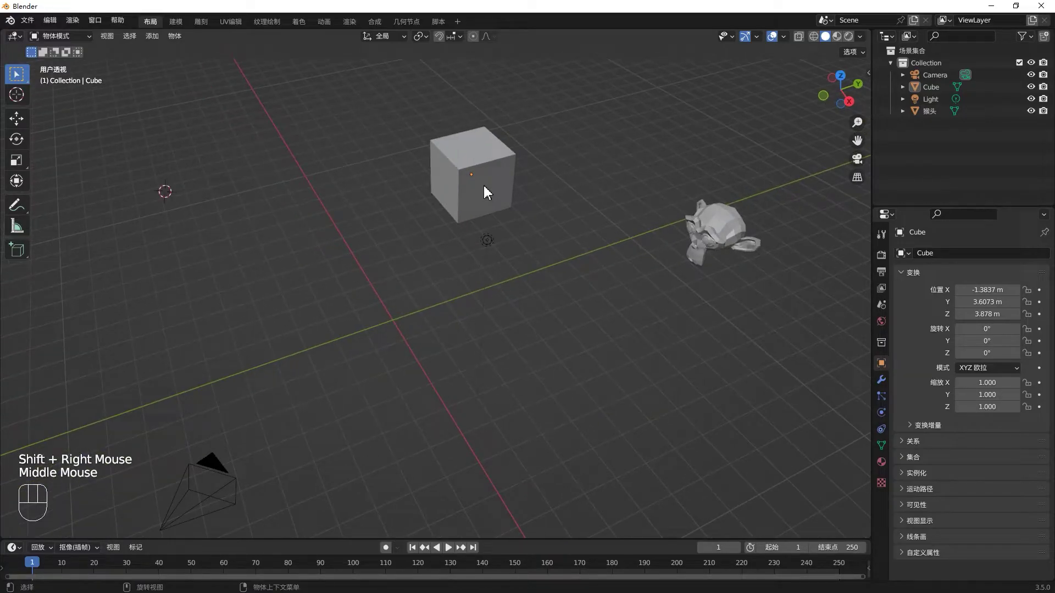
pyautogui.click(486, 192)
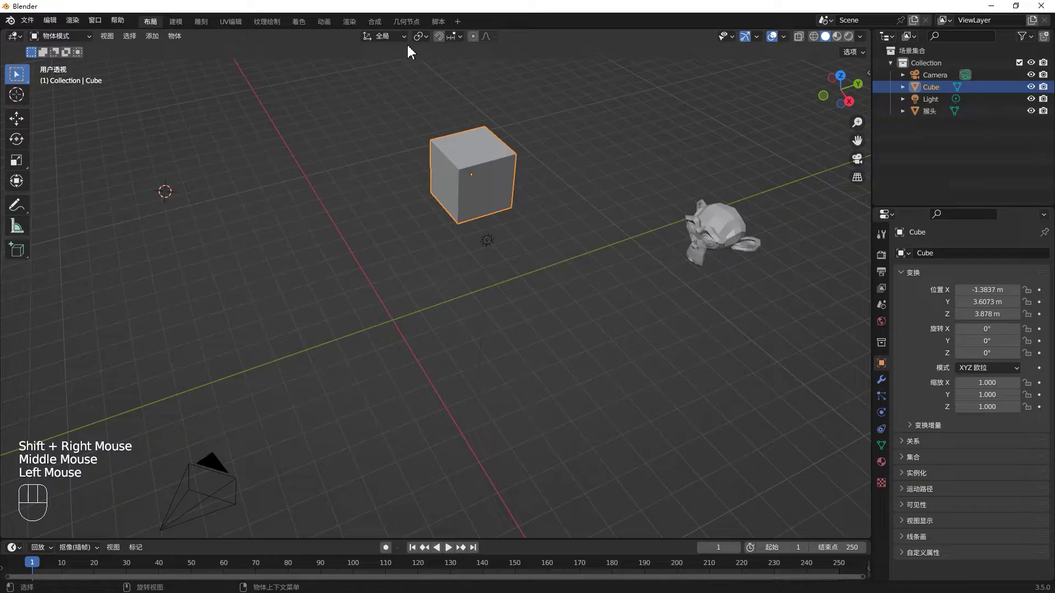
pyautogui.moveTo(423, 37); pyautogui.dragTo(581, 164)
pyautogui.click(583, 162)
pyautogui.press('r')
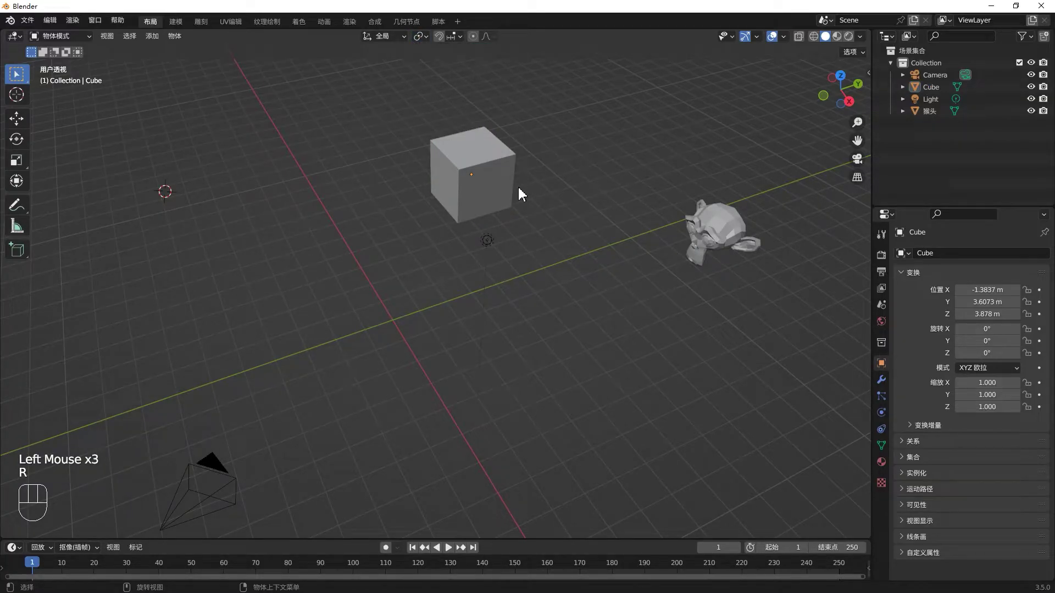
pyautogui.click(513, 189)
pyautogui.press('r')
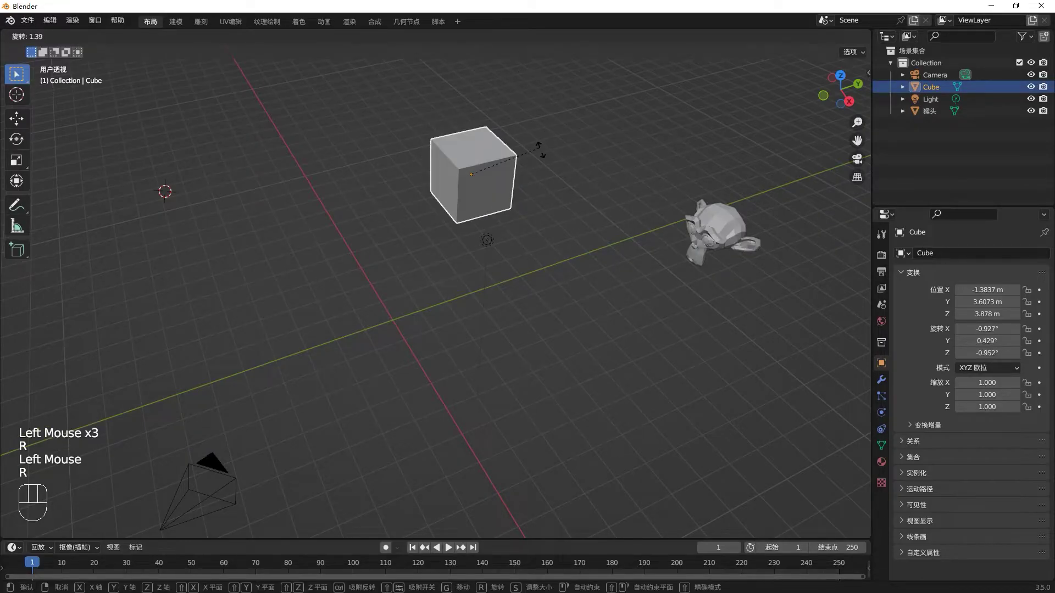
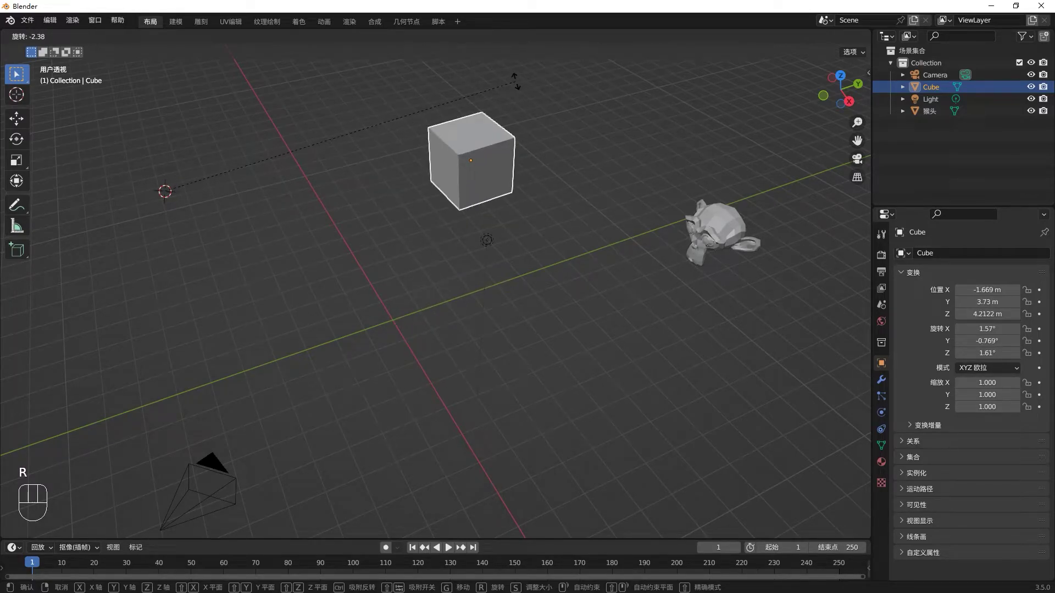
pyautogui.moveTo(426, 40); pyautogui.dragTo(477, 100)
pyautogui.click(584, 271)
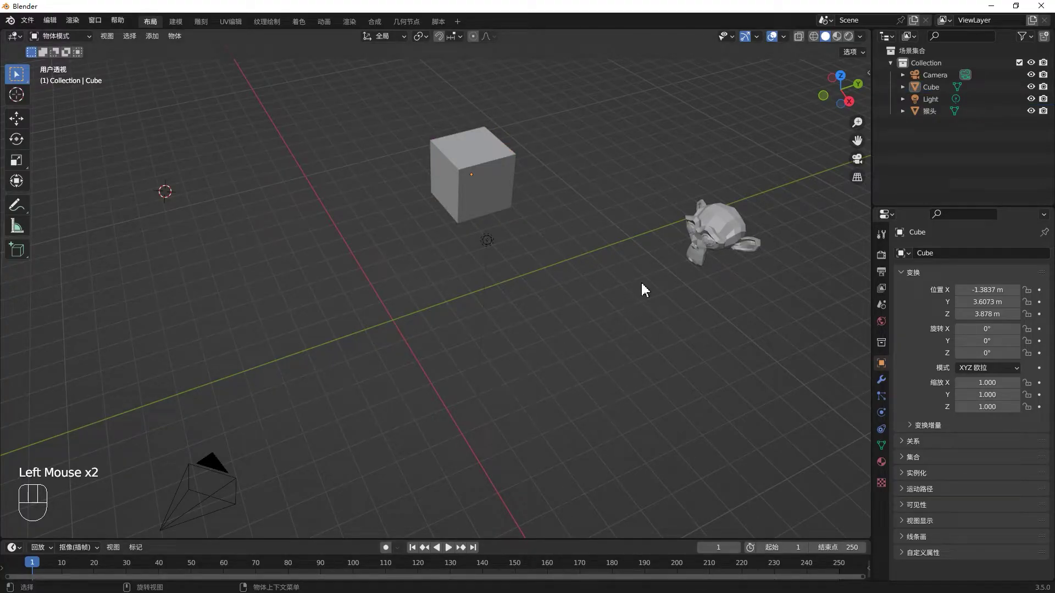
pyautogui.click(704, 248)
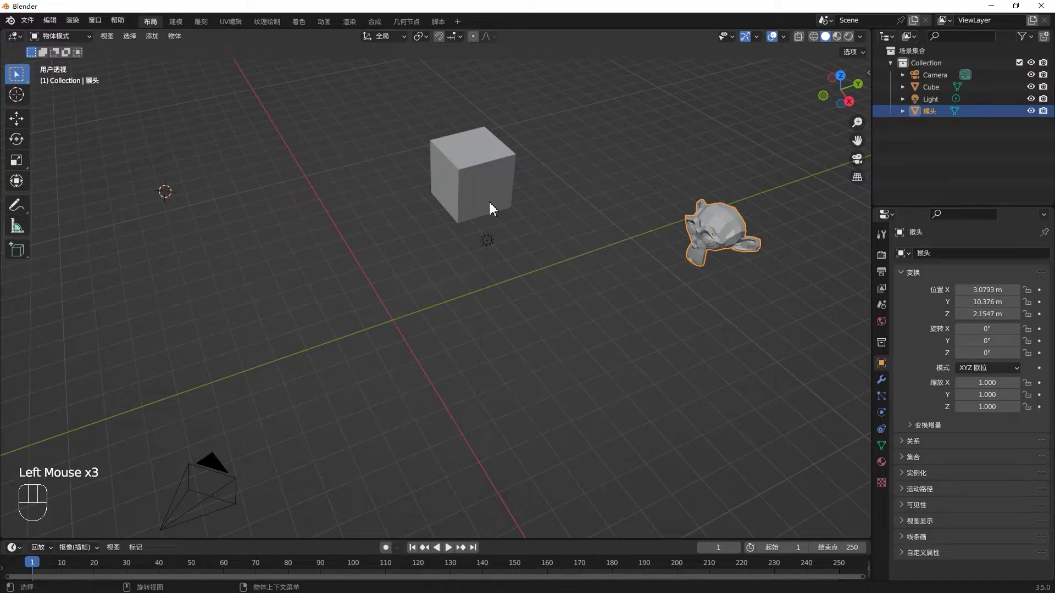
pyautogui.click(489, 197)
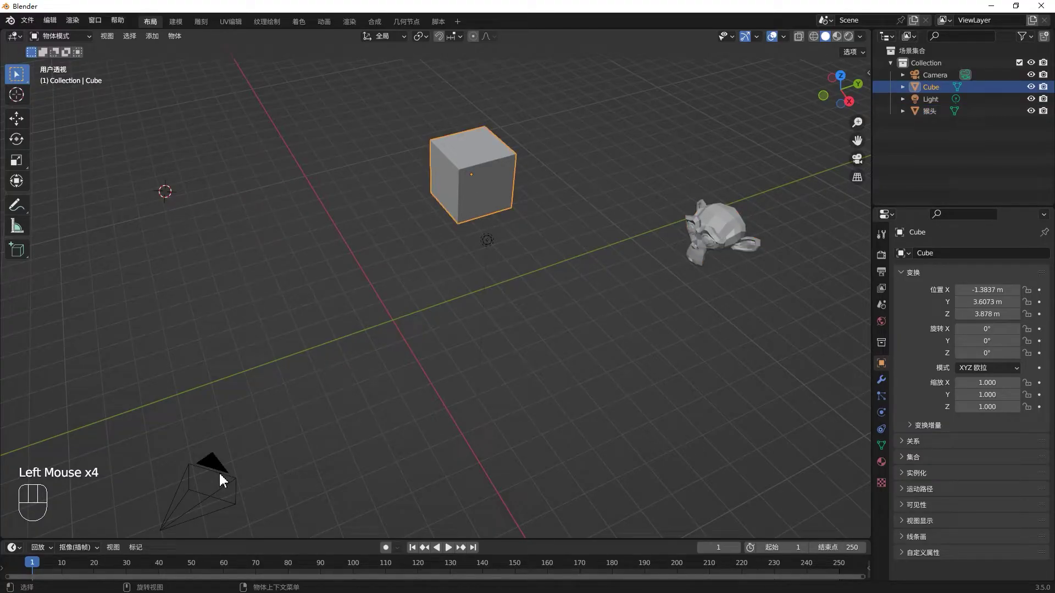
pyautogui.click(223, 480)
pyautogui.middleClick(264, 410)
pyautogui.click(504, 129)
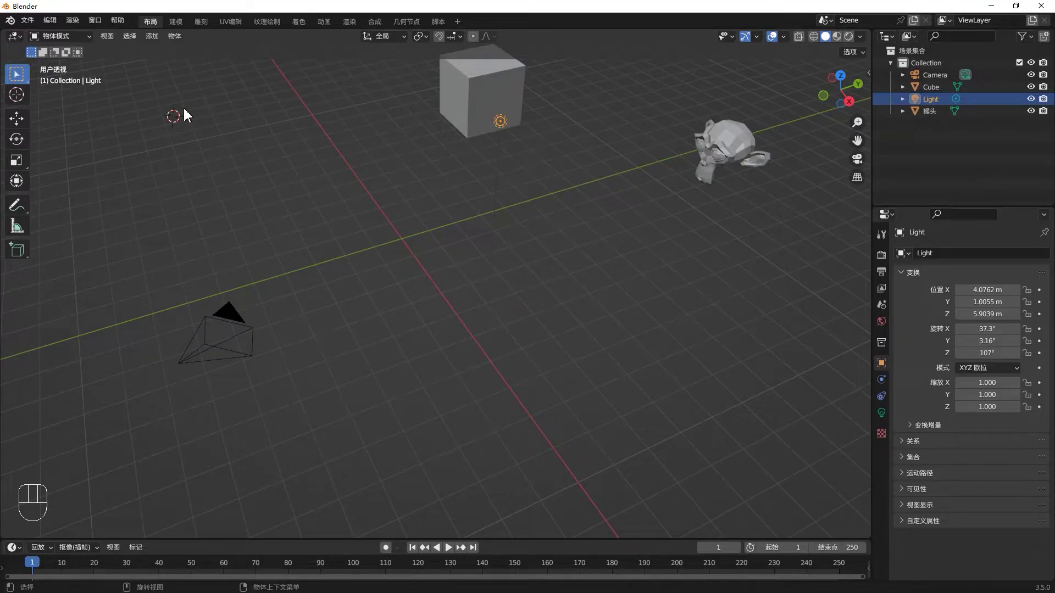
pyautogui.click(668, 332)
pyautogui.press('shift+c')
pyautogui.scroll(3)
pyautogui.middleClick(530, 304)
pyautogui.click(667, 216)
pyautogui.moveTo(480, 153); pyautogui.dragTo(499, 213)
pyautogui.click(478, 202)
pyautogui.click(207, 404)
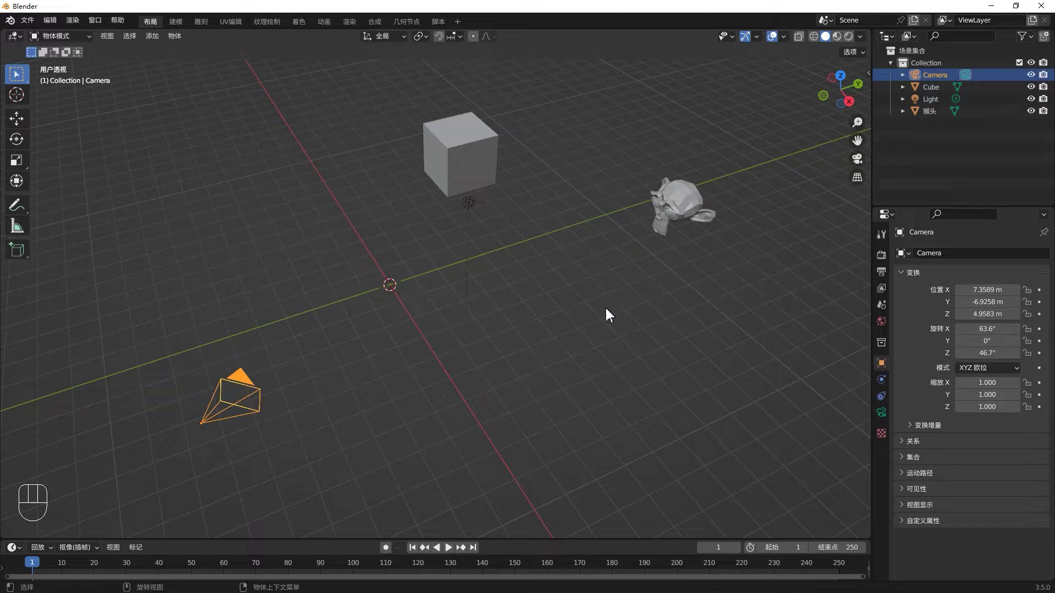
pyautogui.click(485, 149)
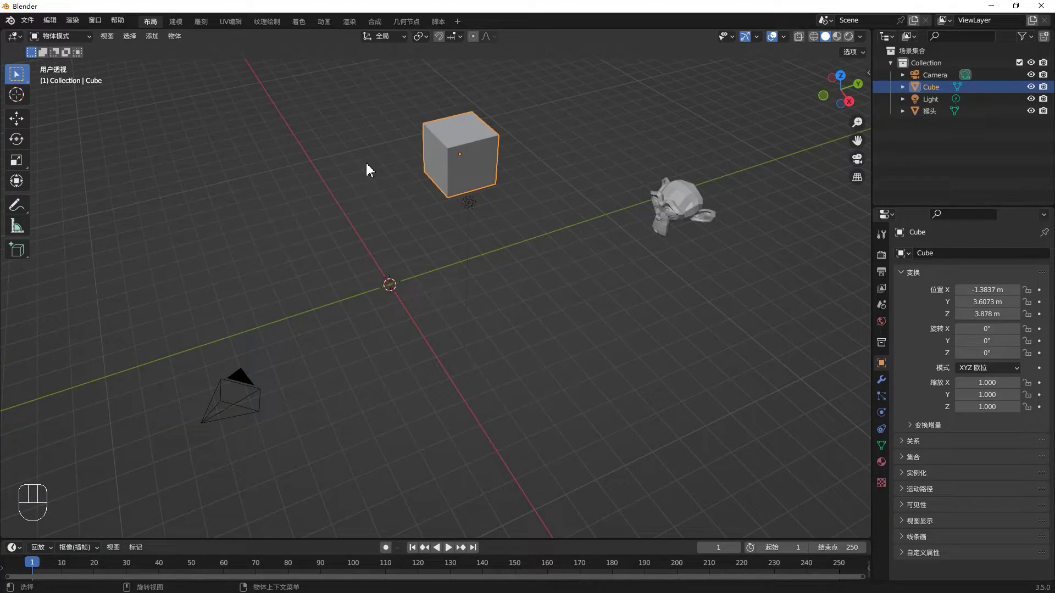
pyautogui.click(662, 216)
pyautogui.moveTo(678, 217); pyautogui.dragTo(665, 187)
pyautogui.middleClick(666, 186)
pyautogui.click(430, 311)
pyautogui.middleClick(489, 349)
# Step: Add a plane at the origin and scale it up to about four times its size
pyautogui.press('shift+s')
pyautogui.press('shift+a')
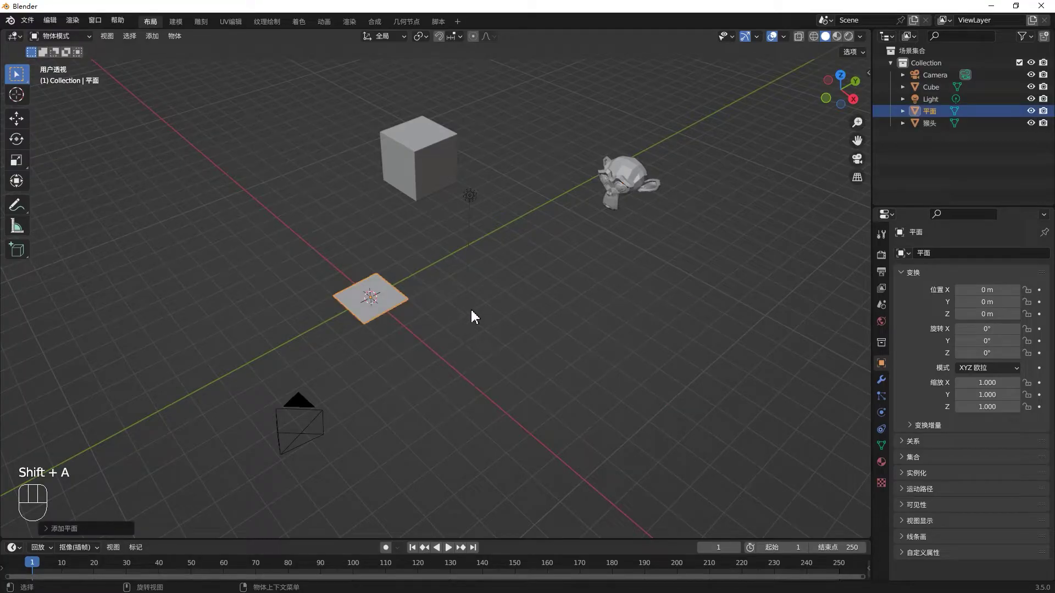
pyautogui.press('s')
pyautogui.moveTo(685, 368); pyautogui.dragTo(430, 387)
pyautogui.scroll(3)
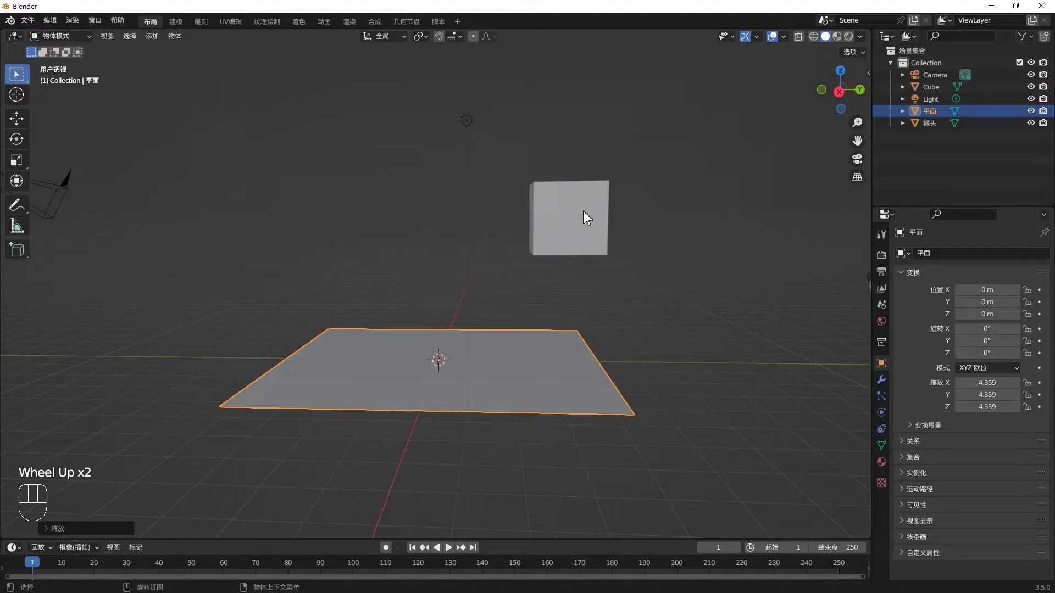
# Step: Stretch the cube along Z into a tall pillar and lift it above the plane
pyautogui.click(586, 217)
pyautogui.press('g')
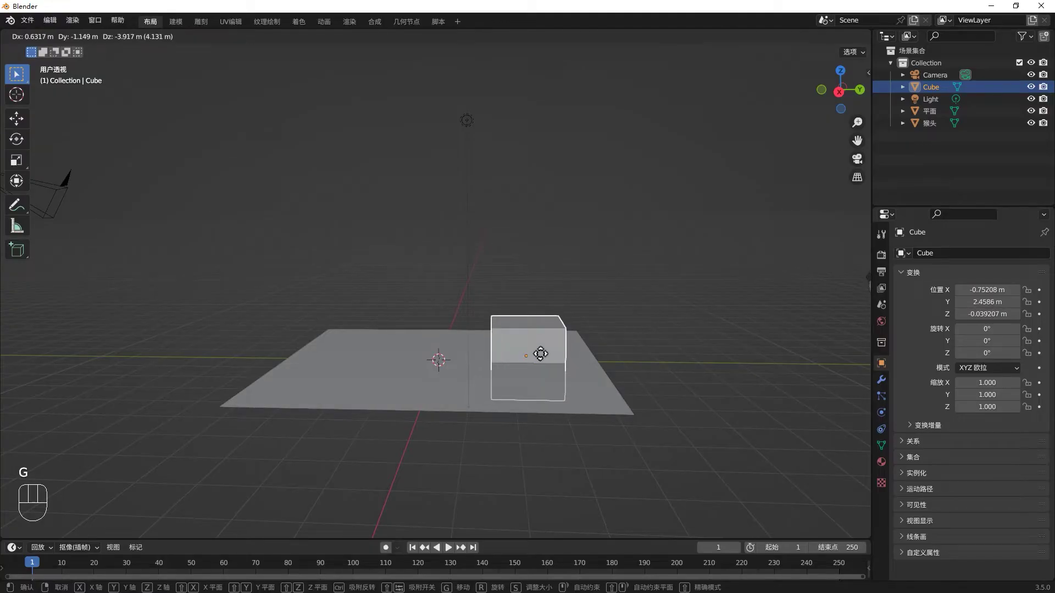
pyautogui.press('g')
pyautogui.press('g')
pyautogui.press('s')
pyautogui.press('s')
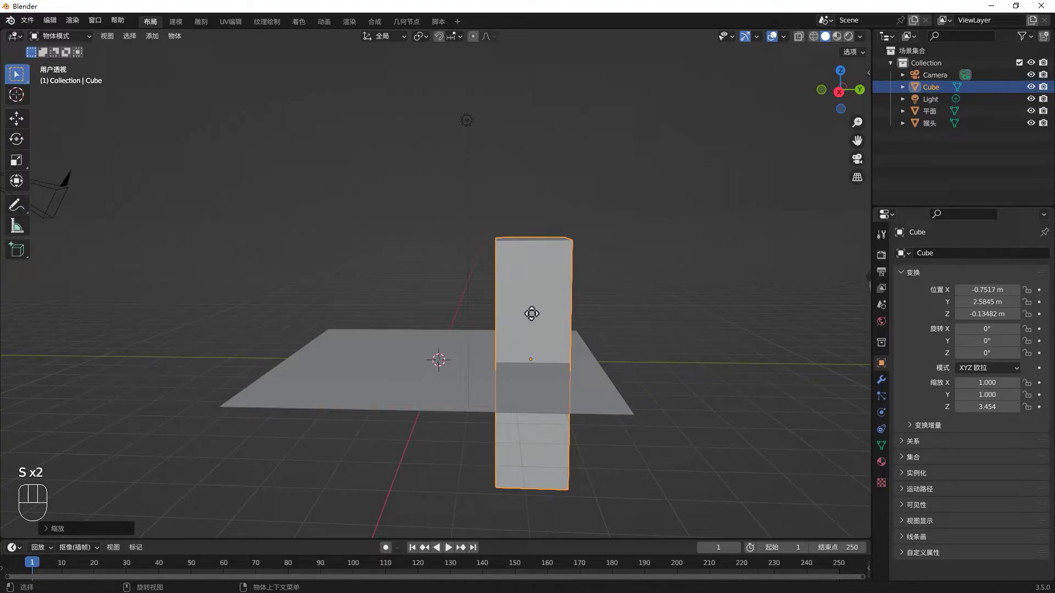
pyautogui.press('g')
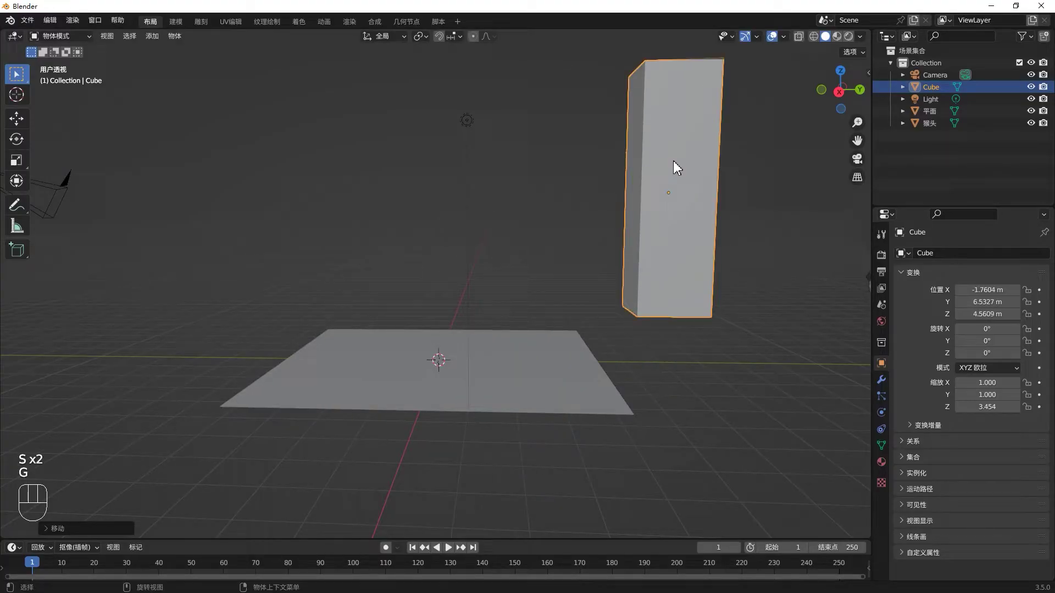
pyautogui.moveTo(864, 61); pyautogui.dragTo(687, 228)
# Step: In front view, lower the tall cube along the vertical axis onto the plane
pyautogui.press('KP_1')
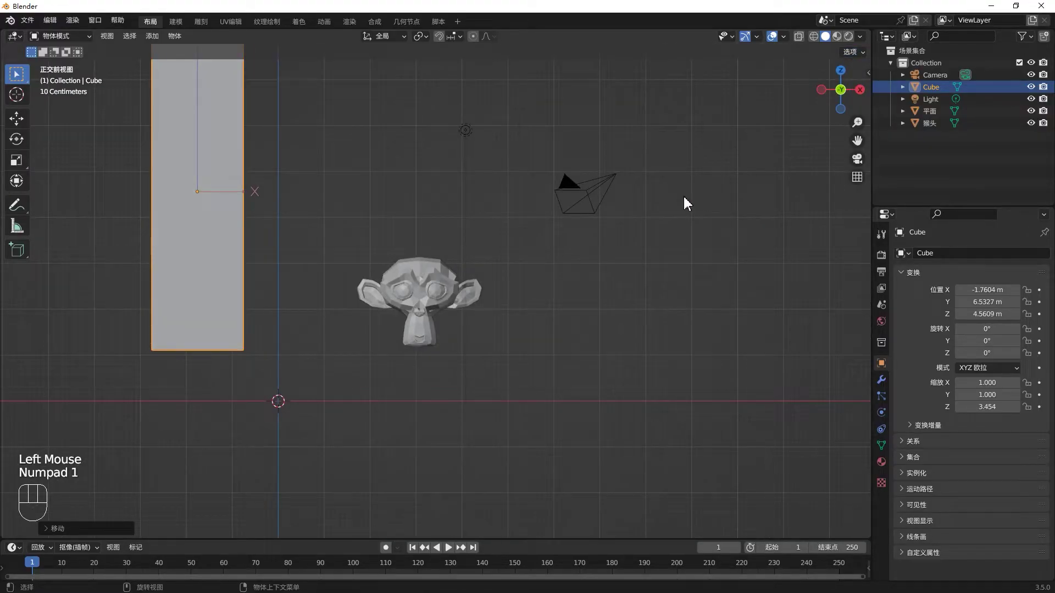
pyautogui.moveTo(855, 59); pyautogui.dragTo(428, 134)
pyautogui.click(217, 268)
pyautogui.press('g')
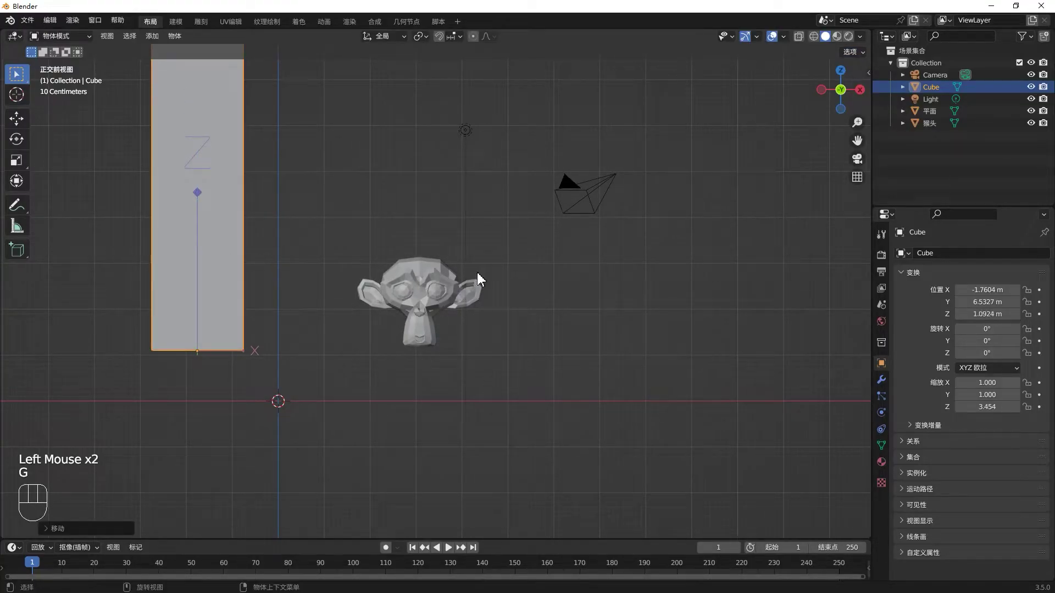
pyautogui.press('Tab')
pyautogui.scroll(-3)
pyautogui.press('Tab')
pyautogui.moveTo(514, 320); pyautogui.dragTo(311, 232)
pyautogui.click(311, 232)
pyautogui.press('g')
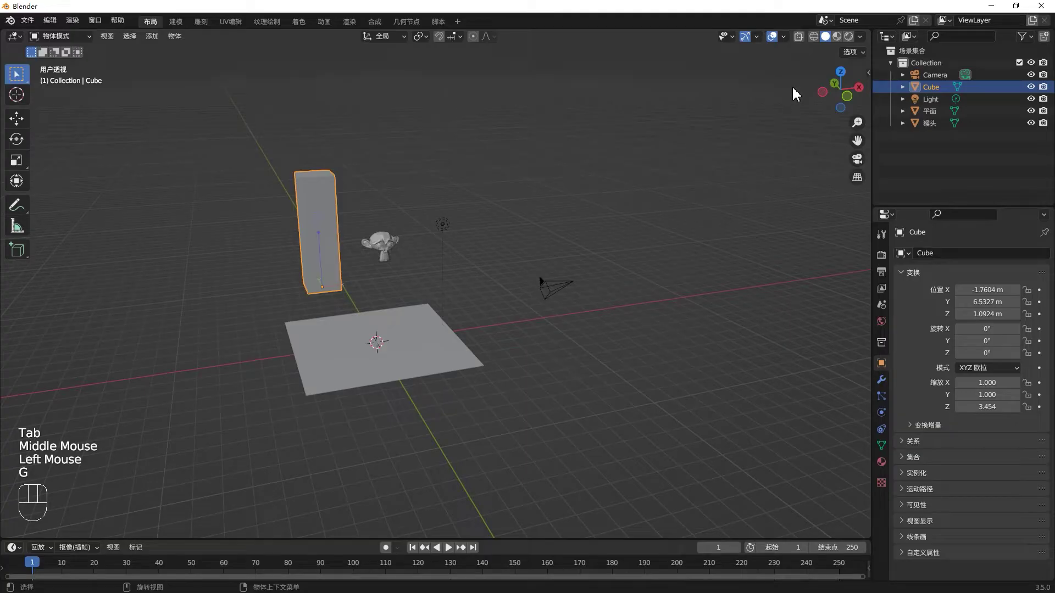
# Step: Reset the cube's location to 0, 0, 0 with Alt+G so the pillar stands at the plane's centre
pyautogui.moveTo(848, 57); pyautogui.dragTo(347, 225)
pyautogui.click(334, 231)
pyautogui.press('alt+g')
pyautogui.moveTo(531, 376); pyautogui.dragTo(505, 368)
pyautogui.moveTo(509, 371); pyautogui.dragTo(355, 294)
pyautogui.moveTo(615, 334); pyautogui.dragTo(690, 240)
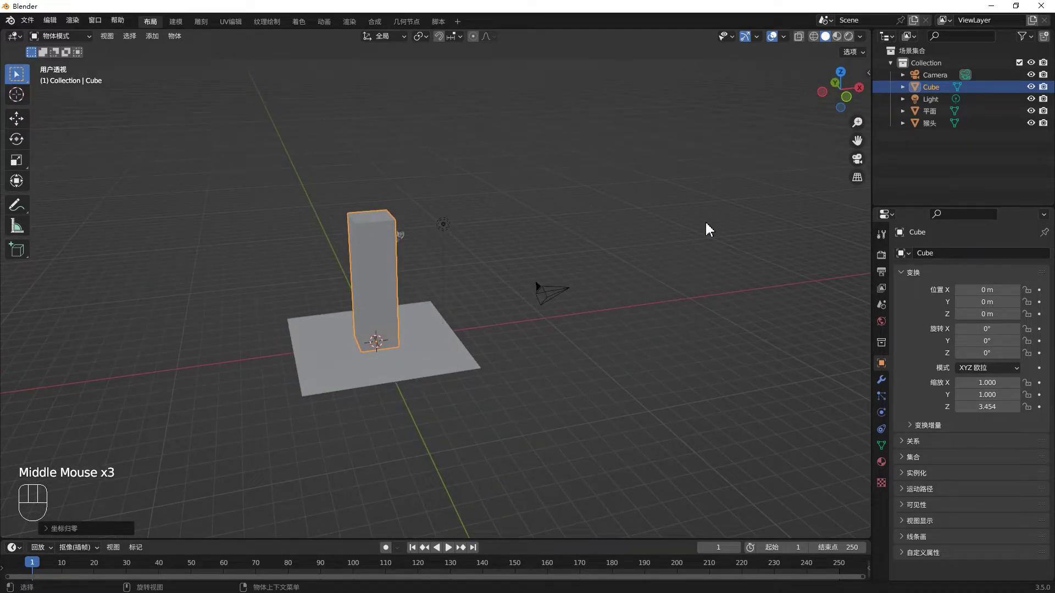
# Step: Select the monkey head and frame the view on it
pyautogui.press('s')
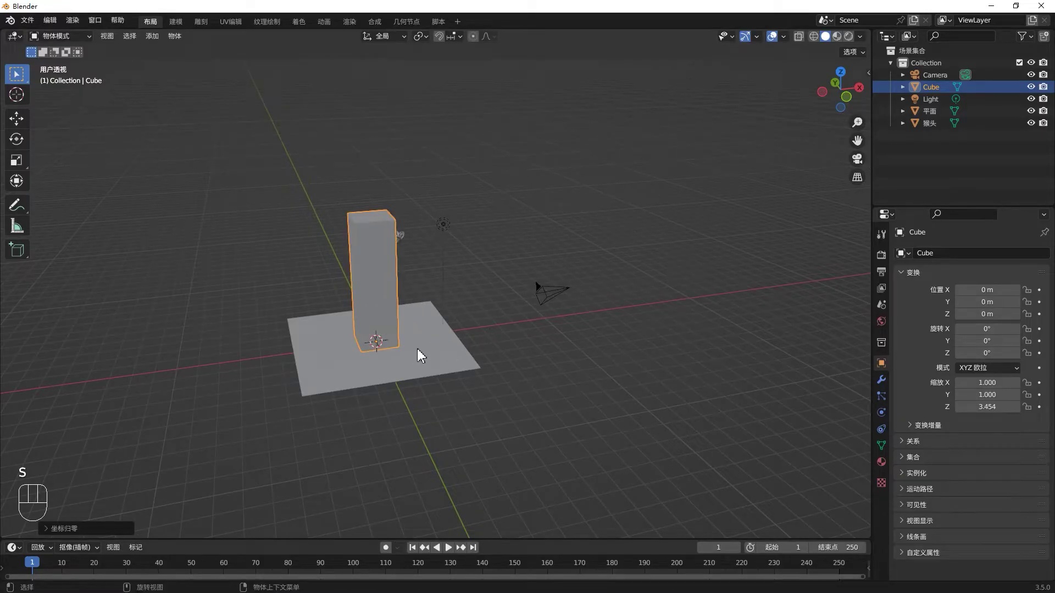
pyautogui.scroll(3)
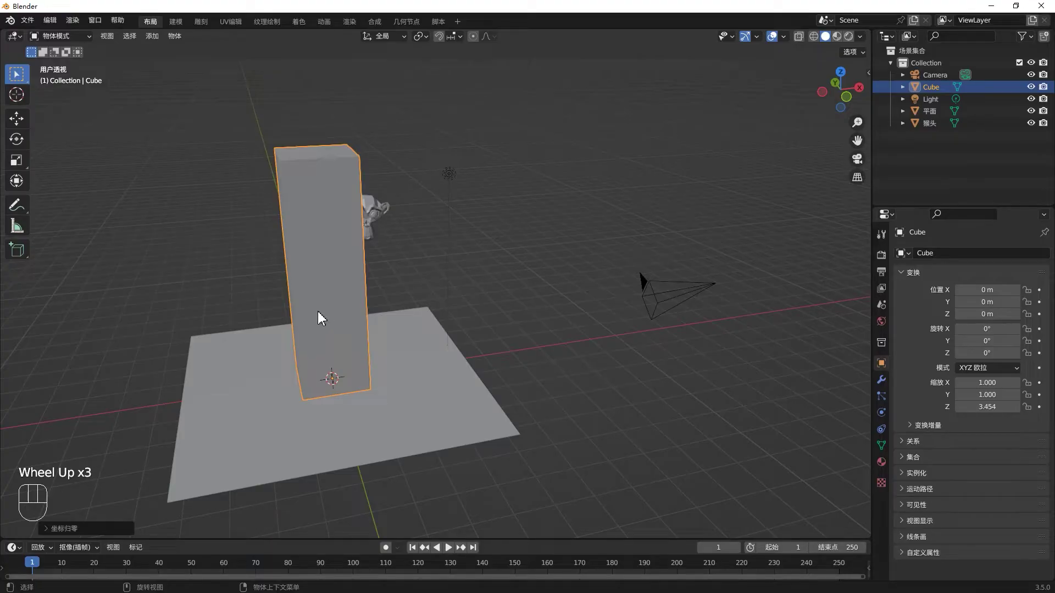
pyautogui.click(322, 315)
pyautogui.scroll(3)
pyautogui.press('g')
pyautogui.click(365, 211)
pyautogui.moveTo(464, 357); pyautogui.dragTo(486, 368)
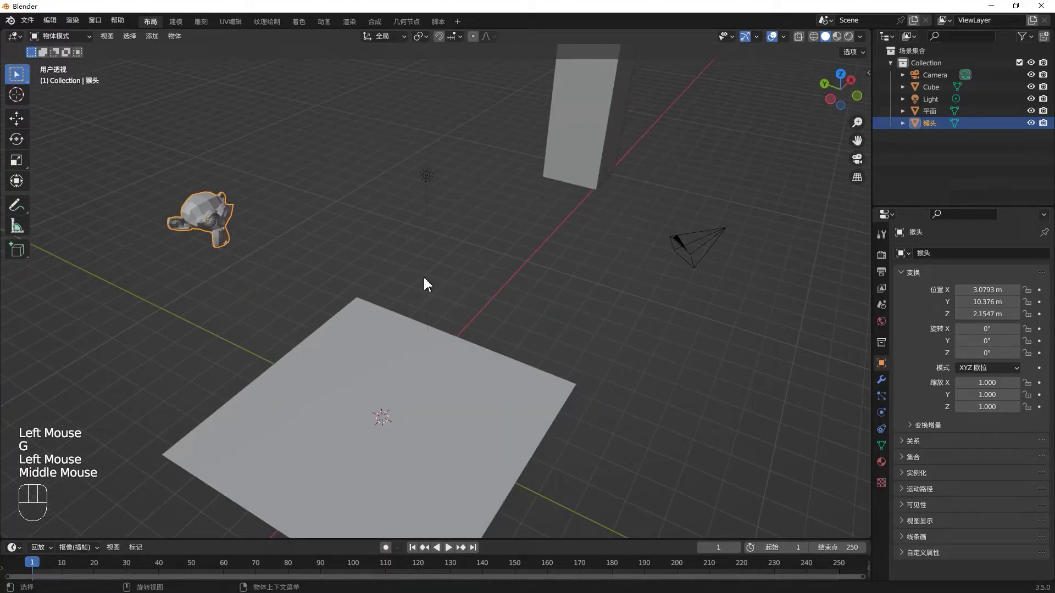
pyautogui.moveTo(865, 57); pyautogui.dragTo(362, 215)
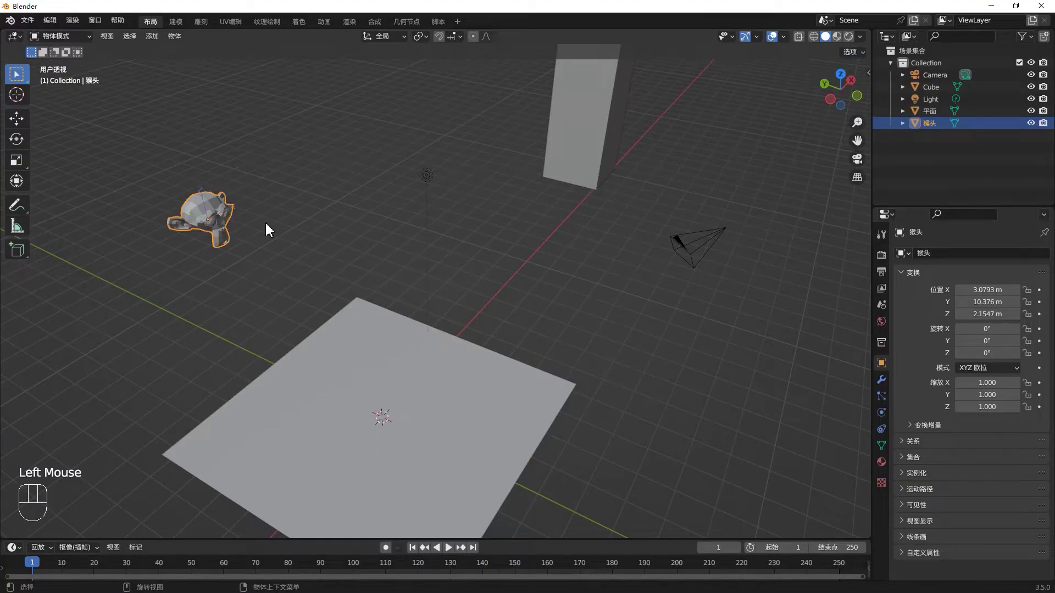
pyautogui.click(215, 224)
# Step: Move the monkey head's origin to about 8.34, 3.60, 3.35 and delete the plane
pyautogui.press('g')
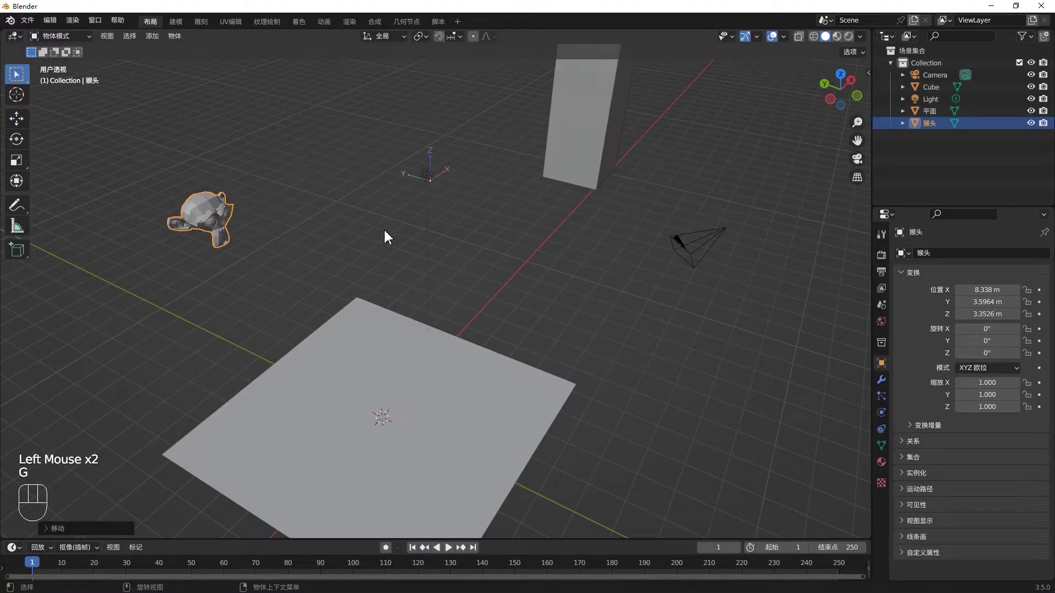
pyautogui.press('Tab')
pyautogui.moveTo(857, 54); pyautogui.dragTo(674, 271)
pyautogui.click(673, 272)
pyautogui.click(234, 226)
pyautogui.click(451, 428)
pyautogui.press('x')
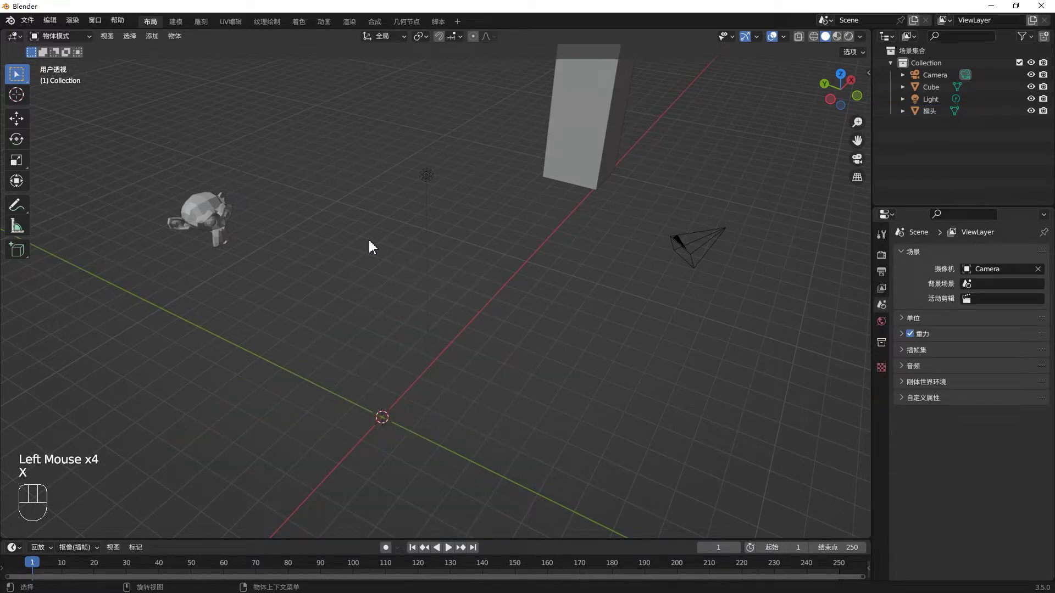
# Step: Reset the monkey head's location to zero with Alt+G
pyautogui.click(201, 222)
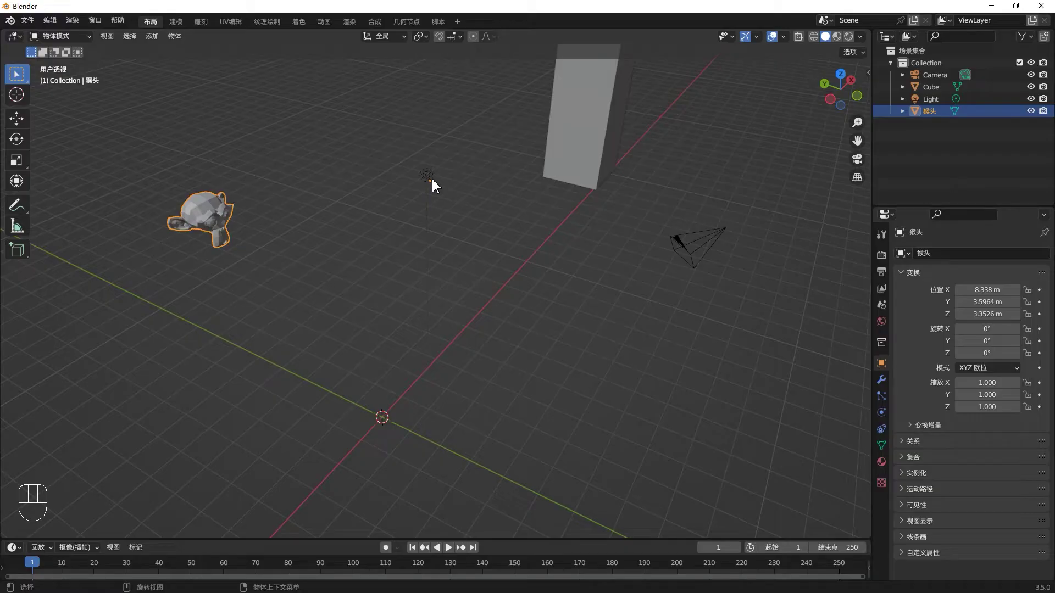
pyautogui.press('alt+g')
pyautogui.scroll(-3)
pyautogui.click(411, 372)
pyautogui.scroll(-3)
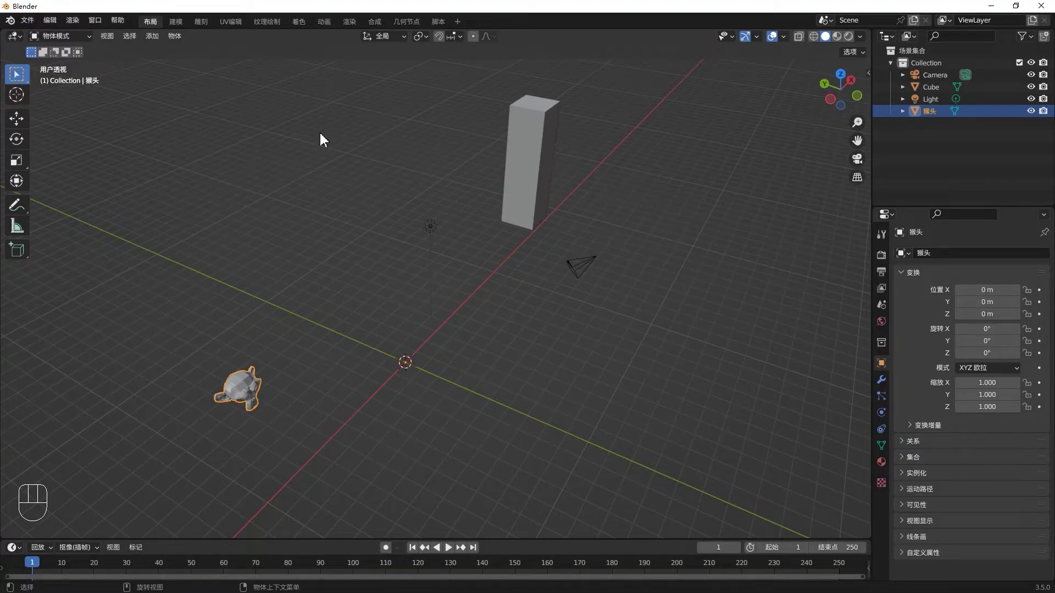
# Step: Box-select the other objects and move the cube to about 10.51, −1.48, 4.05, leaving nothing selected
pyautogui.moveTo(276, 149); pyautogui.dragTo(777, 458)
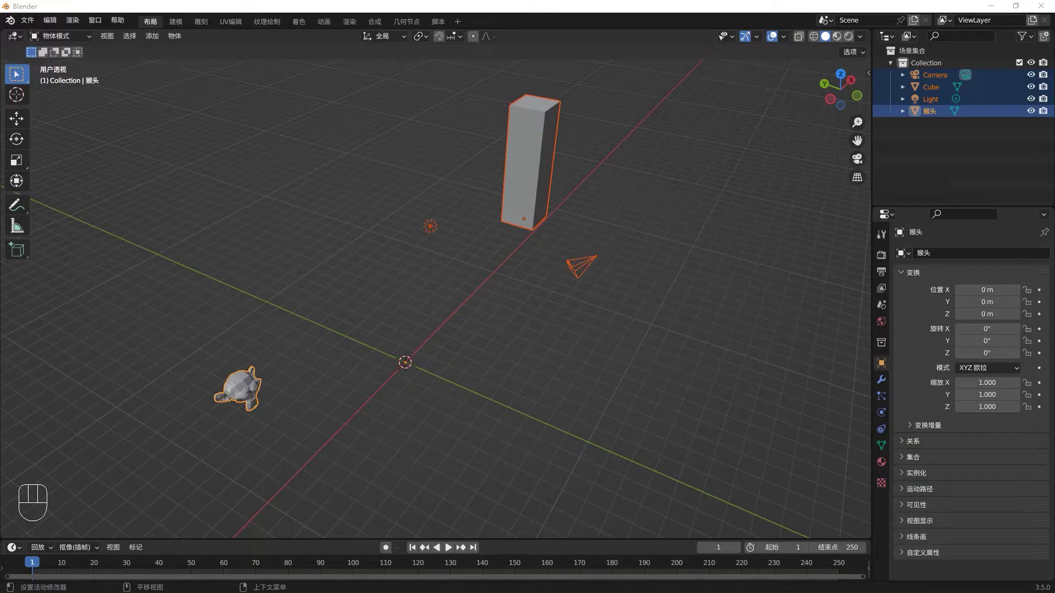
pyautogui.scroll(3)
pyautogui.scroll(3)
pyautogui.scroll(-3)
pyautogui.scroll(-3)
pyautogui.scroll(-3)
pyautogui.click(44, 310)
pyautogui.scroll(3)
pyautogui.scroll(-3)
pyautogui.scroll(-3)
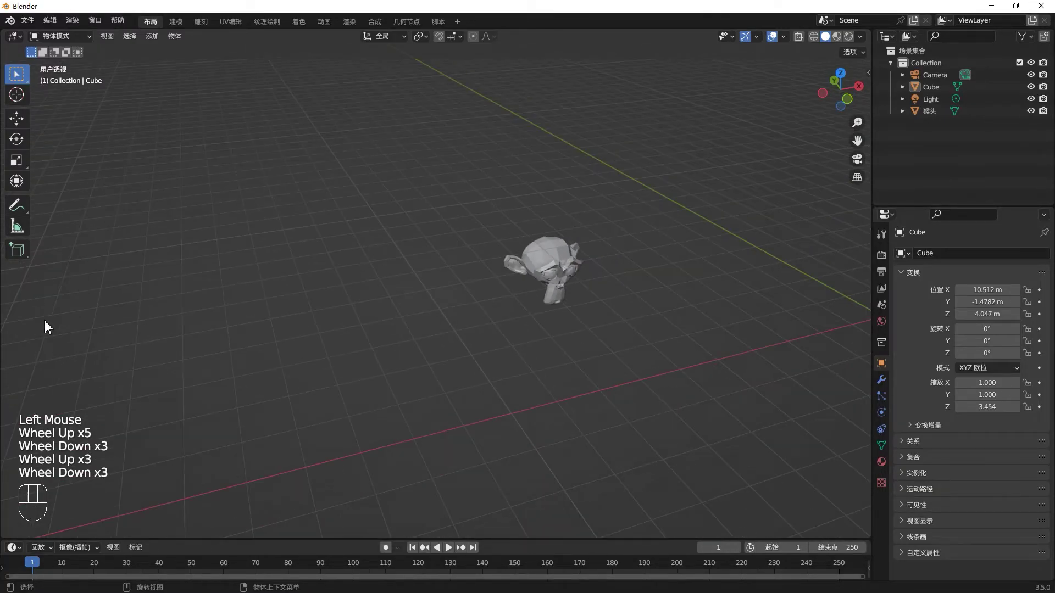
pyautogui.scroll(-3)
pyautogui.scroll(3)
pyautogui.moveTo(55, 27); pyautogui.dragTo(86, 192)
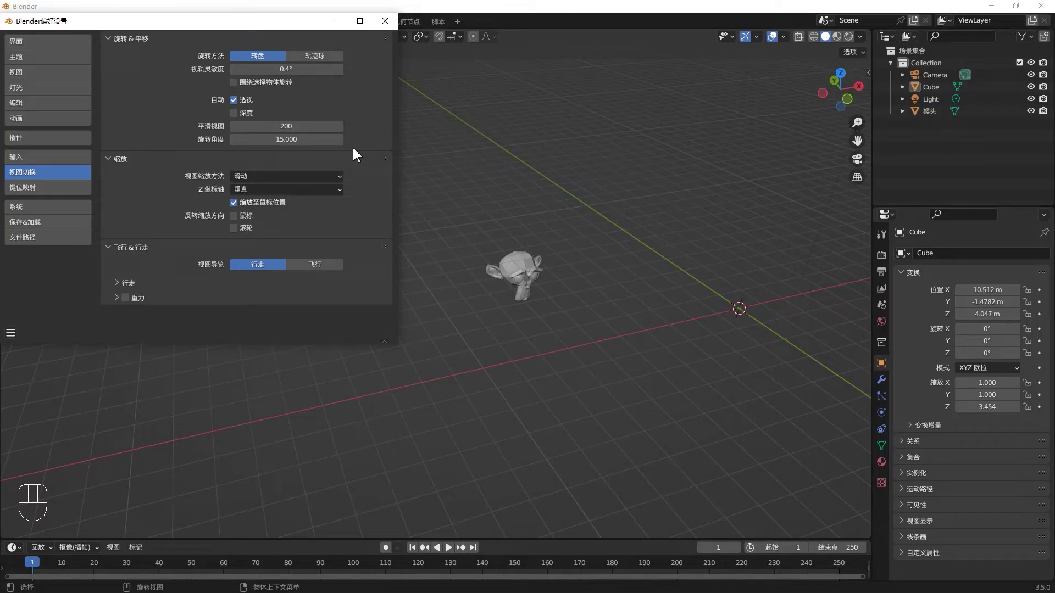
pyautogui.click(754, 237)
pyautogui.scroll(3)
pyautogui.scroll(-3)
pyautogui.scroll(-3)
pyautogui.scroll(-3)
pyautogui.scroll(-3)
pyautogui.scroll(-3)
pyautogui.click(835, 236)
pyautogui.scroll(3)
pyautogui.scroll(3)
pyautogui.moveTo(750, 272); pyautogui.dragTo(328, 339)
pyautogui.scroll(-3)
pyautogui.click(561, 420)
pyautogui.scroll(-3)
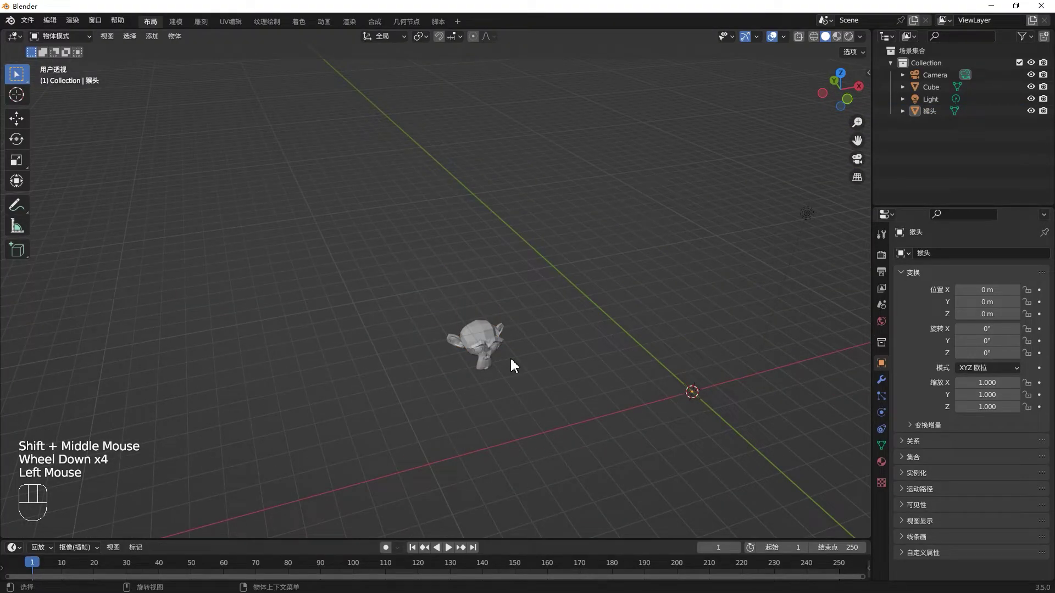
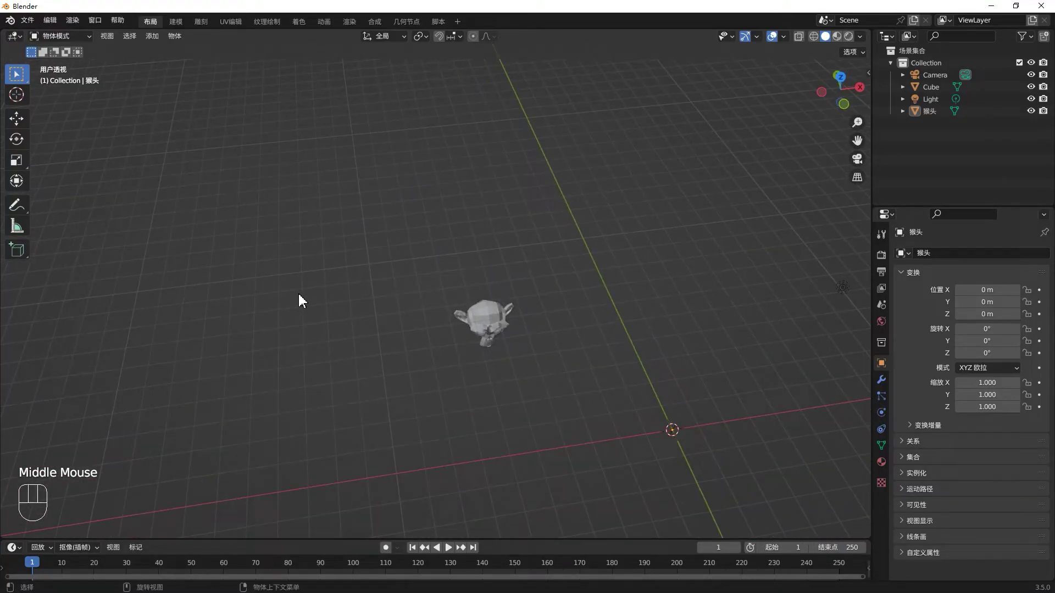
# Step: Orbit around the scene, then bring up Edit > Preferences at the Navigation section
pyautogui.click(498, 321)
pyautogui.moveTo(561, 305); pyautogui.dragTo(612, 272)
pyautogui.moveTo(456, 298); pyautogui.dragTo(646, 300)
pyautogui.moveTo(798, 235); pyautogui.dragTo(786, 241)
pyautogui.moveTo(466, 366); pyautogui.dragTo(409, 368)
pyautogui.moveTo(464, 324); pyautogui.dragTo(686, 283)
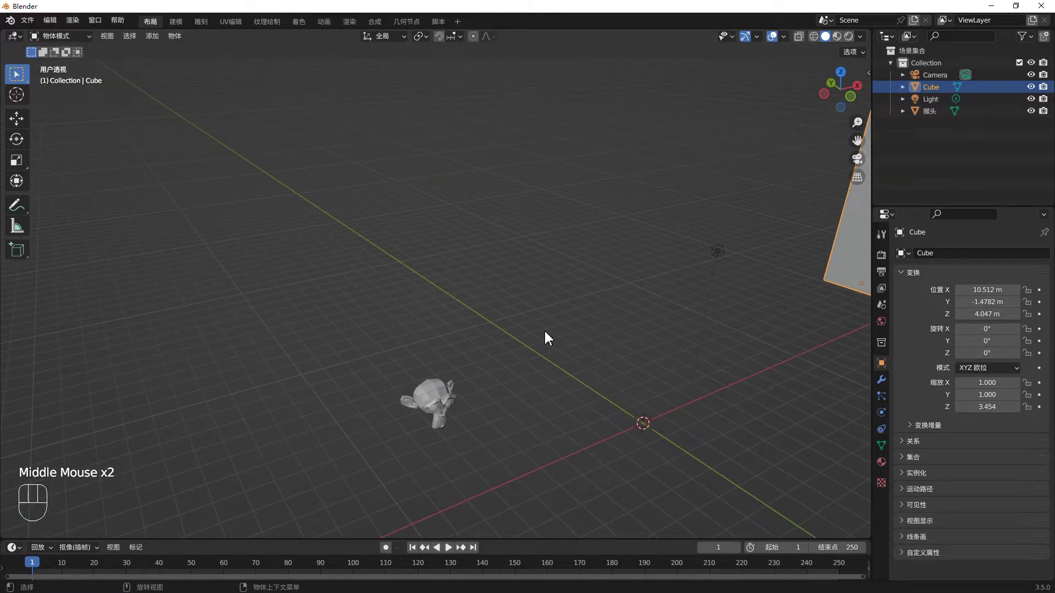
pyautogui.moveTo(468, 356); pyautogui.dragTo(370, 375)
pyautogui.click(226, 274)
pyautogui.moveTo(392, 312); pyautogui.dragTo(400, 295)
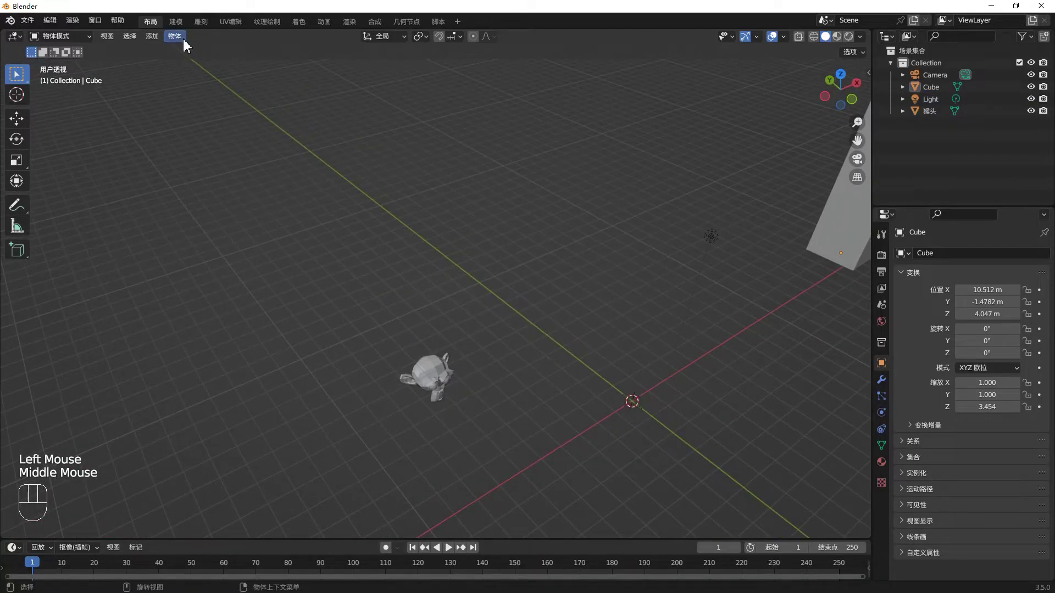
pyautogui.moveTo(56, 29); pyautogui.dragTo(65, 199)
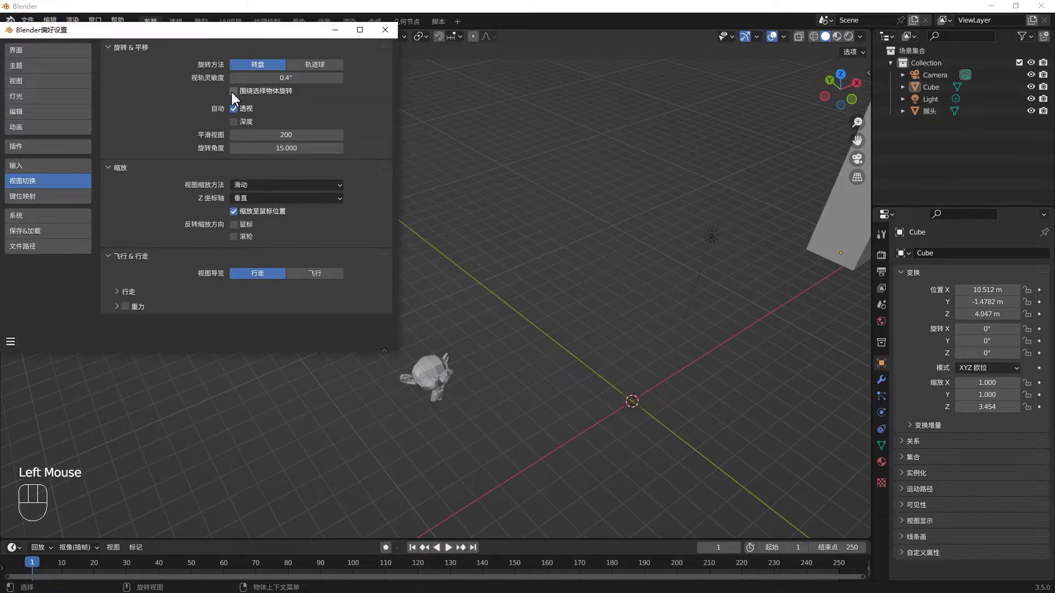
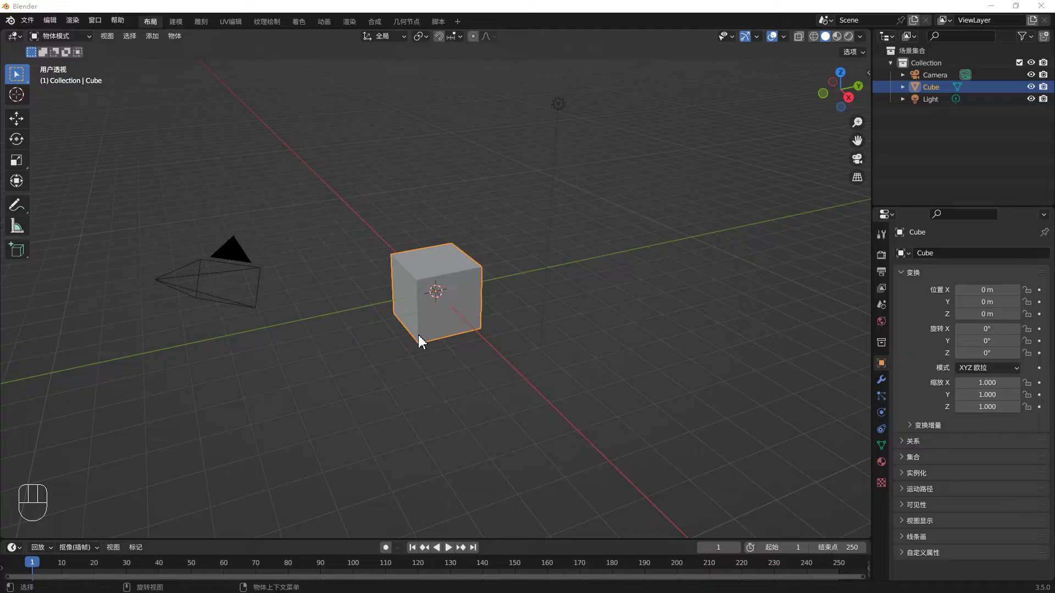
# Step: Move the cube away from the origin, try a free rotation and cancel it
pyautogui.click(463, 329)
pyautogui.press('g')
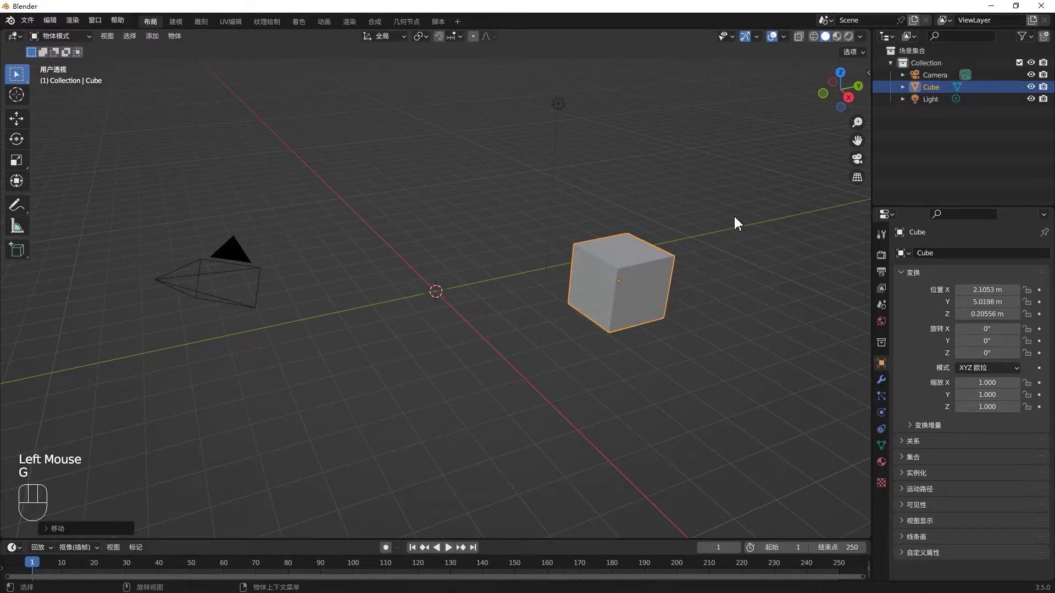
pyautogui.press('r')
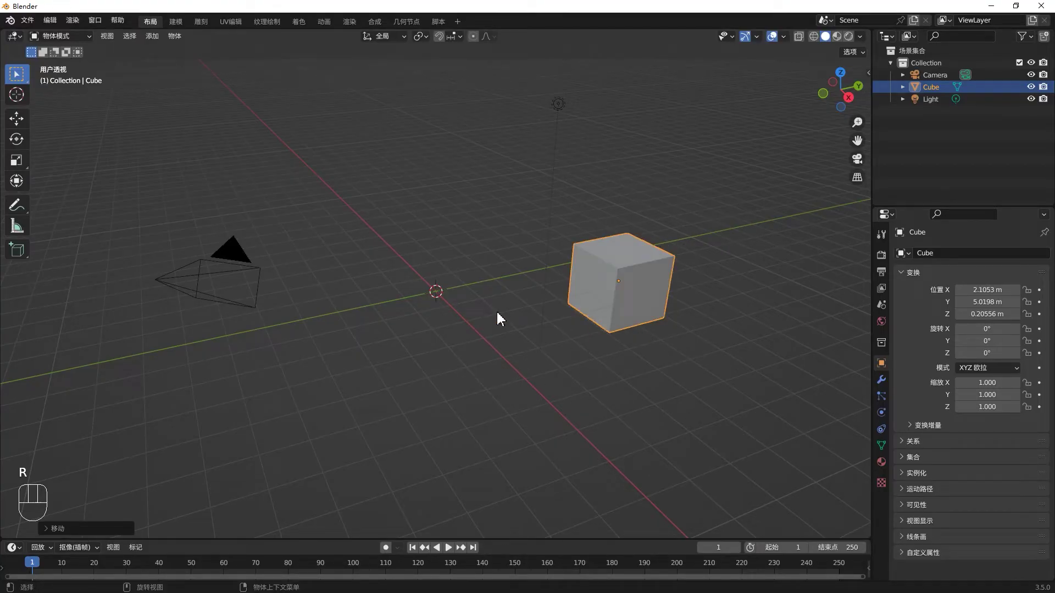
pyautogui.moveTo(417, 45); pyautogui.dragTo(649, 159)
pyautogui.press('r')
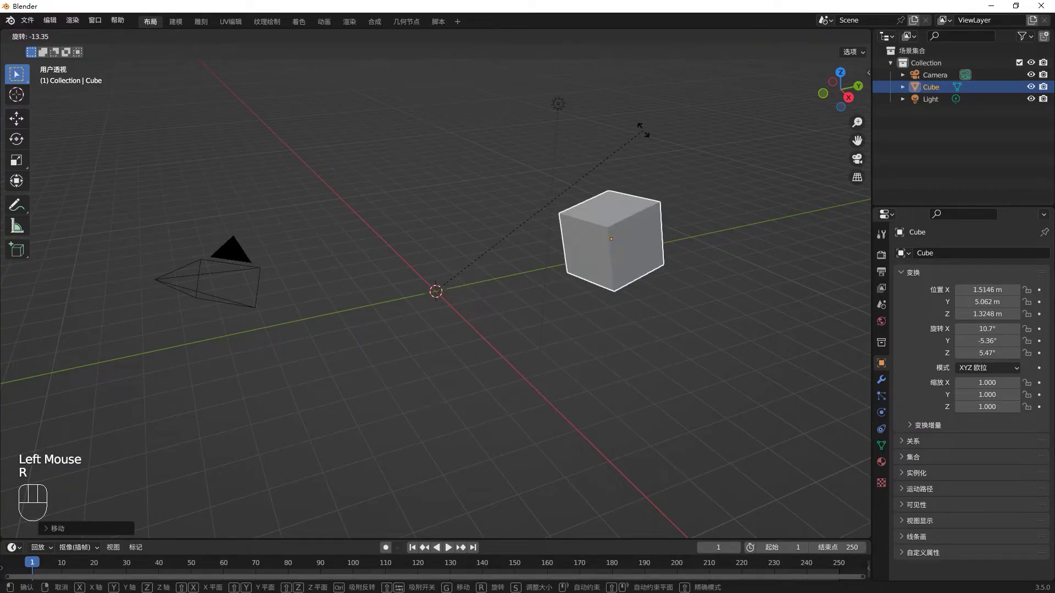
pyautogui.click(429, 42)
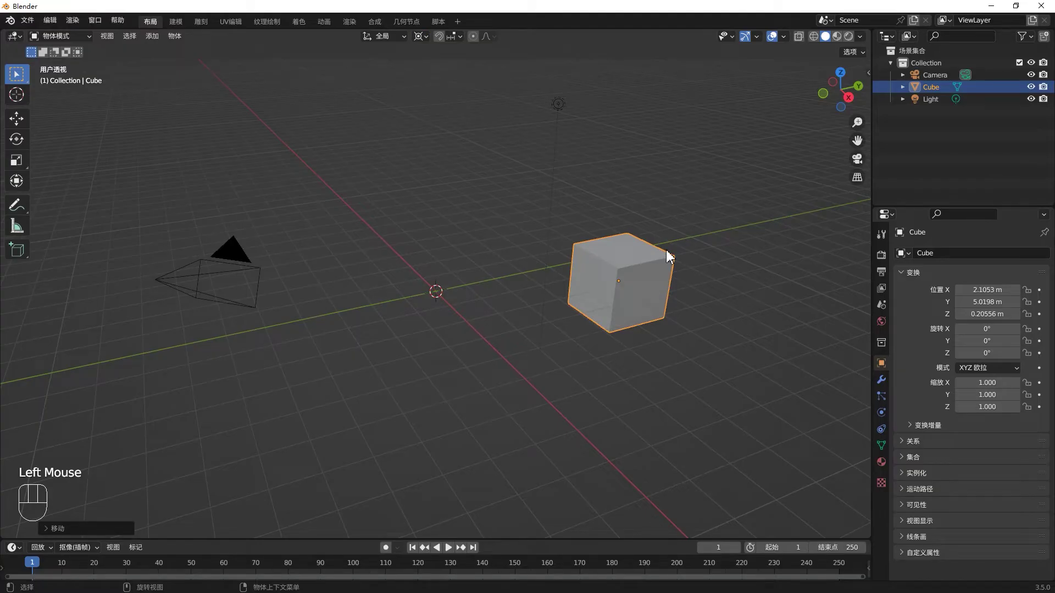
# Step: Orbit around the cube and select it ready for deletion
pyautogui.moveTo(670, 253); pyautogui.dragTo(540, 147)
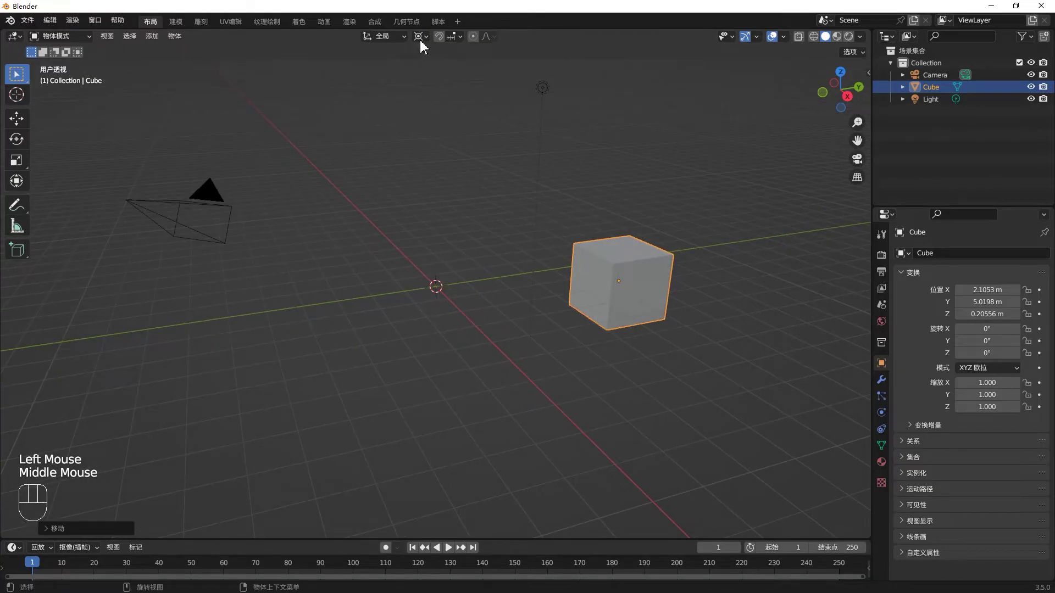
pyautogui.moveTo(422, 46); pyautogui.dragTo(659, 236)
pyautogui.moveTo(677, 252); pyautogui.dragTo(647, 282)
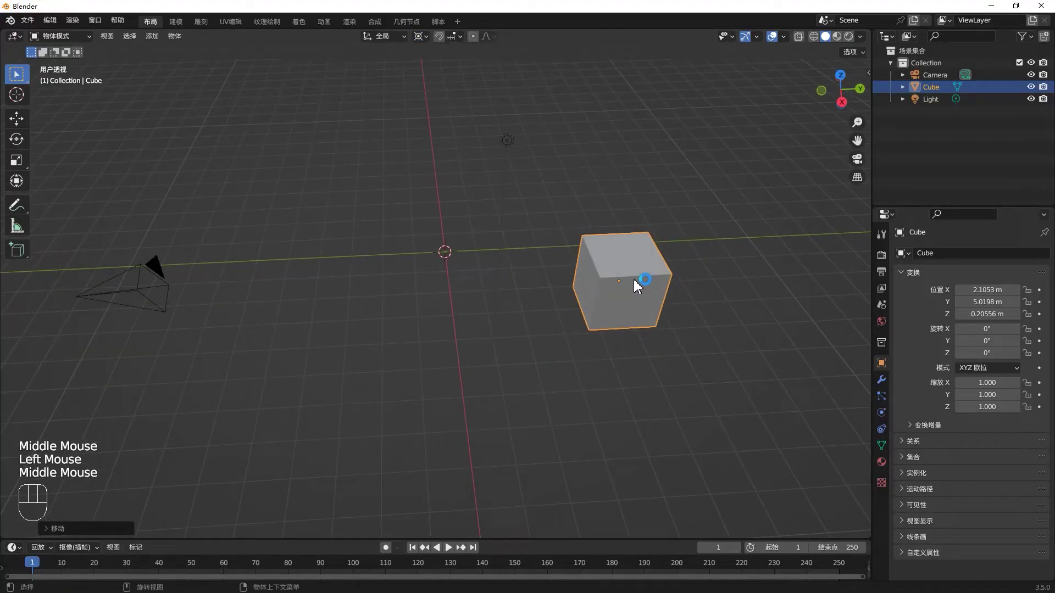
pyautogui.click(636, 287)
# Step: Delete the cube, add a monkey head and move it to X −4 in top view
pyautogui.press('x')
pyautogui.middleClick(571, 270)
pyautogui.press('KP_7')
pyautogui.moveTo(440, 300); pyautogui.dragTo(597, 337)
pyautogui.press('shift+a')
pyautogui.press('g')
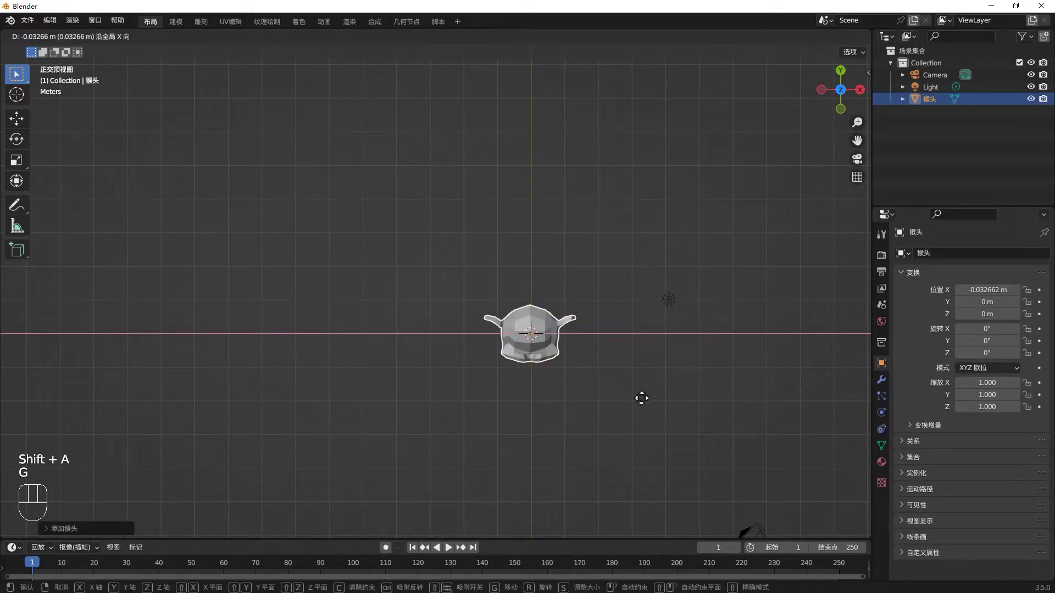
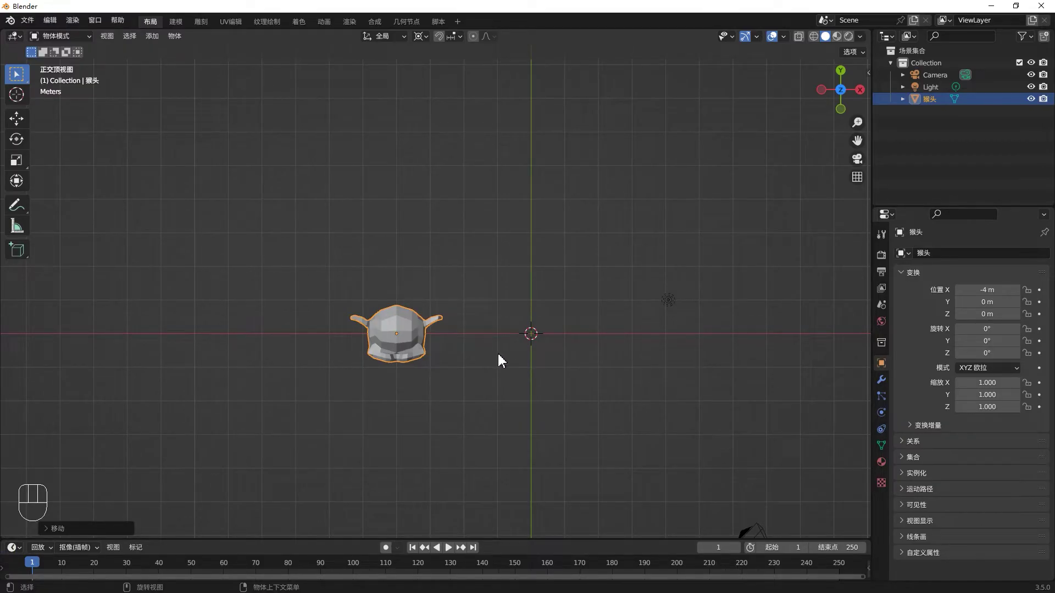
# Step: Duplicate the head to X 4, then a third copy reset to origin and moved to Y −4
pyautogui.press('shift+d')
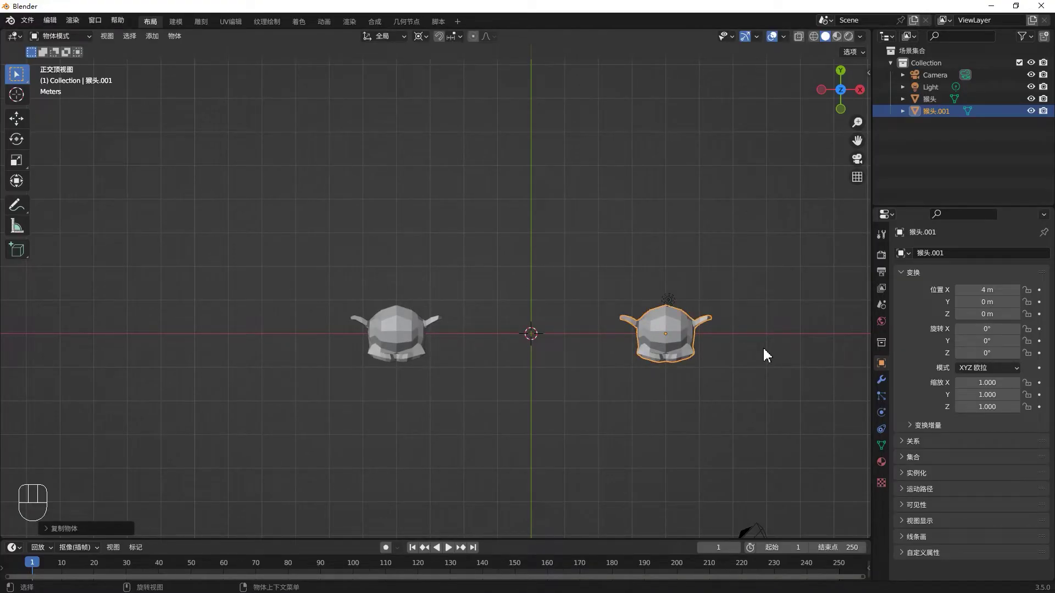
pyautogui.press('shift+d')
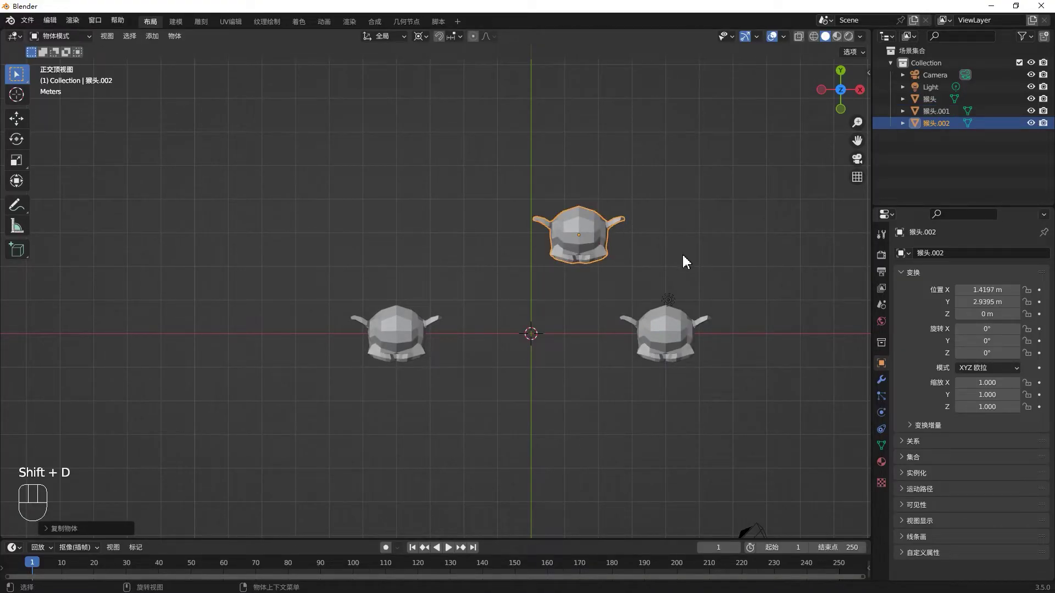
pyautogui.press('alt+g')
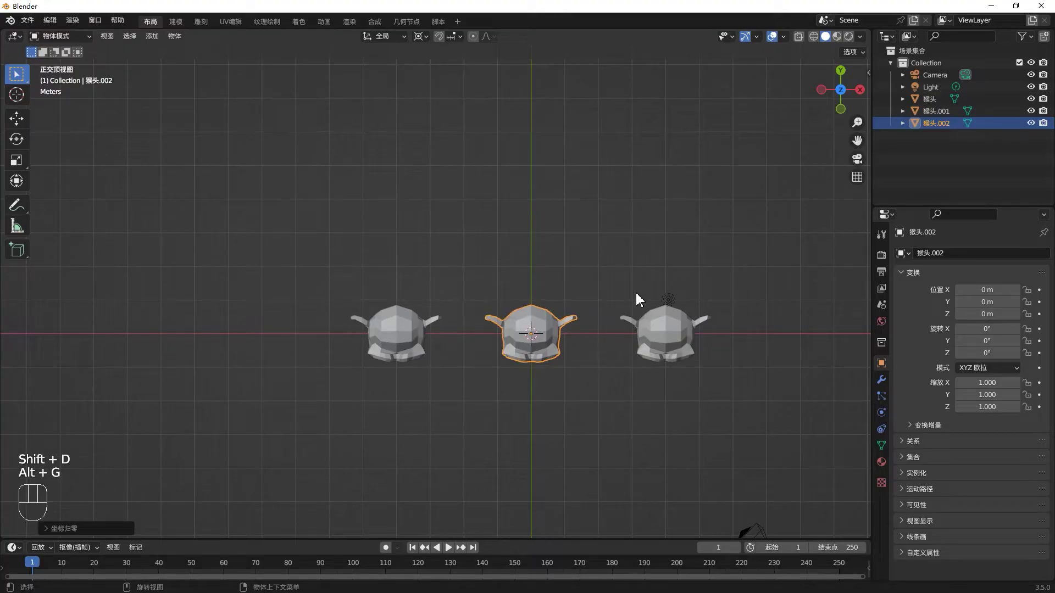
pyautogui.press('g')
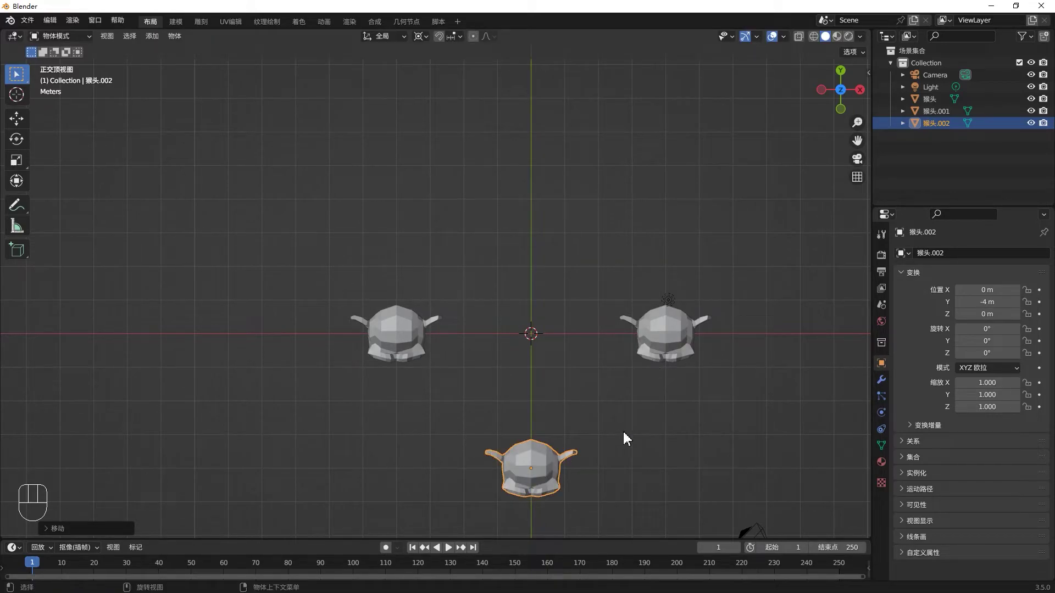
# Step: Orbit into perspective around the heads and try a rotation on the front head, cancelling it
pyautogui.moveTo(657, 402); pyautogui.dragTo(645, 375)
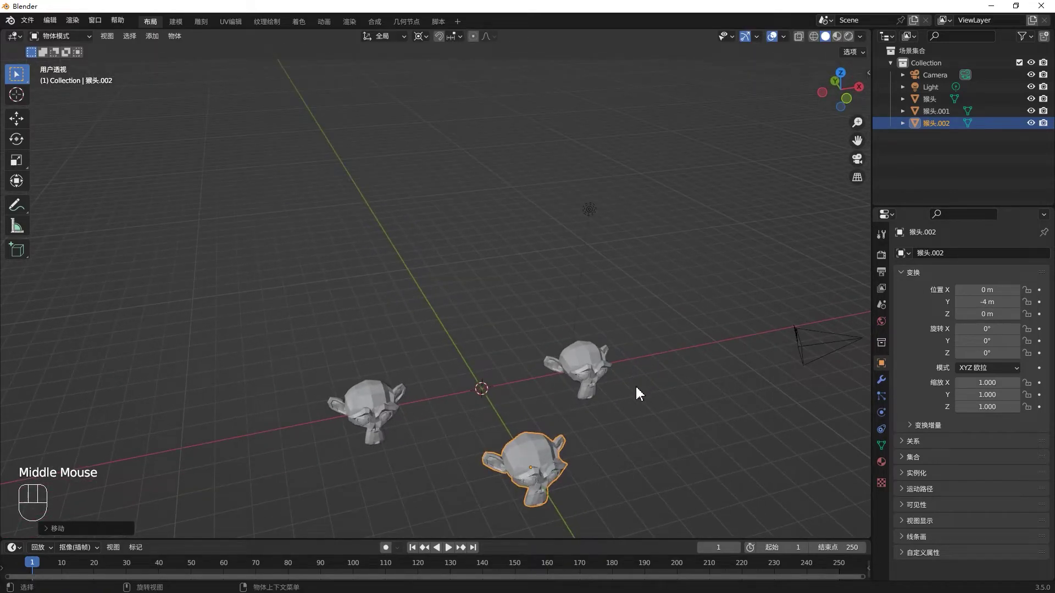
pyautogui.moveTo(640, 338); pyautogui.dragTo(660, 355)
pyautogui.moveTo(663, 356); pyautogui.dragTo(500, 128)
pyautogui.moveTo(429, 45); pyautogui.dragTo(502, 134)
pyautogui.moveTo(679, 322); pyautogui.dragTo(685, 326)
pyautogui.moveTo(685, 327); pyautogui.dragTo(604, 377)
pyautogui.click(550, 375)
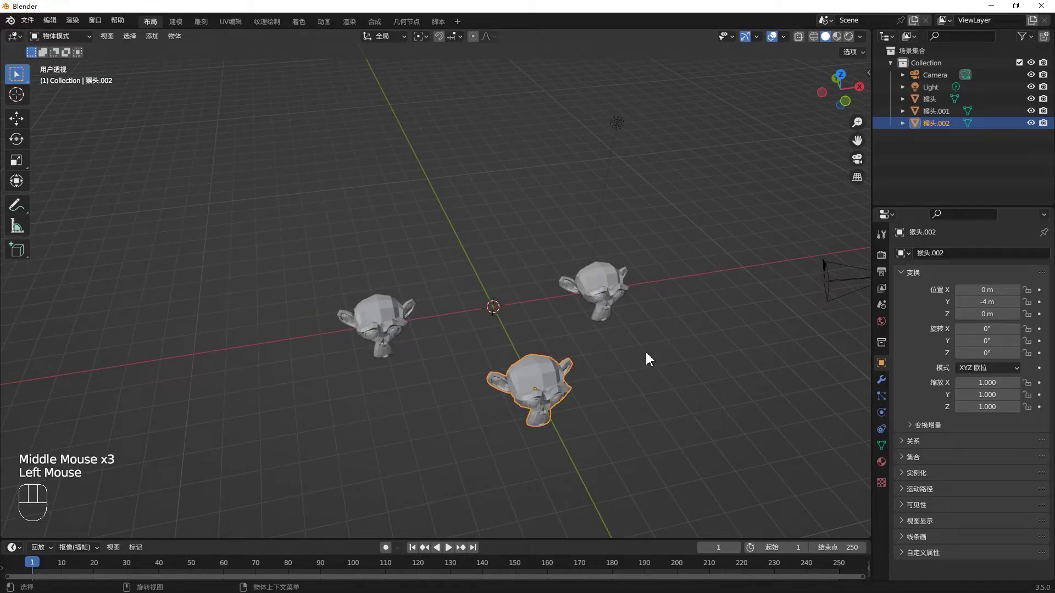
pyautogui.press('r')
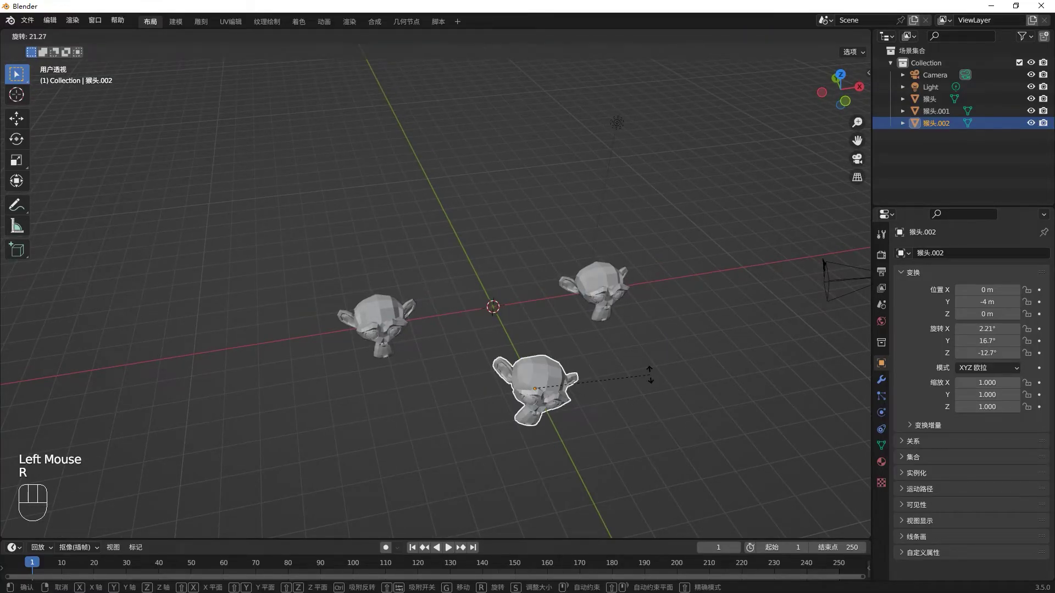
pyautogui.click(426, 45)
# Step: Add the left head, test a cancelled free rotation, then add the right head so all three are selected
pyautogui.moveTo(703, 343); pyautogui.dragTo(617, 349)
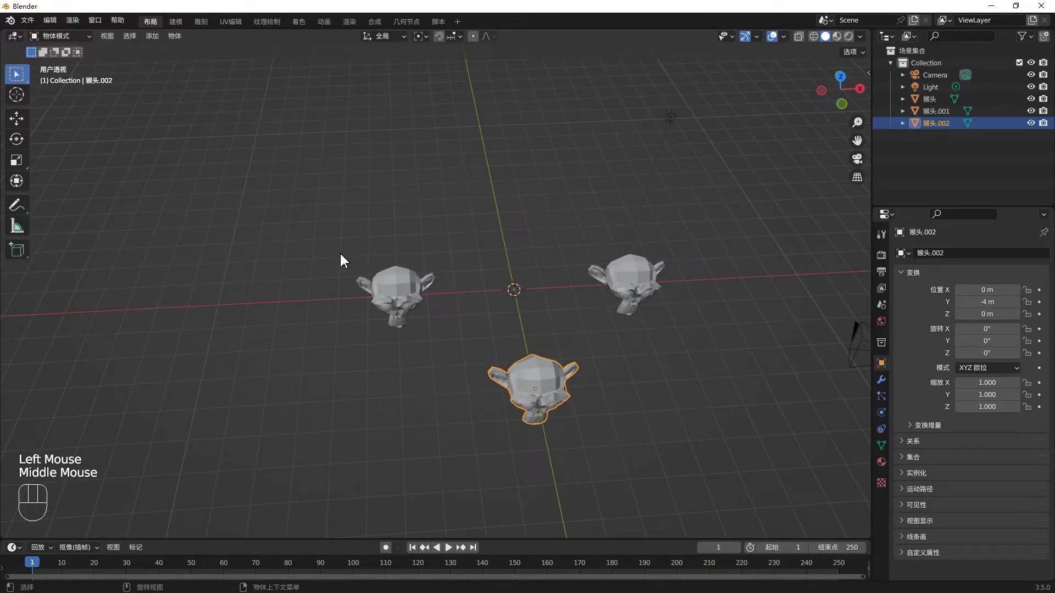
pyautogui.moveTo(525, 395); pyautogui.dragTo(546, 414)
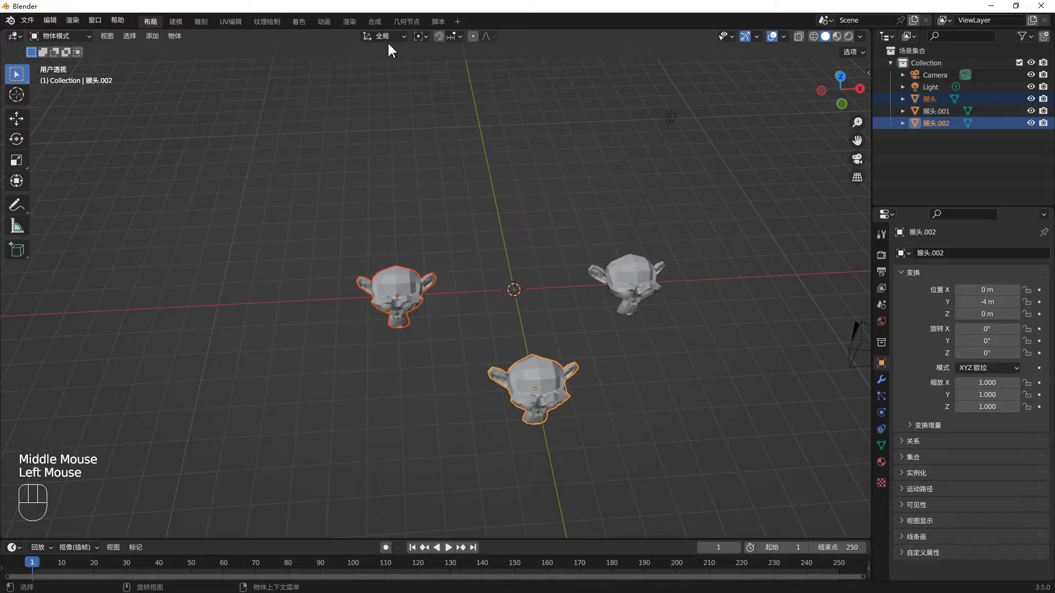
pyautogui.press('r')
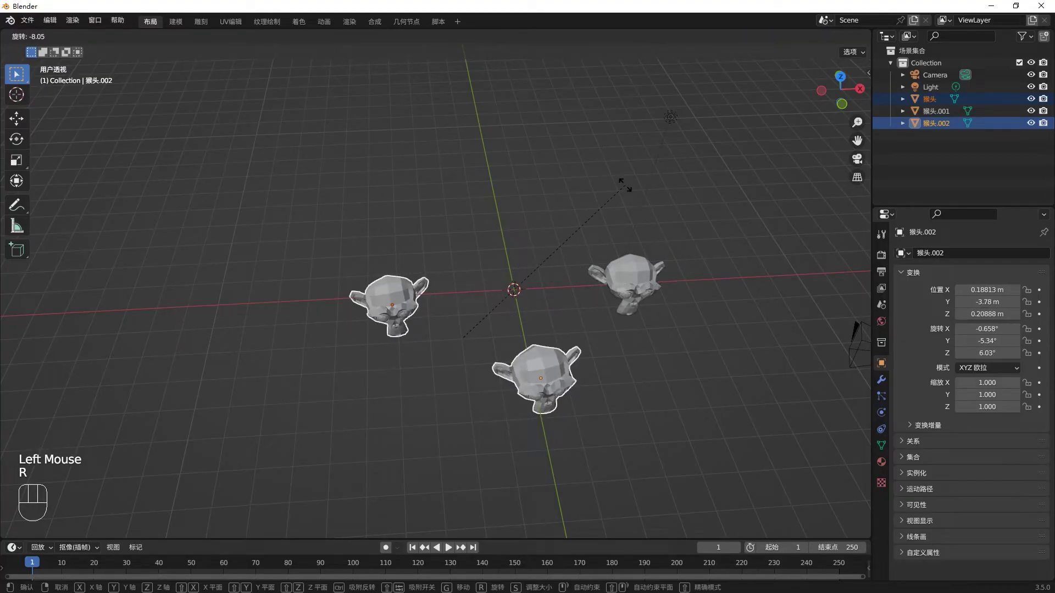
pyautogui.moveTo(570, 311); pyautogui.dragTo(466, 285)
pyautogui.moveTo(467, 285); pyautogui.dragTo(657, 407)
pyautogui.click(740, 389)
pyautogui.moveTo(737, 388); pyautogui.dragTo(720, 392)
# Step: In top view, repeatedly start and cancel test rotations of Suzanne.001
pyautogui.press('KP_7')
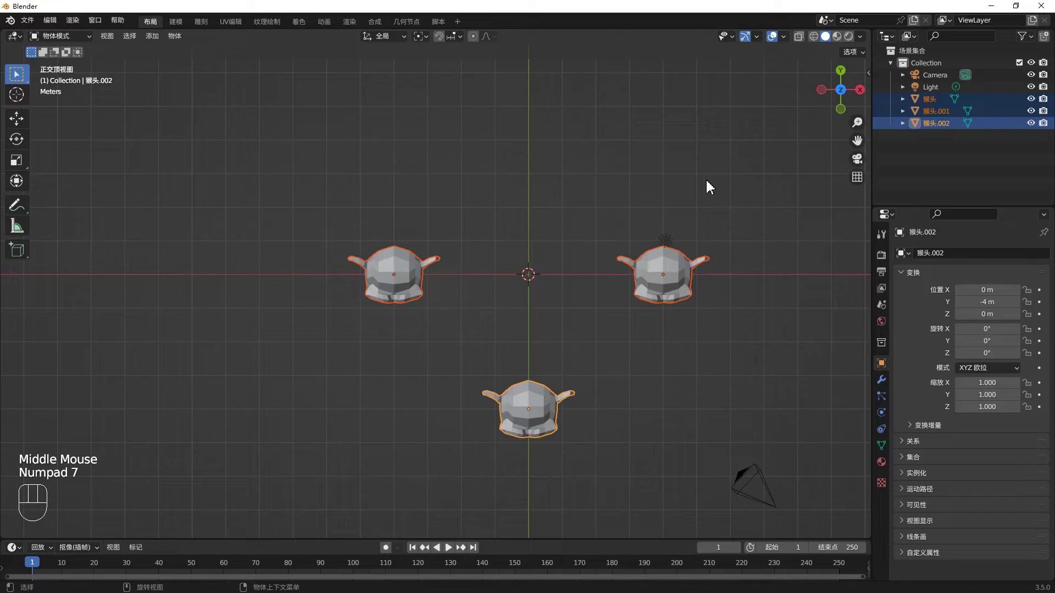
pyautogui.press('r')
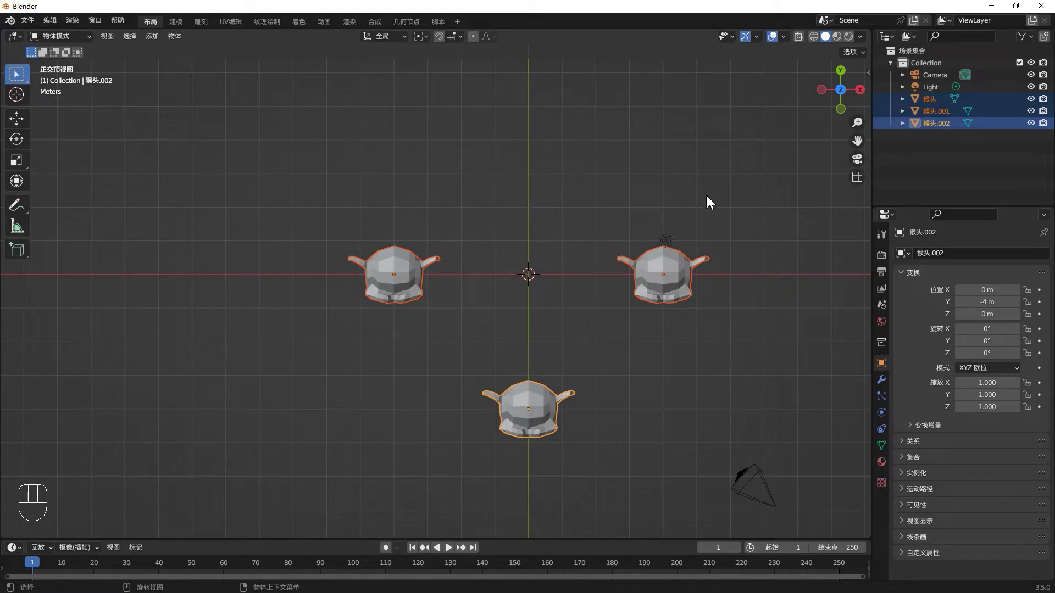
pyautogui.moveTo(424, 48); pyautogui.dragTo(453, 93)
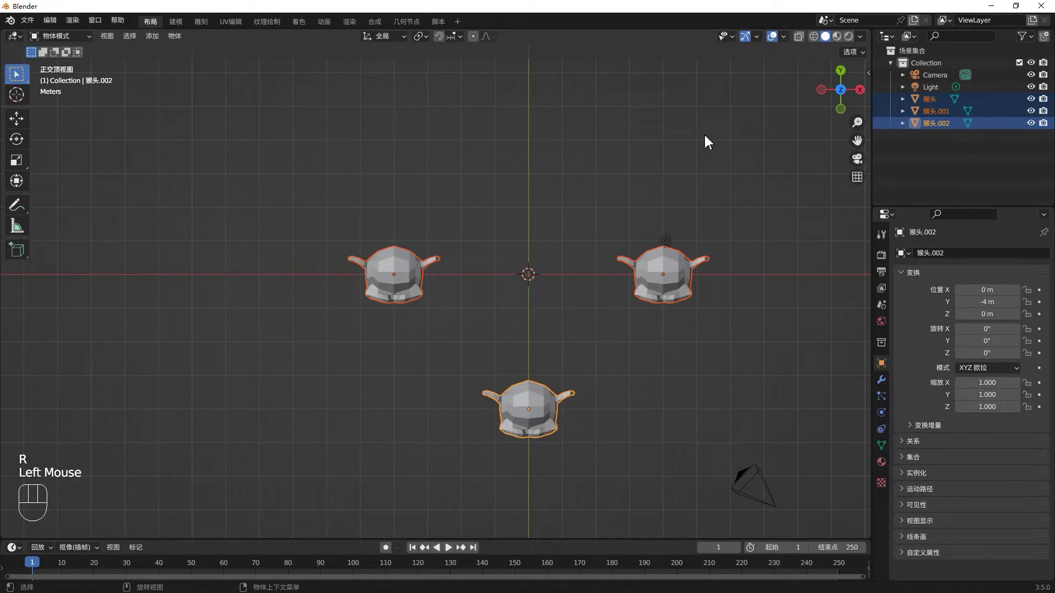
pyautogui.press('r')
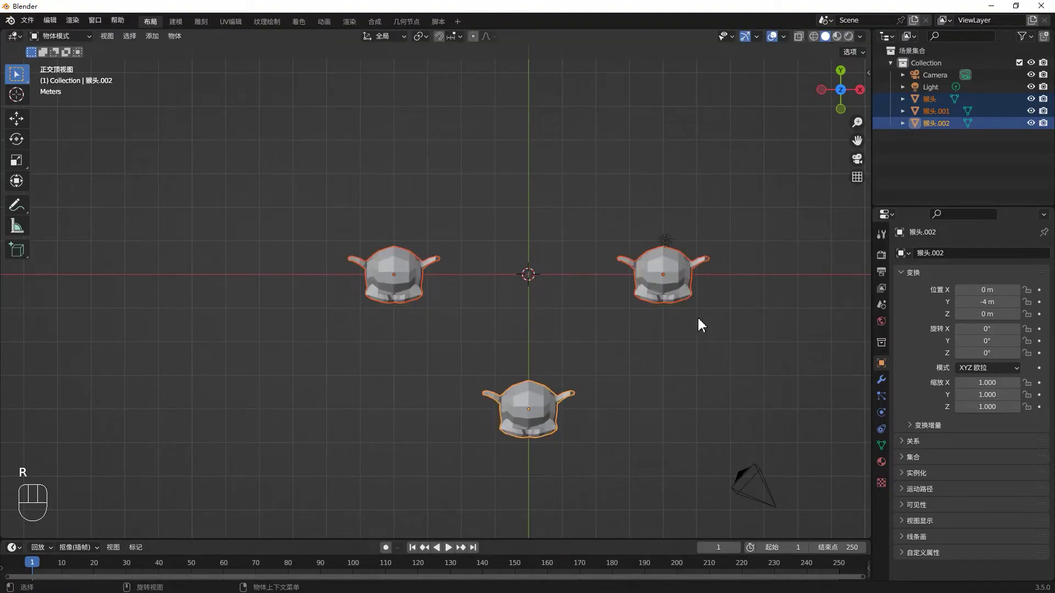
pyautogui.press('r')
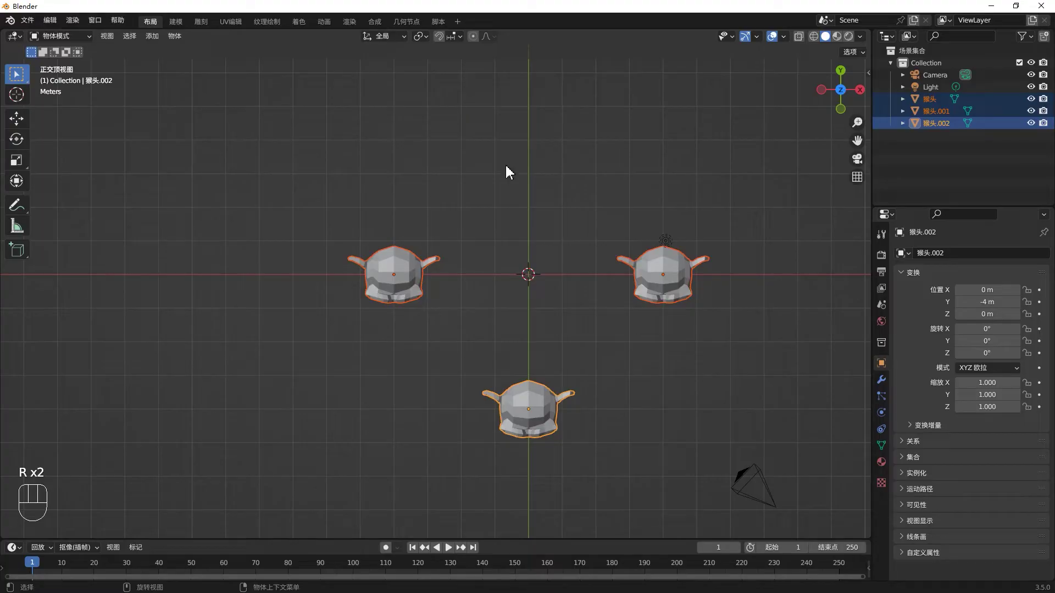
pyautogui.moveTo(423, 42); pyautogui.dragTo(450, 86)
pyautogui.press('r')
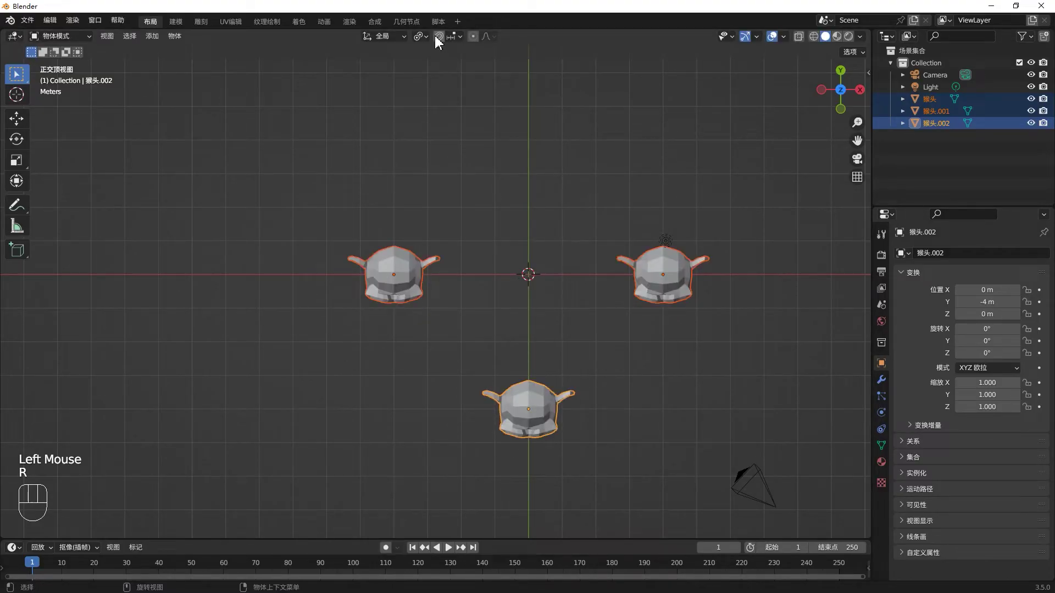
pyautogui.moveTo(428, 38); pyautogui.dragTo(451, 129)
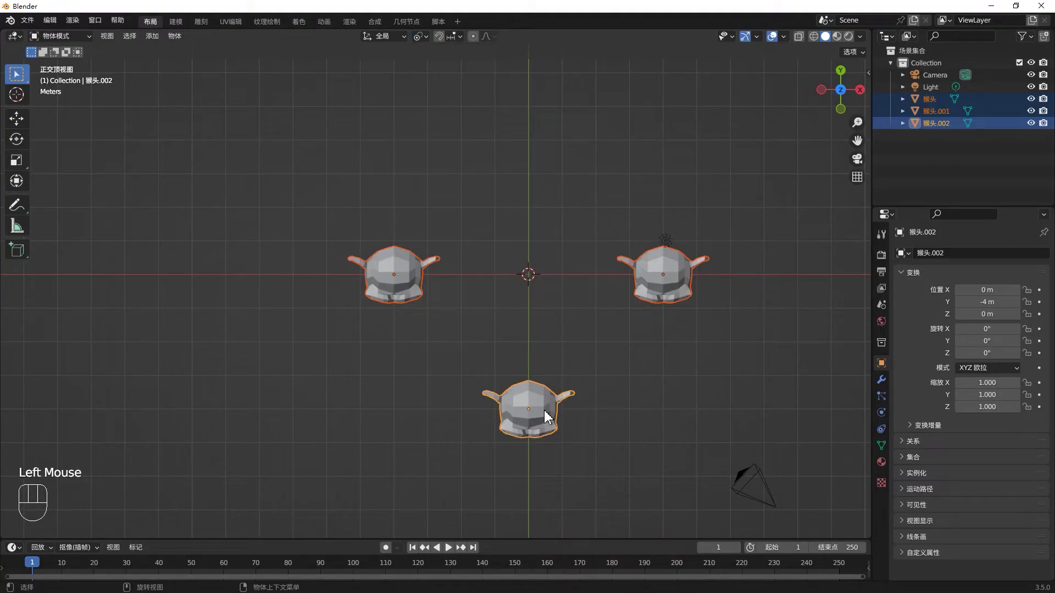
# Step: Switch the active head between left and right, trying cancelled rotations on each
pyautogui.click(661, 386)
pyautogui.click(660, 289)
pyautogui.moveTo(416, 264); pyautogui.dragTo(446, 308)
pyautogui.click(512, 406)
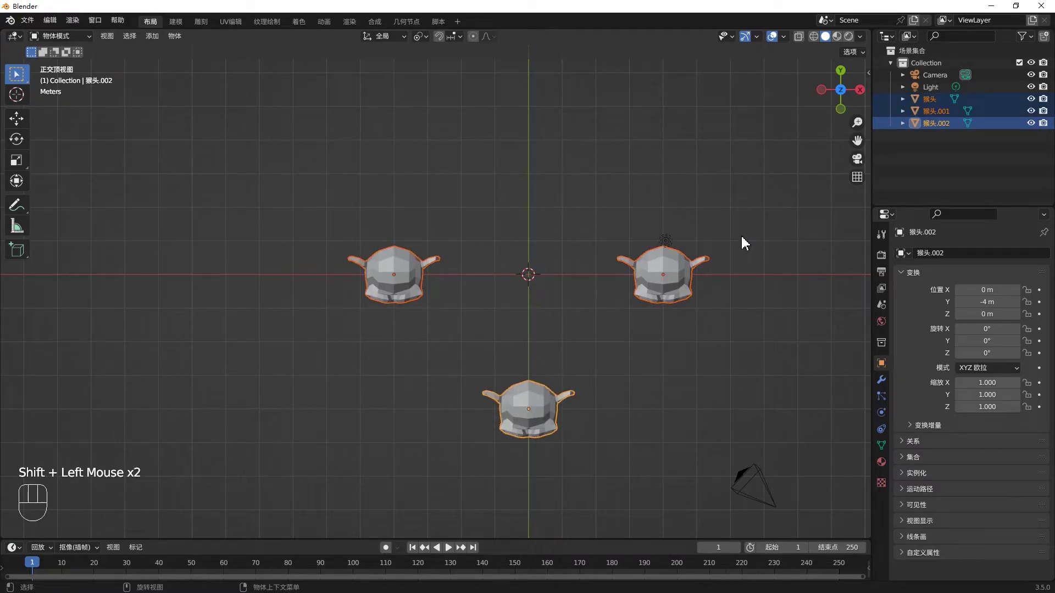
pyautogui.press('r')
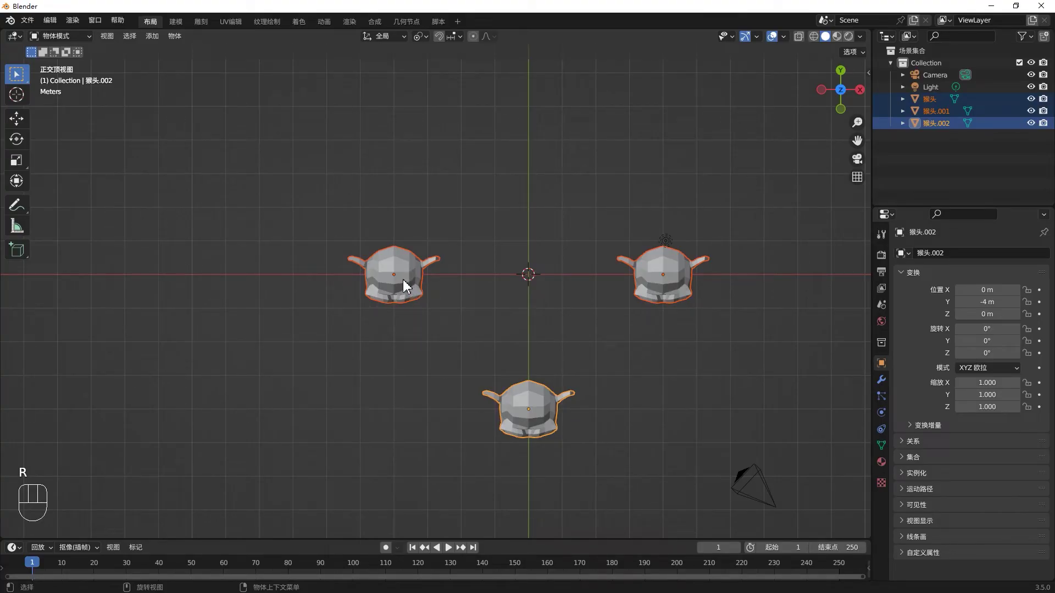
pyautogui.click(405, 286)
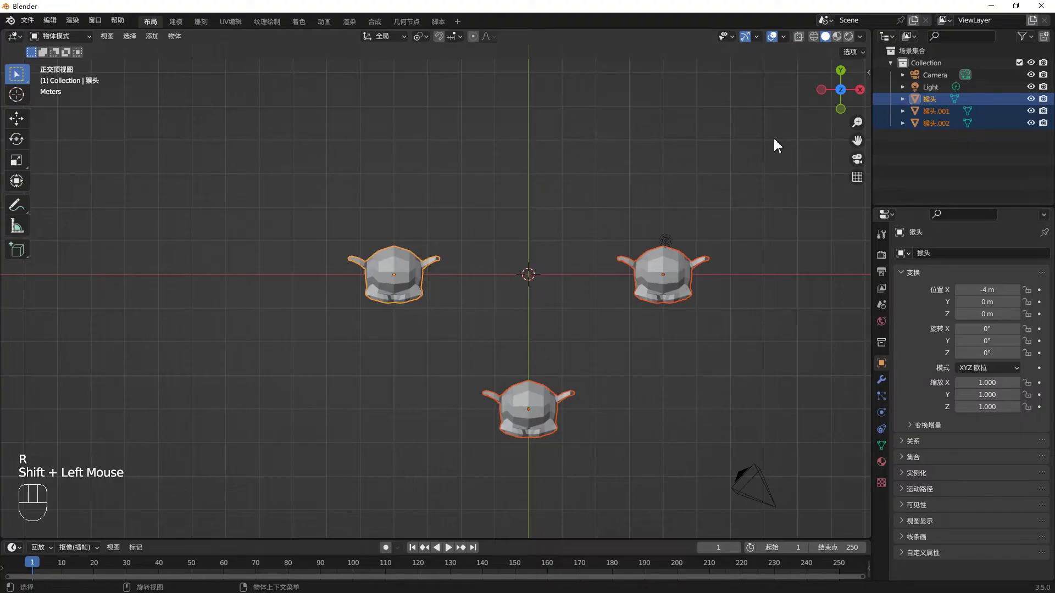
pyautogui.press('r')
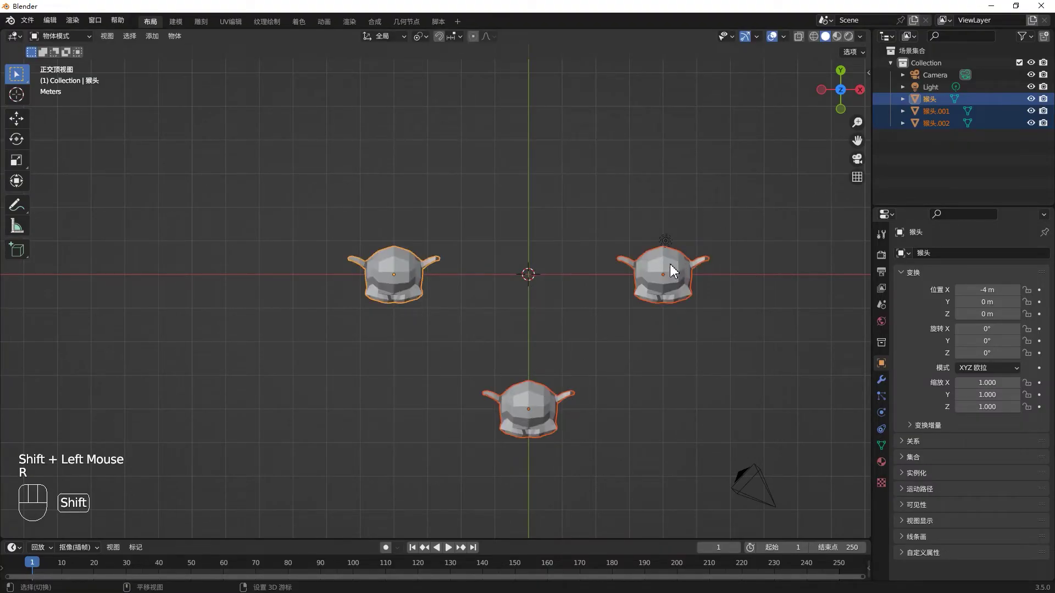
pyautogui.click(673, 268)
pyautogui.press('r')
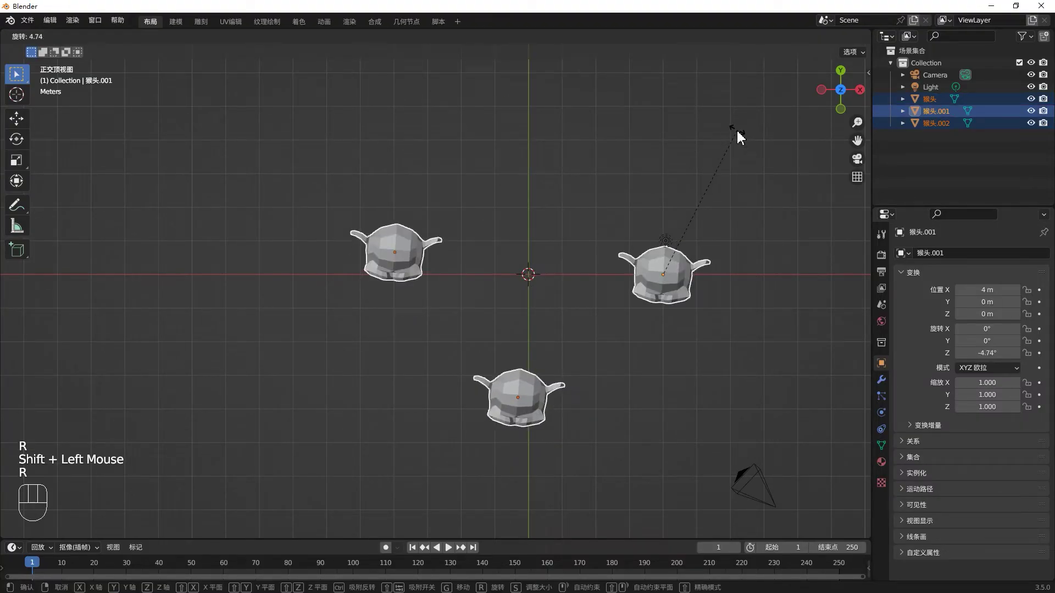
pyautogui.moveTo(428, 42); pyautogui.dragTo(665, 84)
# Step: Orbit out of top view to an angled perspective with the heads deselected
pyautogui.moveTo(718, 361); pyautogui.dragTo(409, 325)
pyautogui.moveTo(710, 399); pyautogui.dragTo(689, 352)
pyautogui.middleClick(689, 352)
pyautogui.click(679, 382)
pyautogui.moveTo(387, 37); pyautogui.dragTo(598, 81)
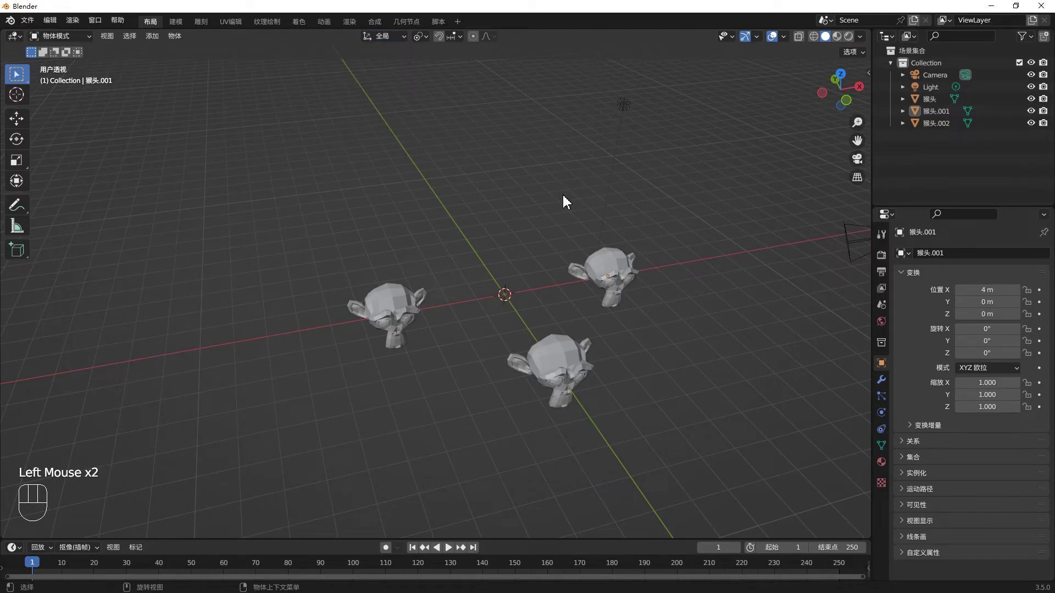
# Step: Select the left head and move it up and back to about X 0.31, Y 2.48, Z 2.05 m
pyautogui.moveTo(544, 198); pyautogui.dragTo(517, 253)
pyautogui.click(398, 337)
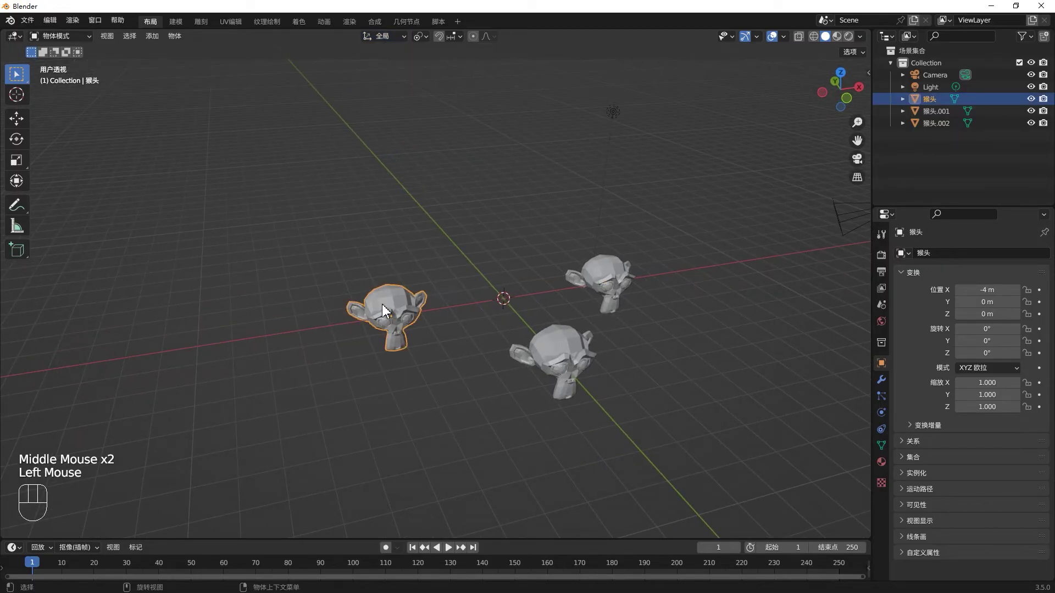
pyautogui.moveTo(28, 122); pyautogui.dragTo(121, 168)
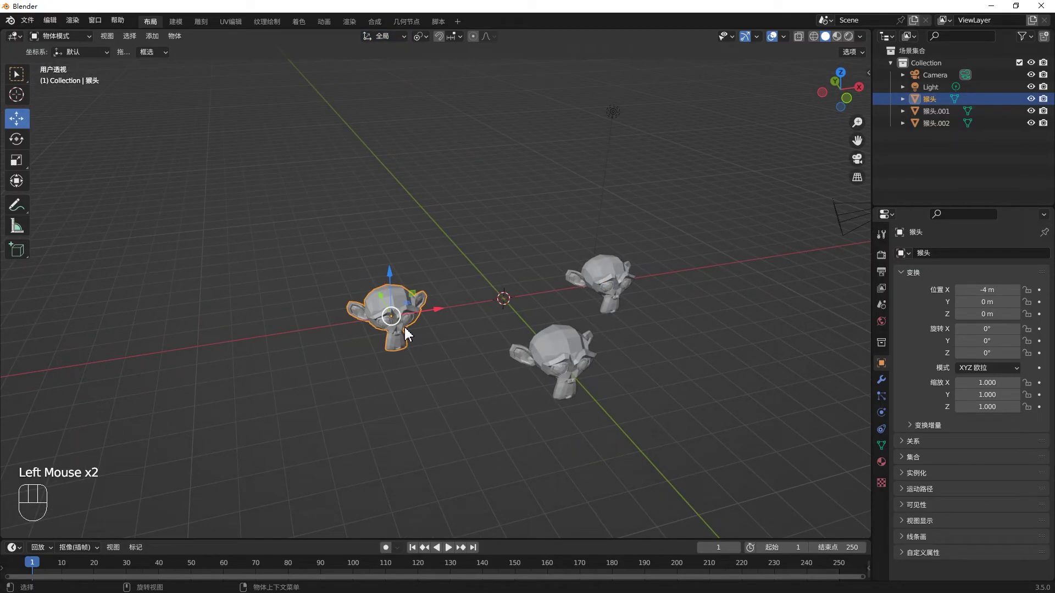
pyautogui.press('g')
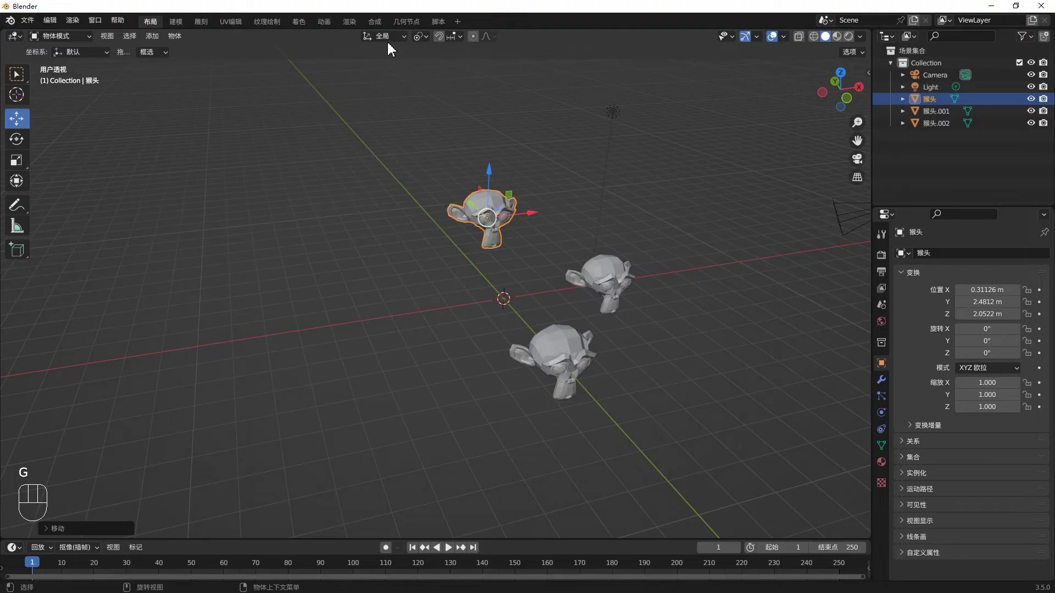
# Step: Try rotating the raised head with Transform Orientation set to Global
pyautogui.moveTo(388, 45); pyautogui.dragTo(555, 210)
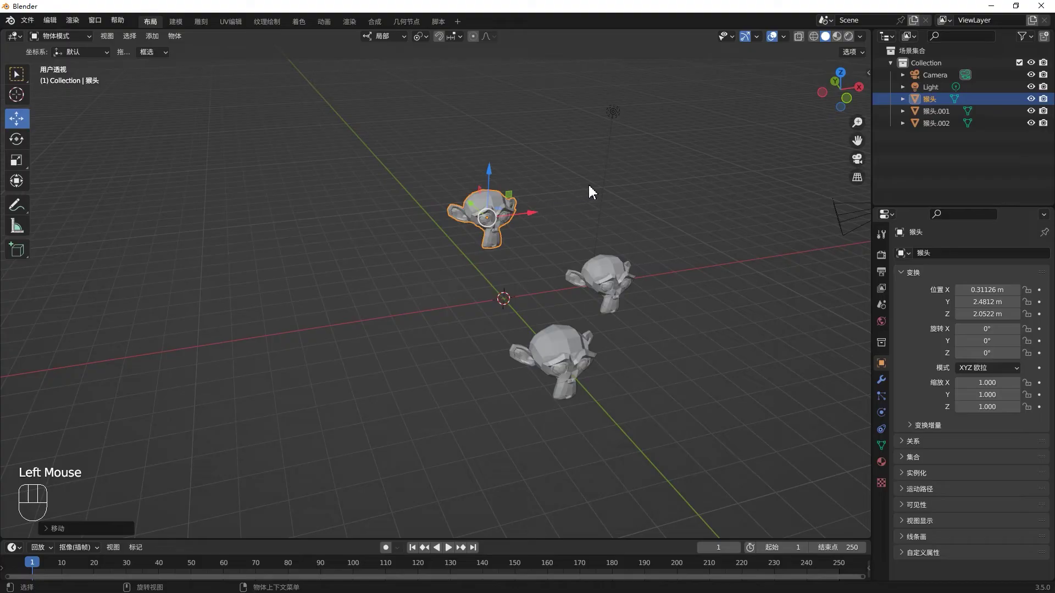
pyautogui.press('g')
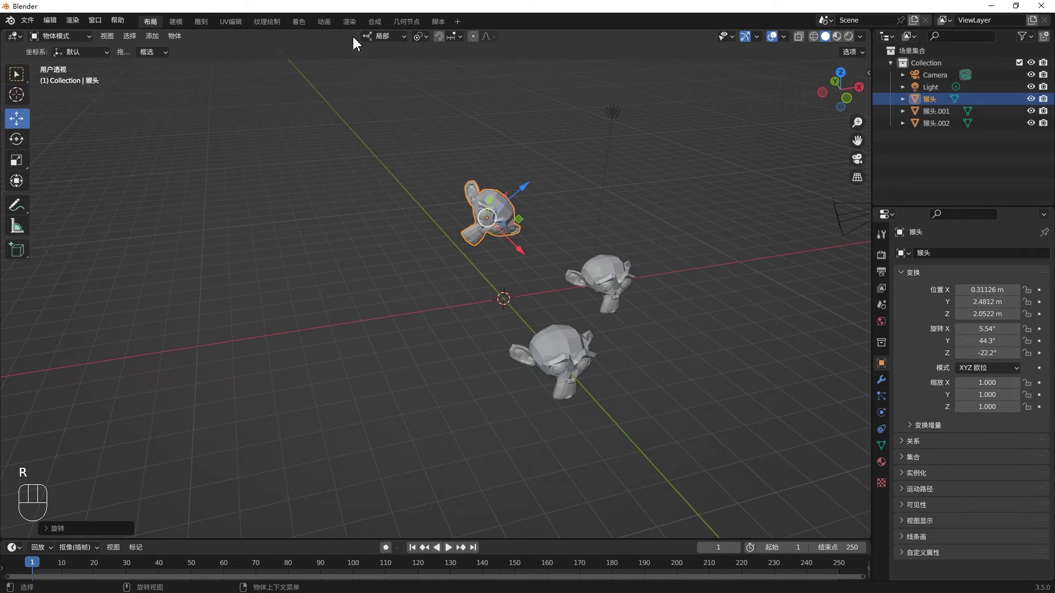
pyautogui.moveTo(395, 39); pyautogui.dragTo(555, 210)
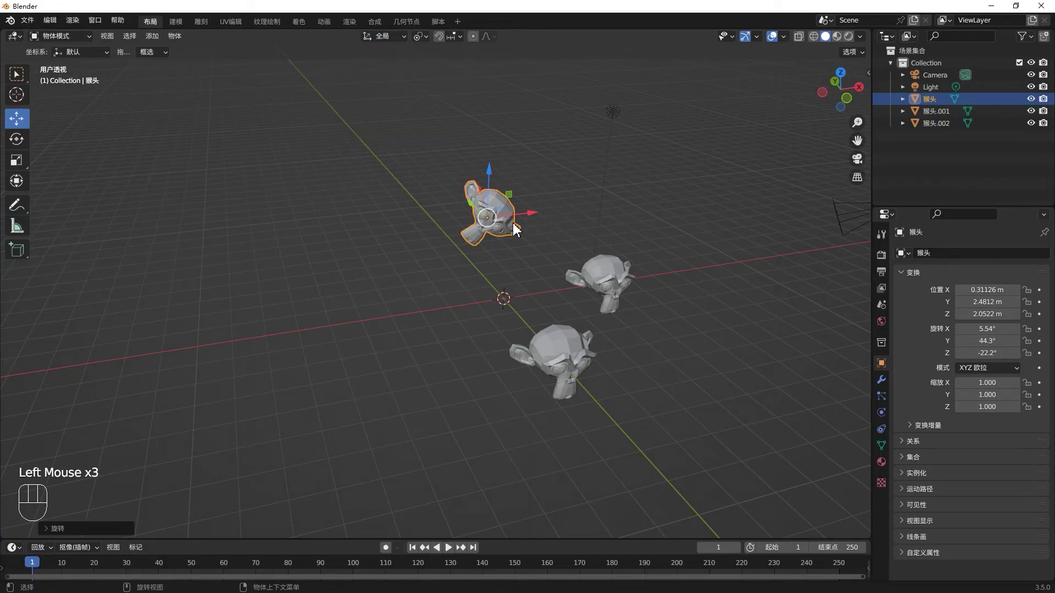
pyautogui.click(525, 224)
pyautogui.press('r')
pyautogui.press('r')
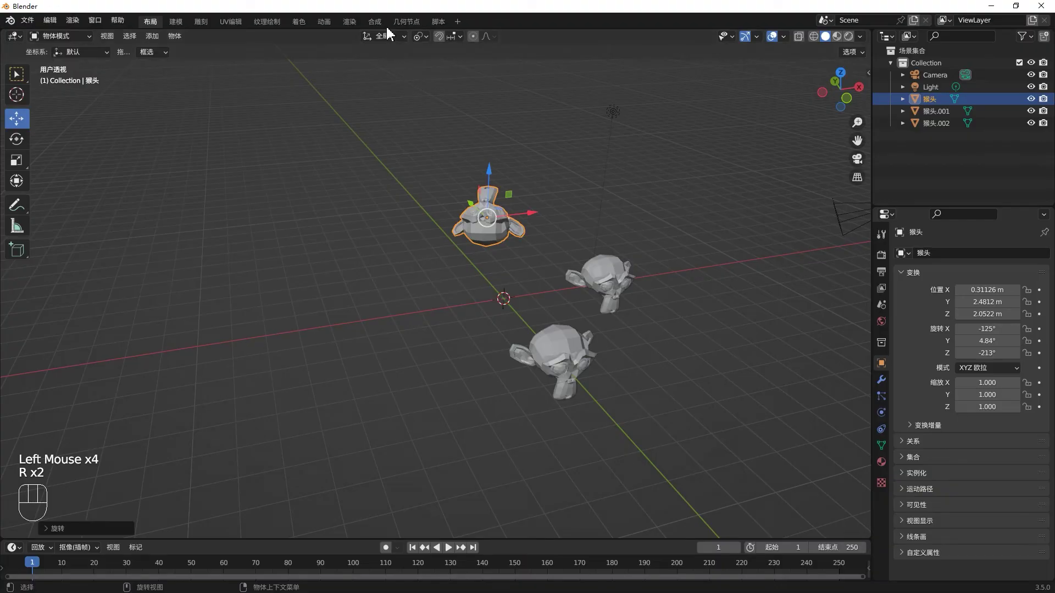
# Step: Switch to Local orientation and rotate the head to about 4°, 16.3°, −368°, keeping it selected
pyautogui.moveTo(398, 37); pyautogui.dragTo(486, 198)
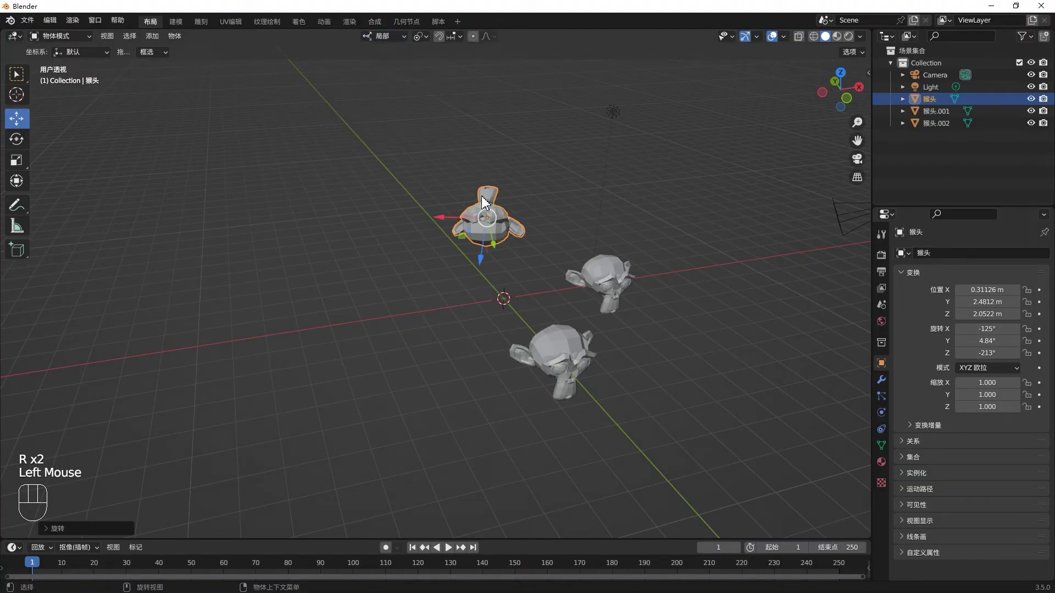
pyautogui.press('r')
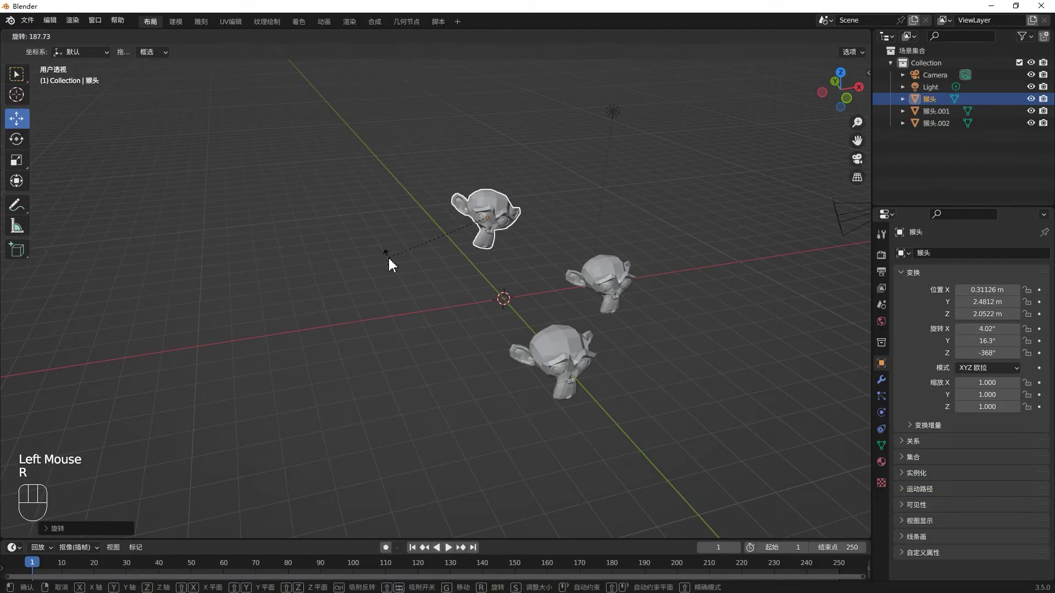
pyautogui.click(574, 352)
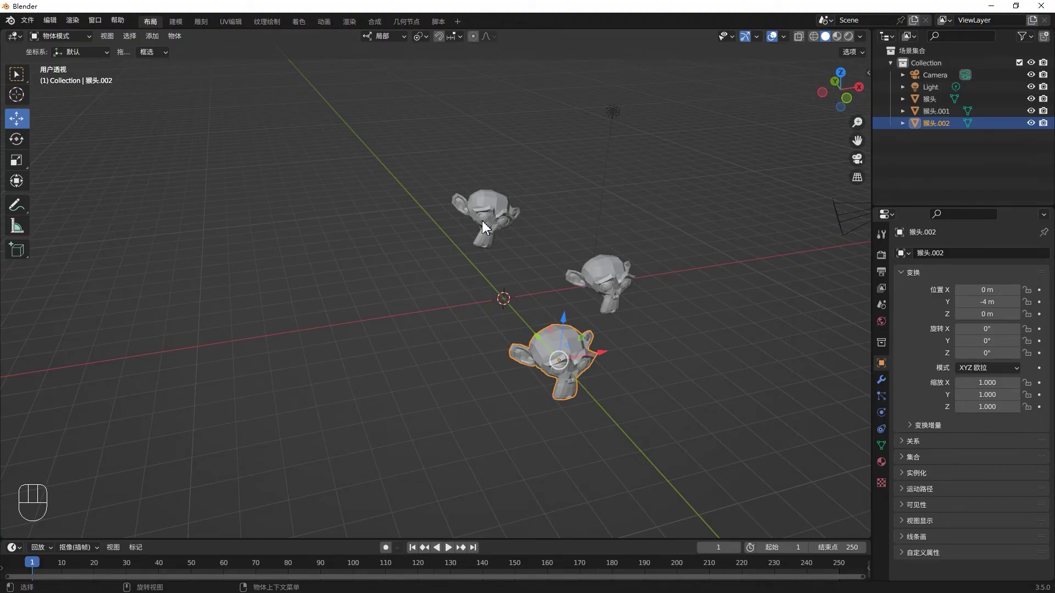
pyautogui.click(488, 216)
pyautogui.press('g')
pyautogui.click(492, 218)
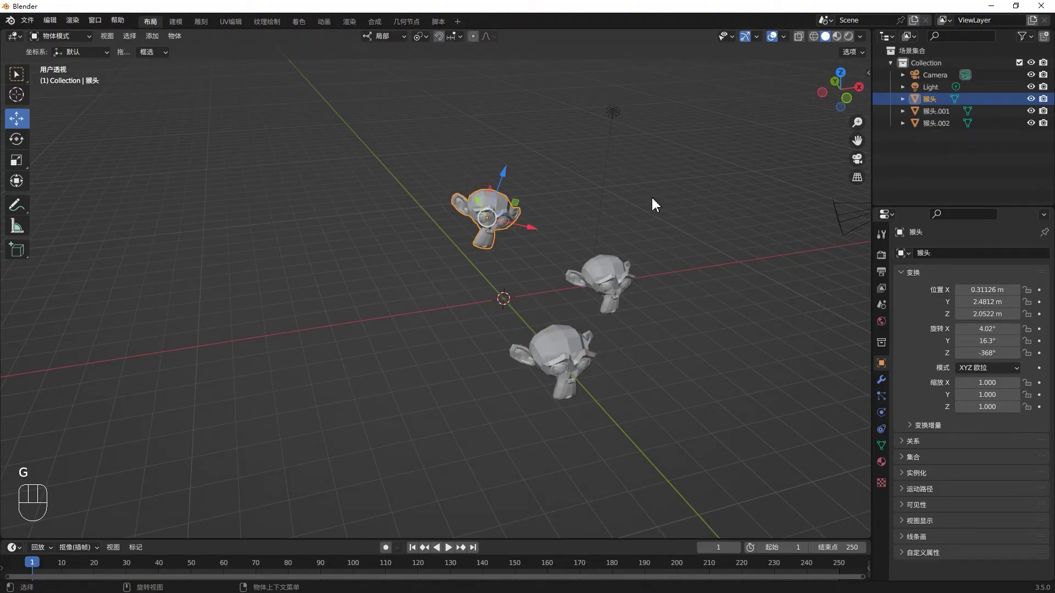
# Step: Move the tilted head along its local Z axis up to about Z 2.38 m
pyautogui.press('g')
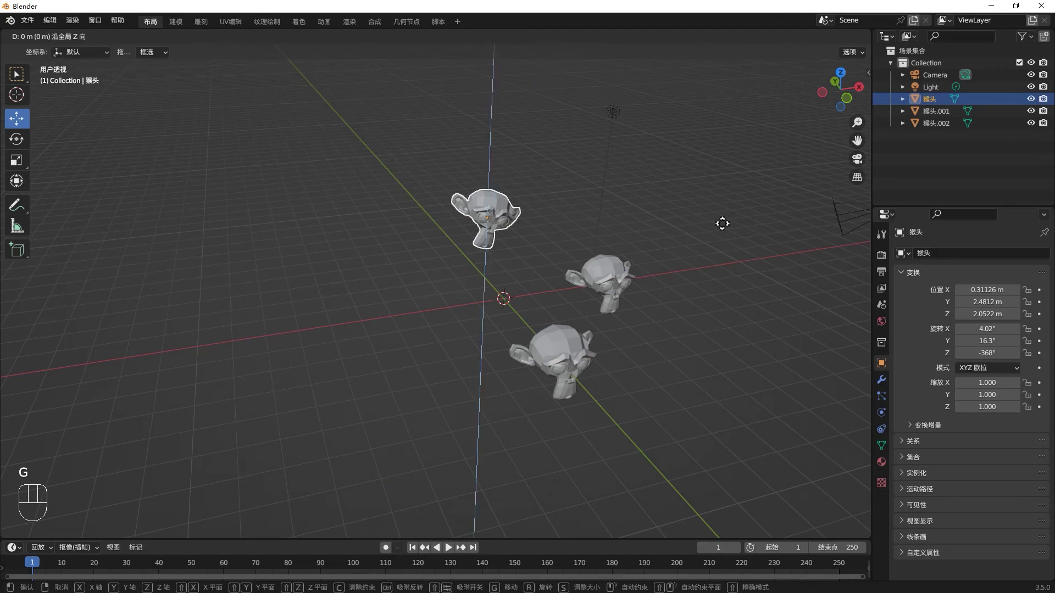
pyautogui.moveTo(632, 239); pyautogui.dragTo(707, 279)
pyautogui.press('g')
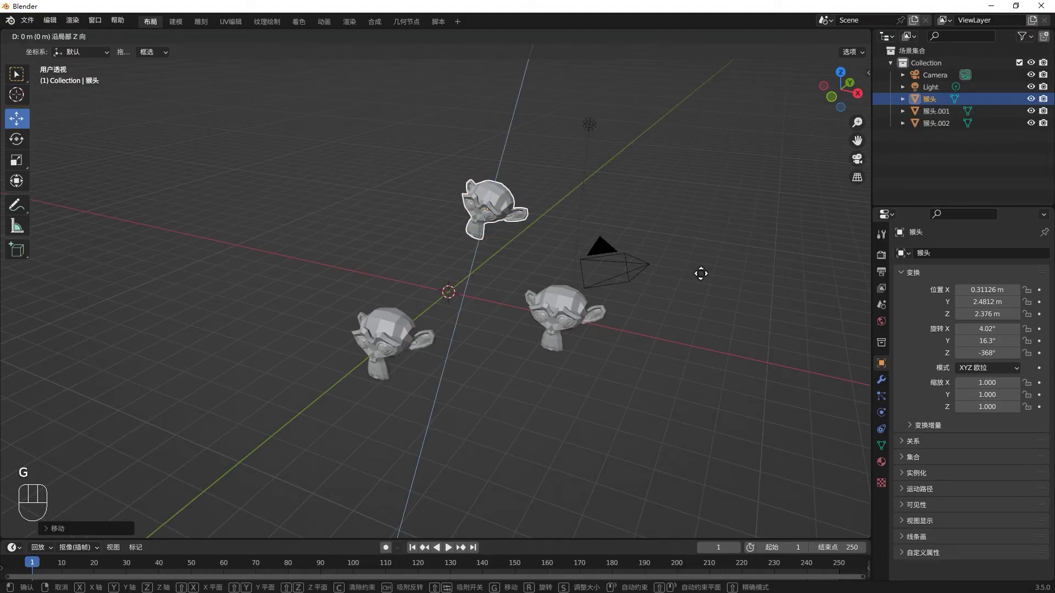
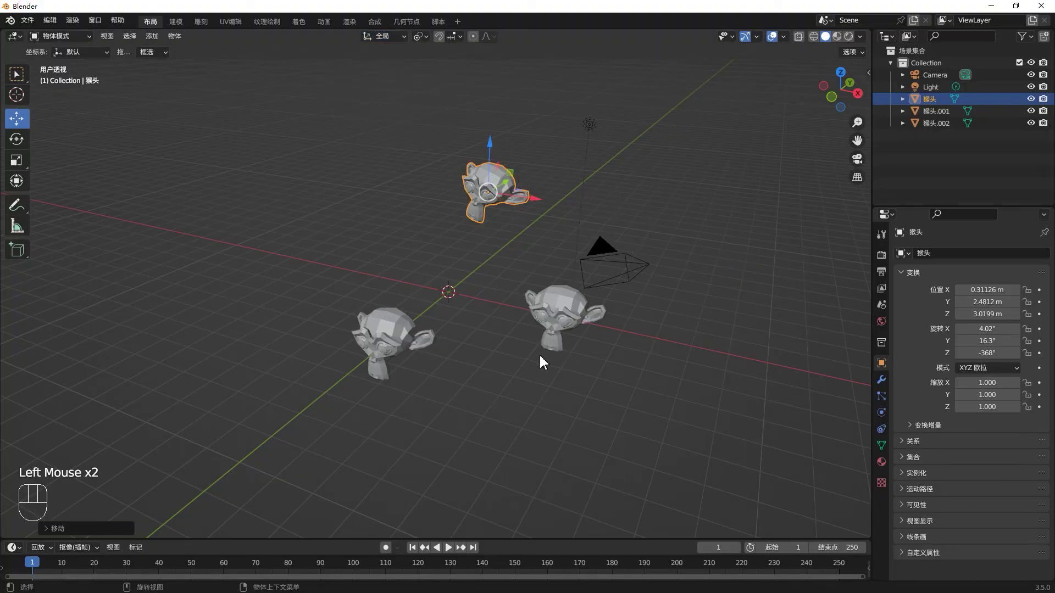
# Step: Tilt the front head and lift it to about Z 4.76 m beside the raised one
pyautogui.click(385, 347)
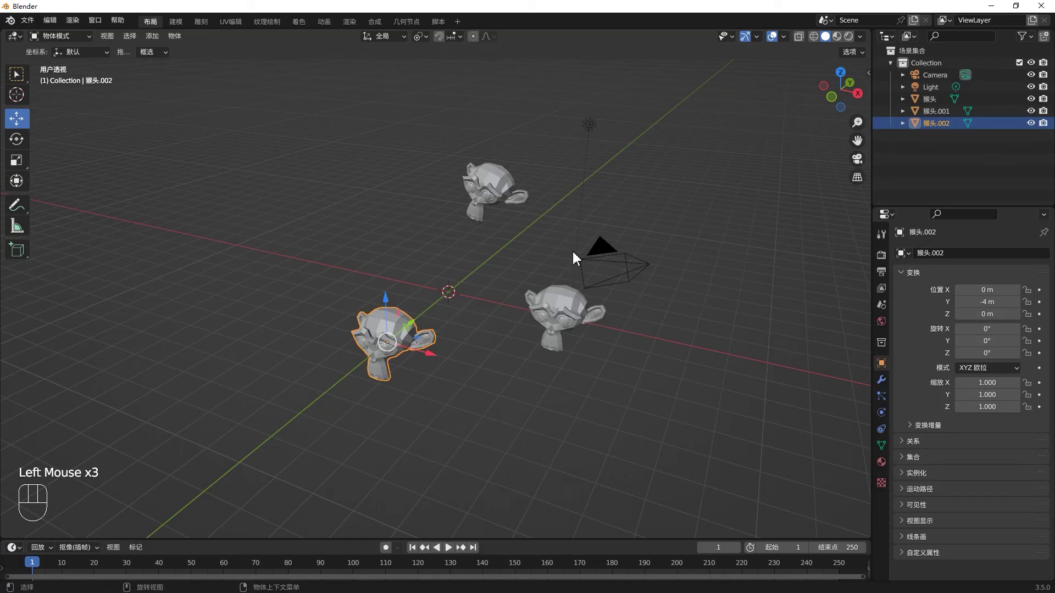
pyautogui.press('r')
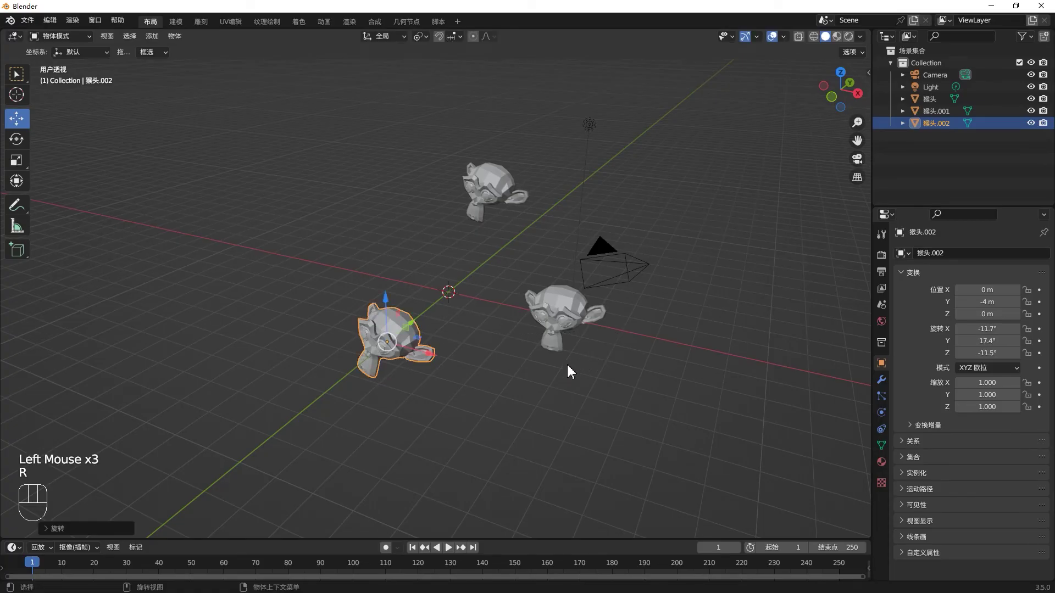
pyautogui.press('g')
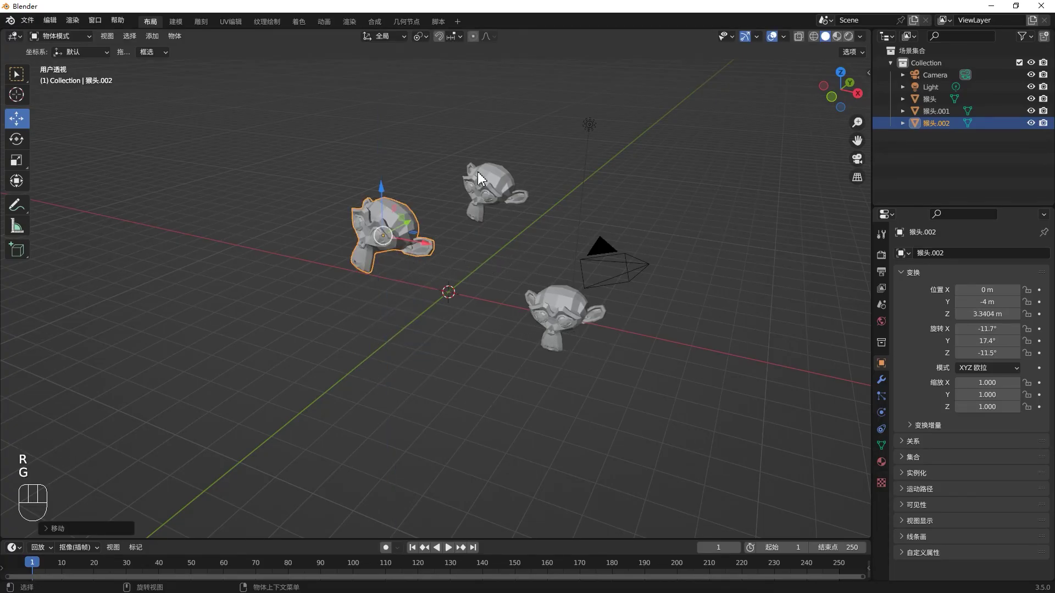
pyautogui.press('g')
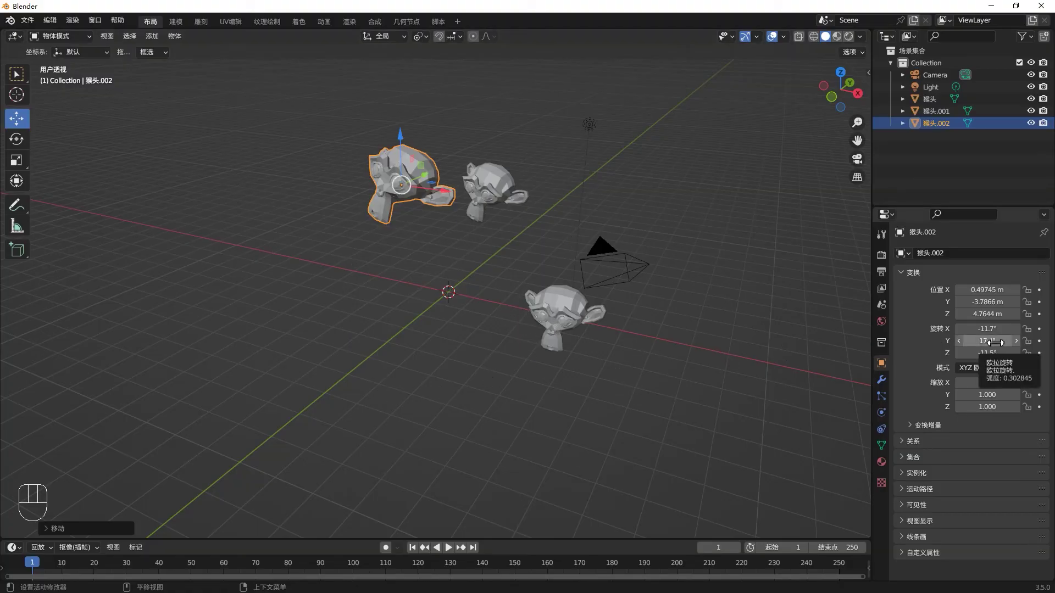
# Step: Rotate the head at X 4 m to roughly −19°, −18°, 20°
pyautogui.moveTo(517, 328); pyautogui.dragTo(532, 326)
pyautogui.click(415, 262)
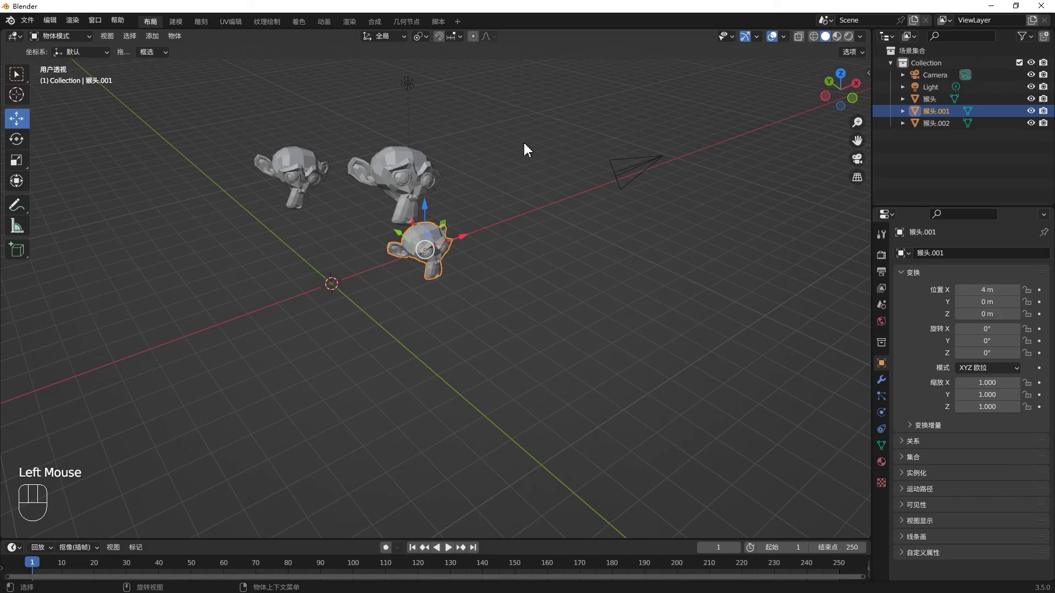
pyautogui.press('r')
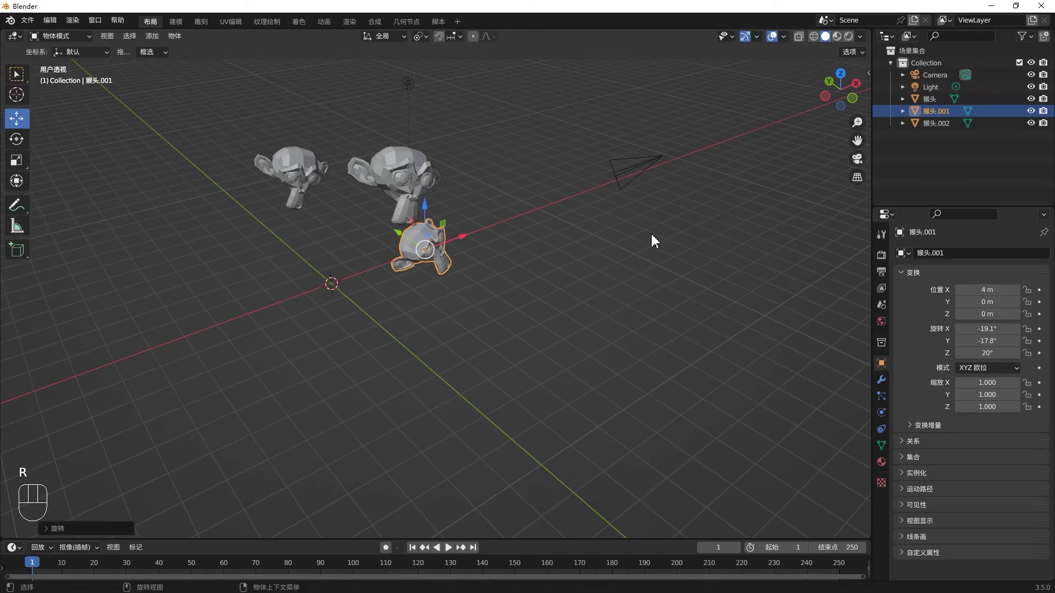